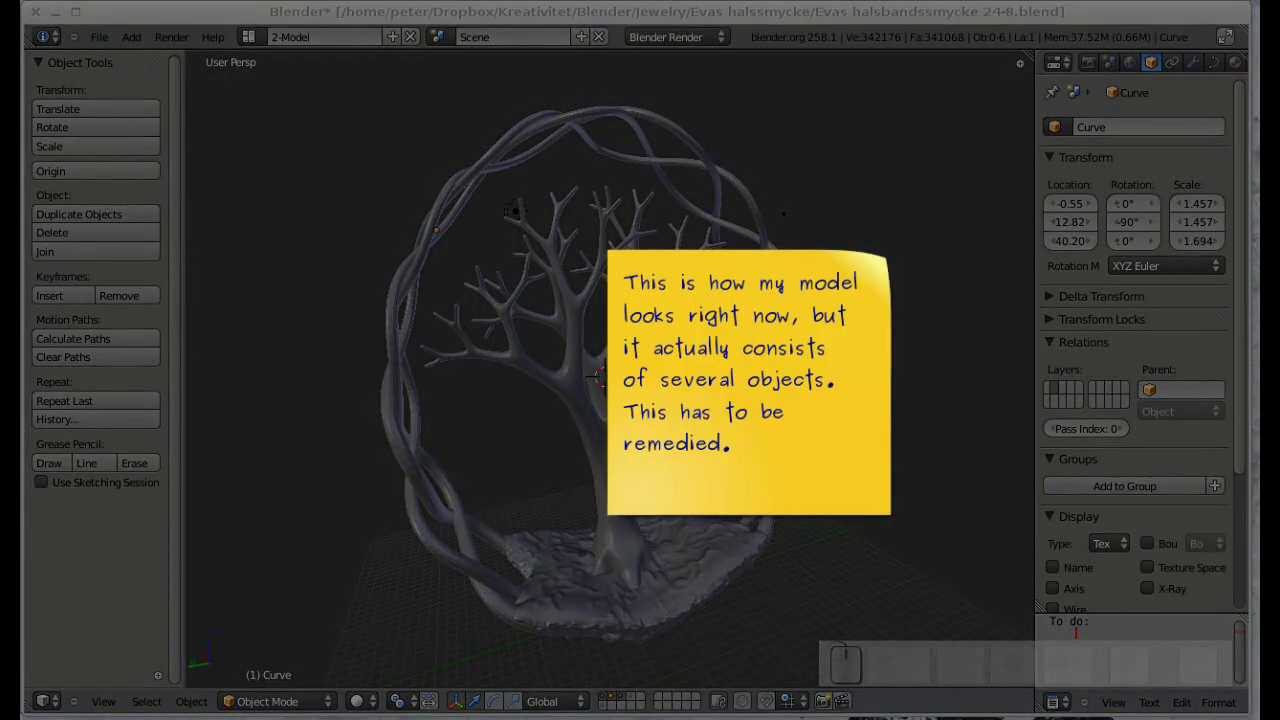
Switch the view to the layer holding only the twisted ring curve.
{"action": "key", "text": "F9"}
{"action": "middle_click", "coordinate": [651, 481]}
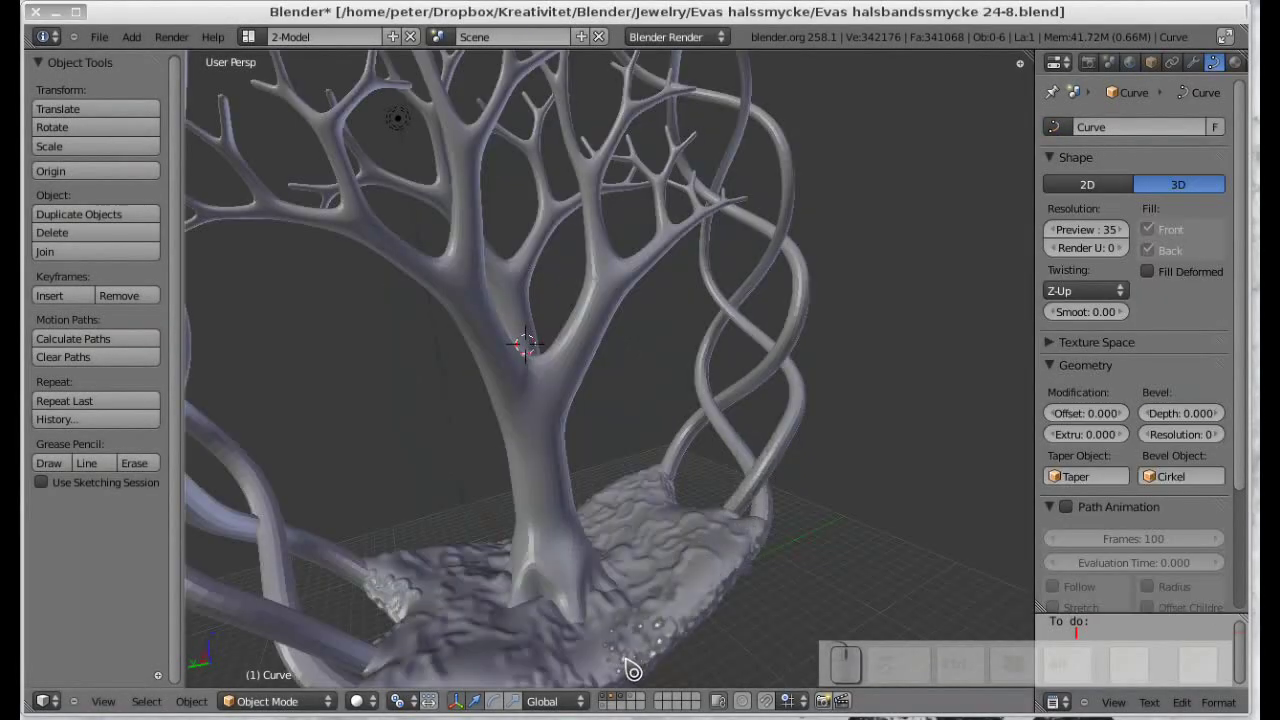
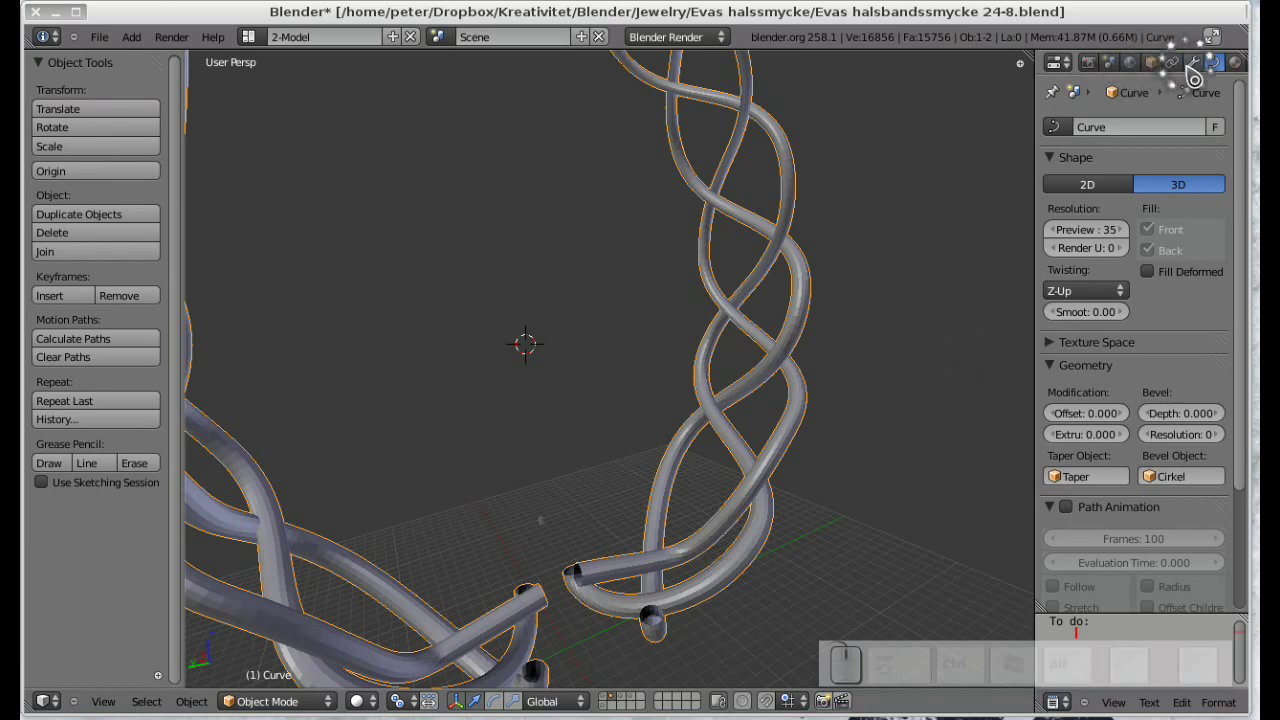
Apply the Lattice modifier on the ring and convert the curve to a mesh (Alt+C > Mesh).
{"action": "left_click", "coordinate": [1195, 73]}
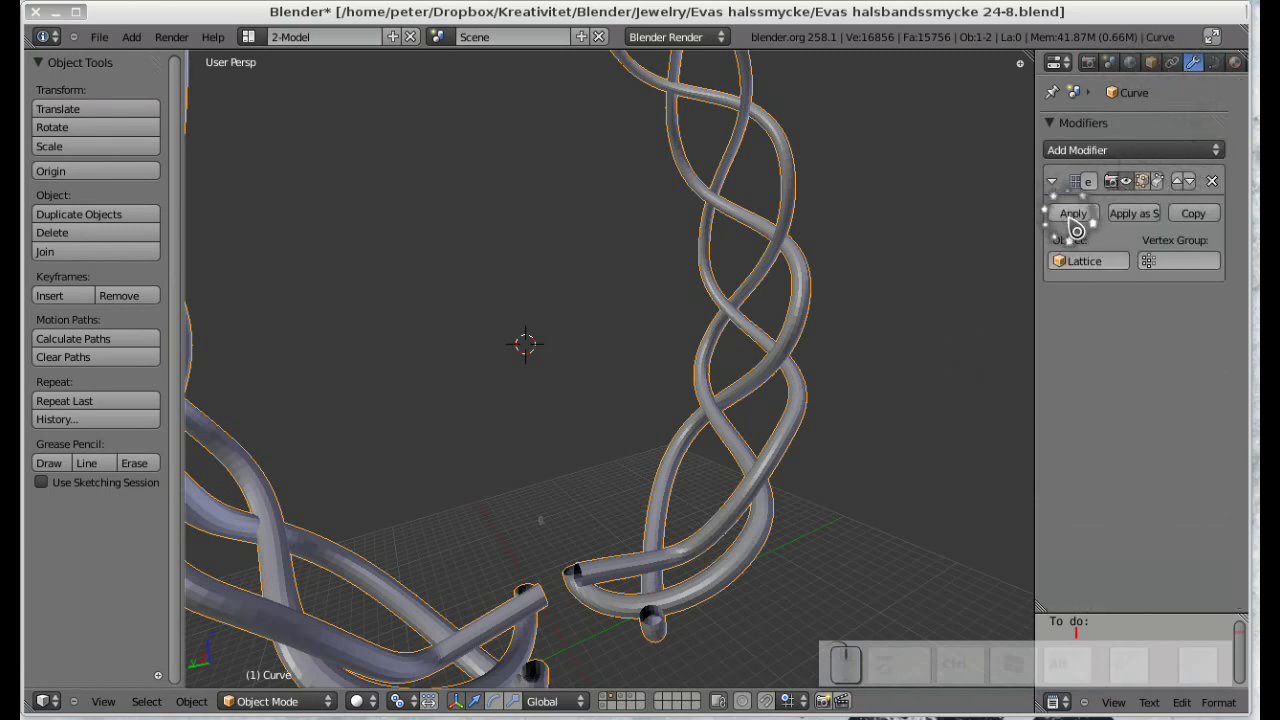
{"action": "left_click", "coordinate": [1078, 225]}
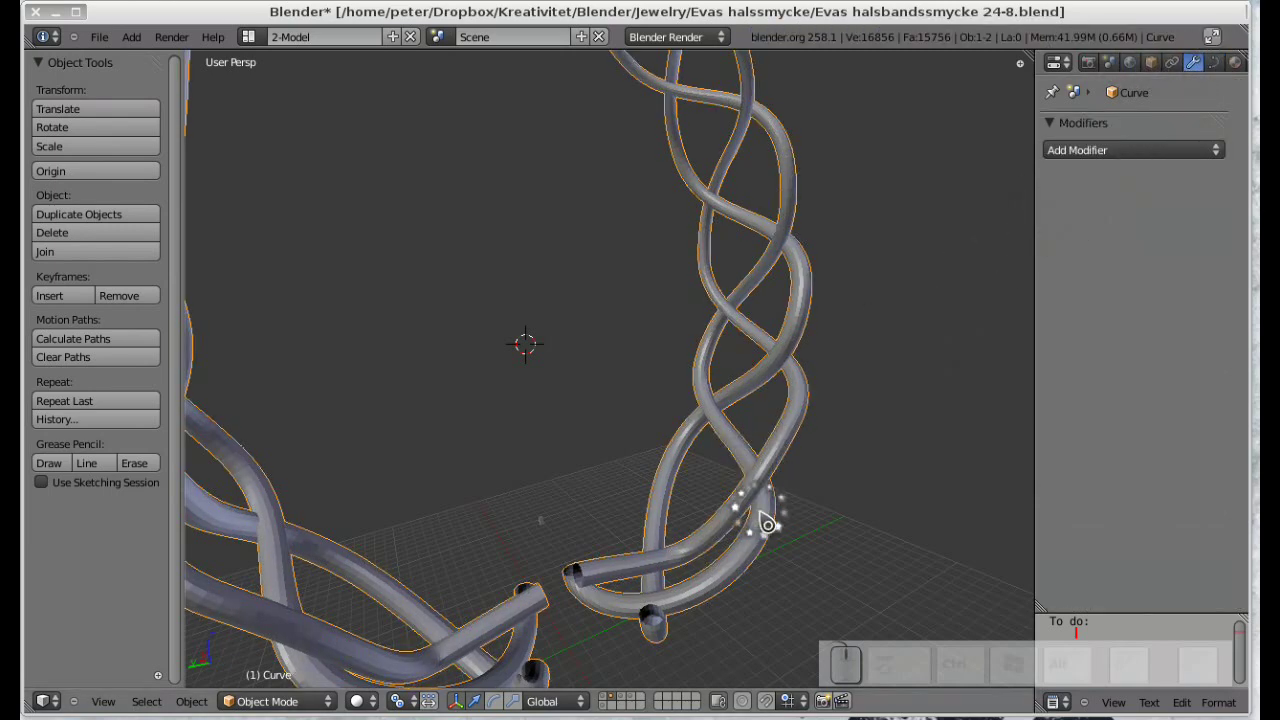
{"action": "key", "text": "alt+c"}
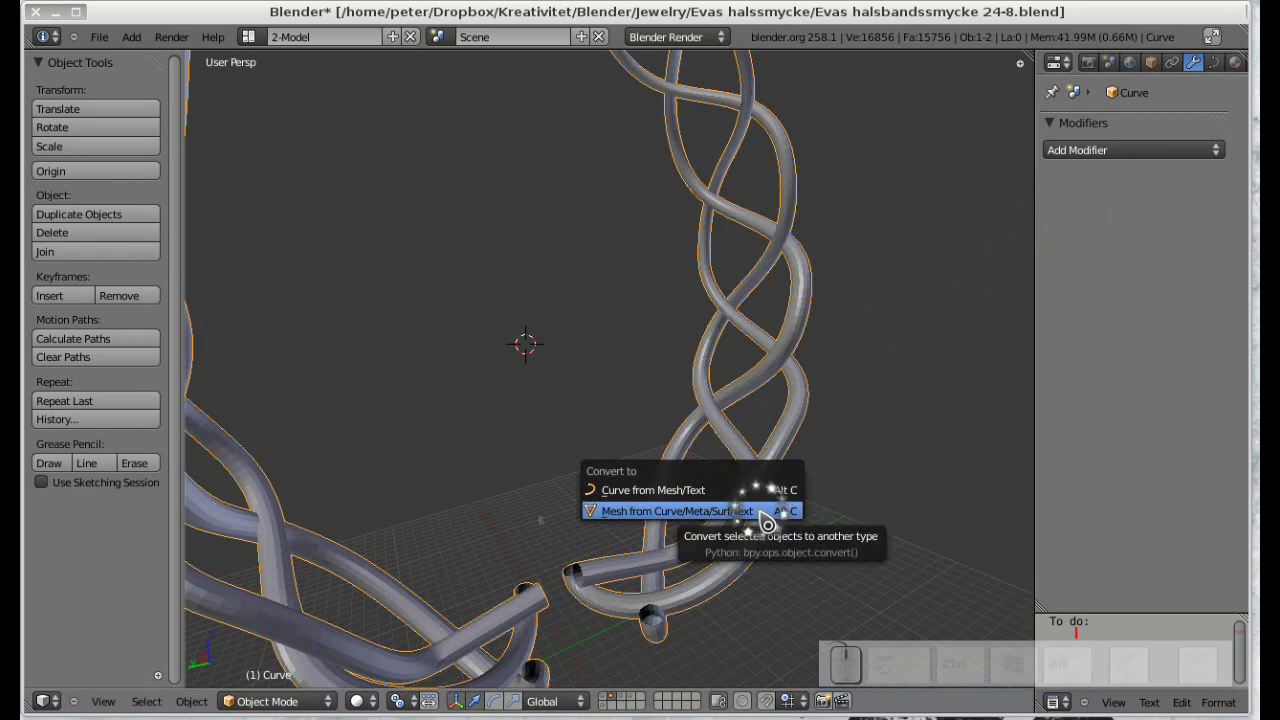
{"action": "left_click", "coordinate": [769, 519]}
{"action": "key", "text": "F9"}
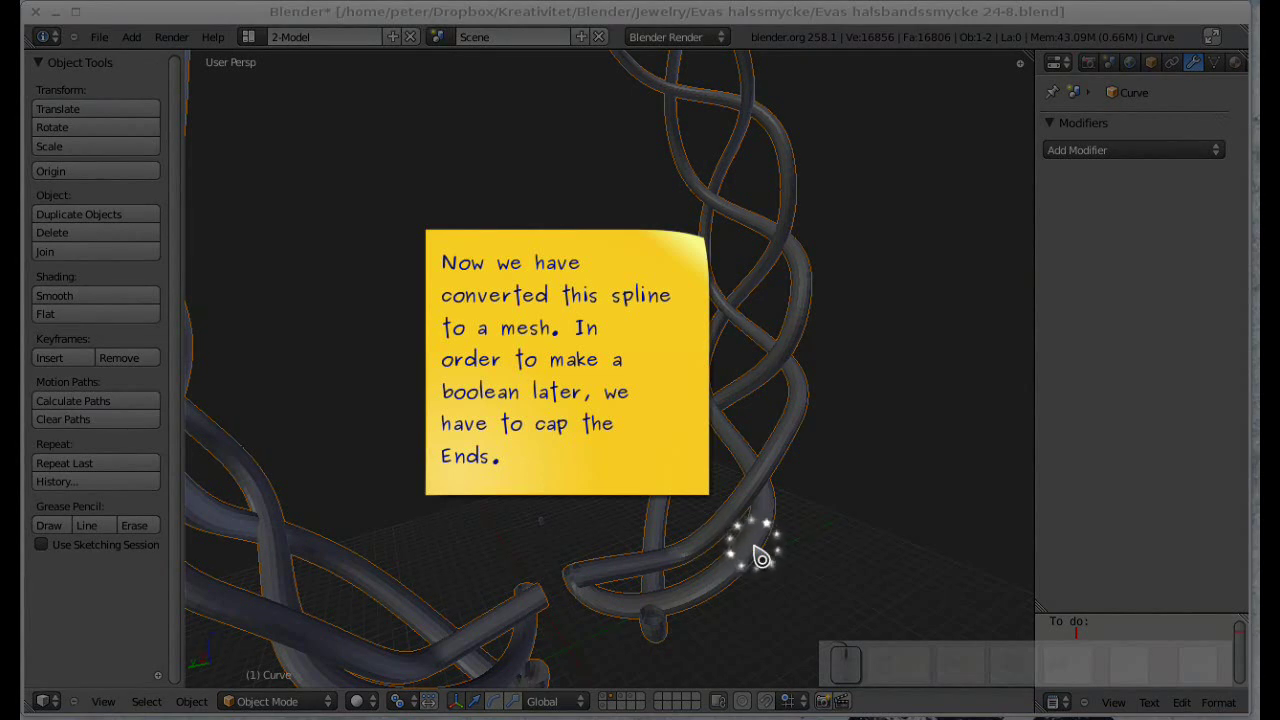
Enter Edit Mode on the ring mesh and box-select an open tube end loop.
{"action": "key", "text": "F9"}
{"action": "key", "text": "F9"}
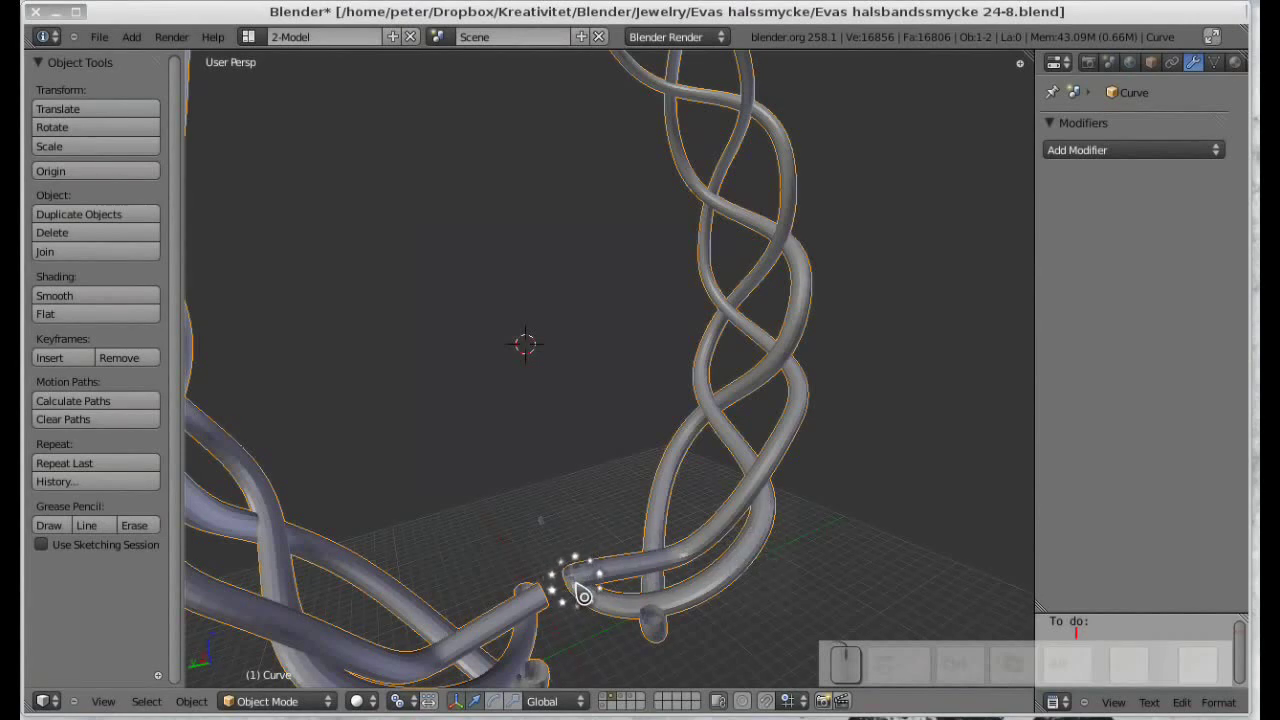
{"action": "scroll", "scroll_direction": "up", "scroll_amount": 3}
{"action": "left_click_drag", "start_coordinate": [612, 615], "coordinate": [735, 635]}
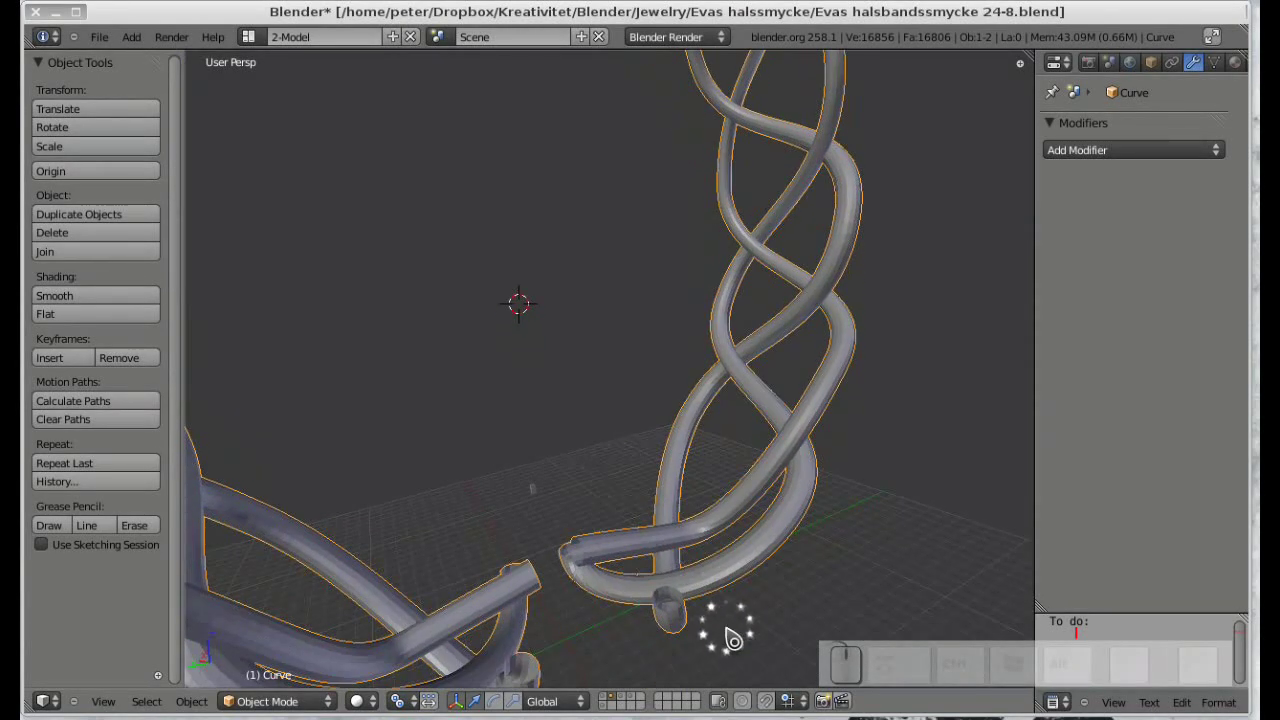
{"action": "scroll", "scroll_direction": "down", "scroll_amount": 3}
{"action": "key", "text": "Tab"}
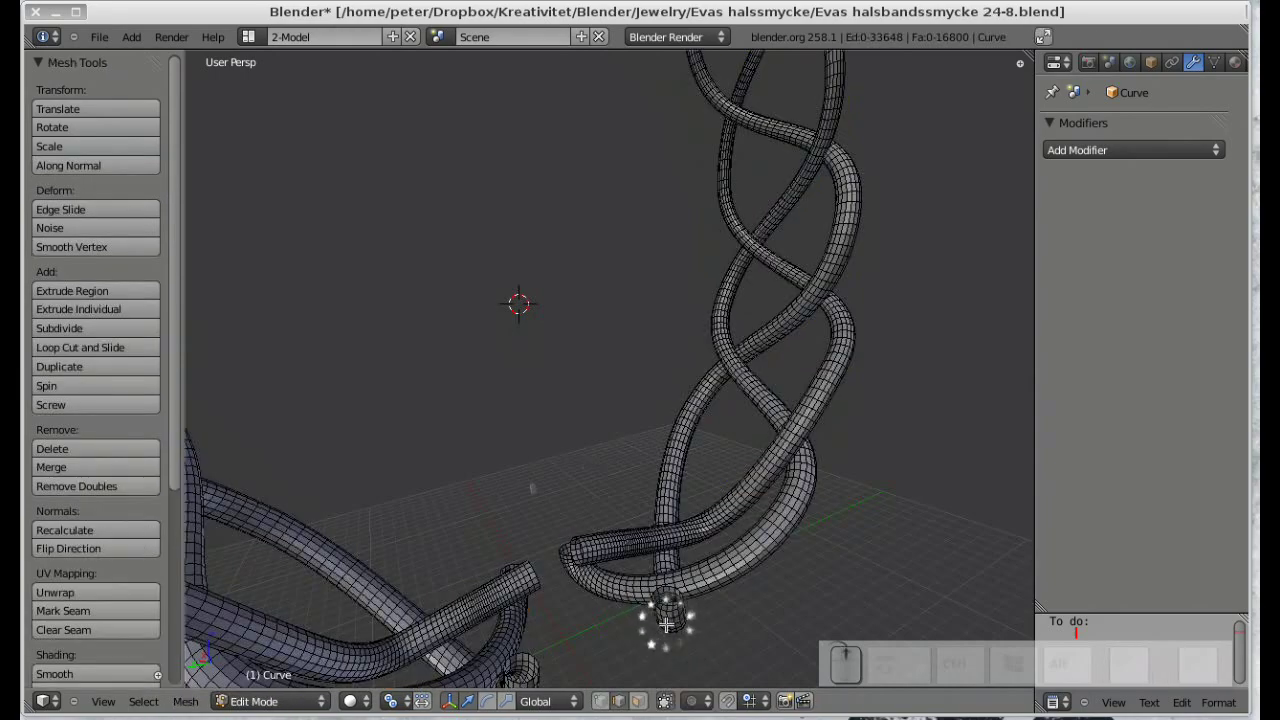
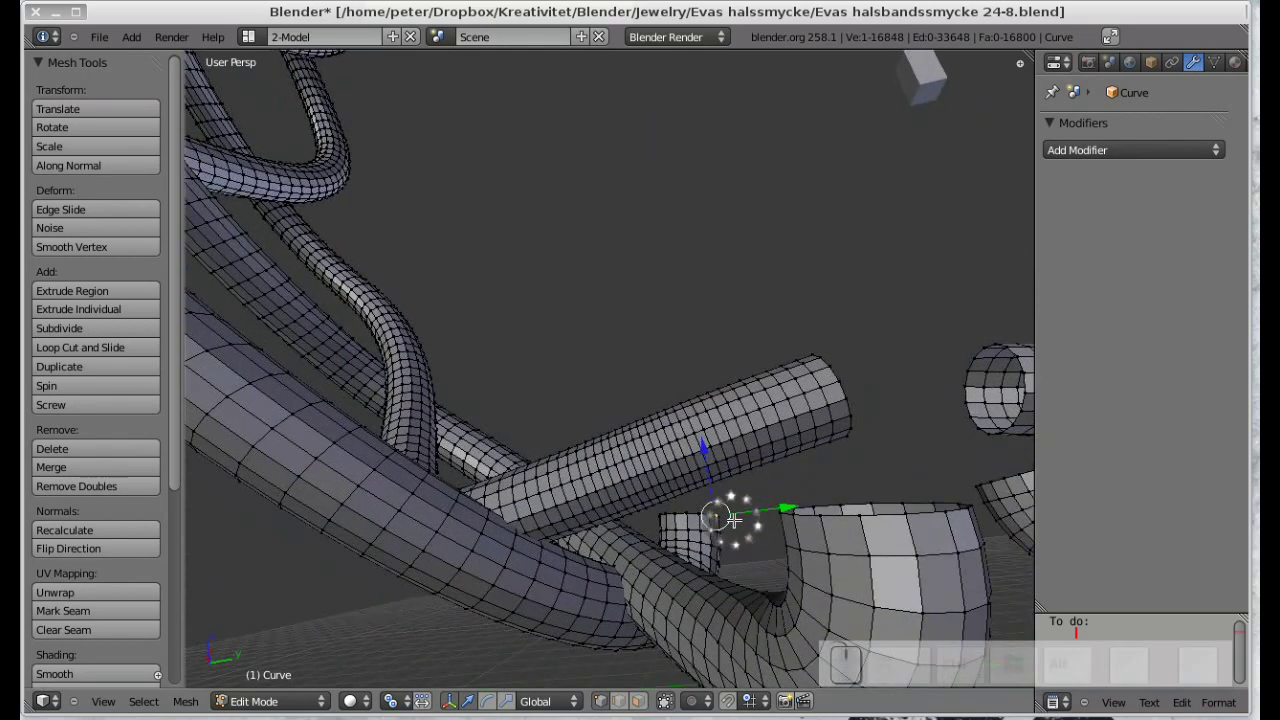
{"action": "key", "text": "b"}
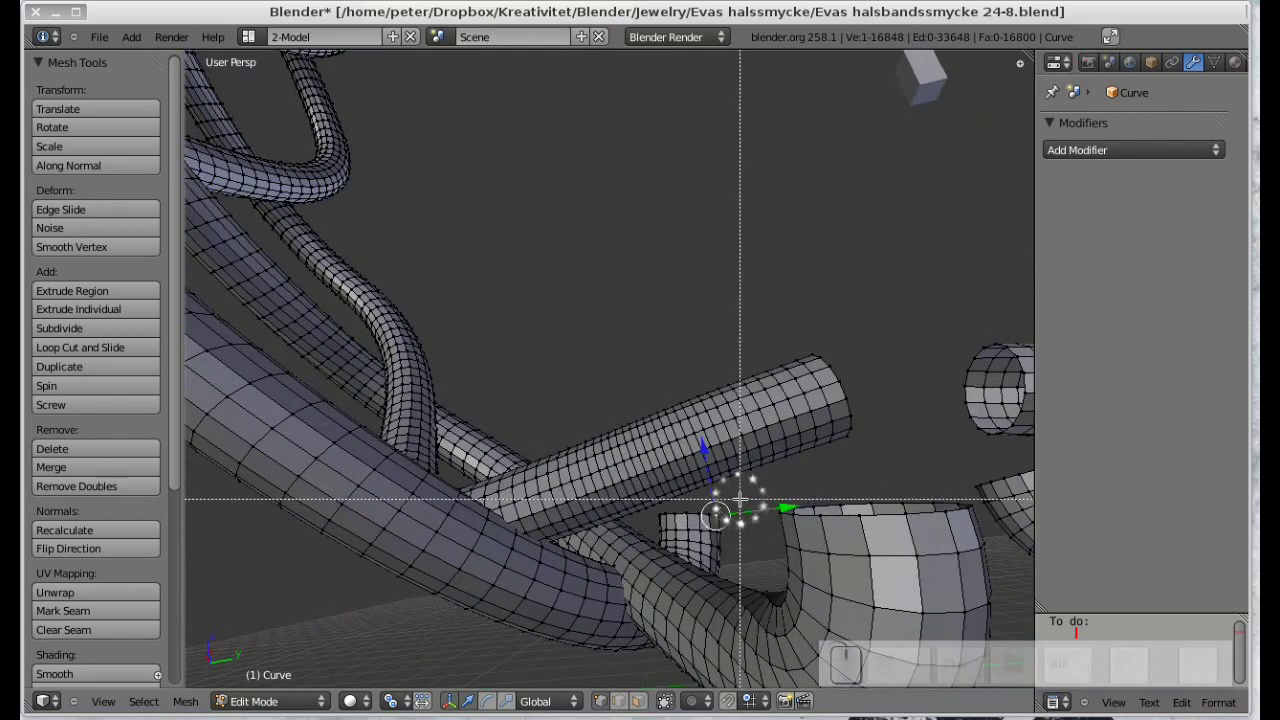
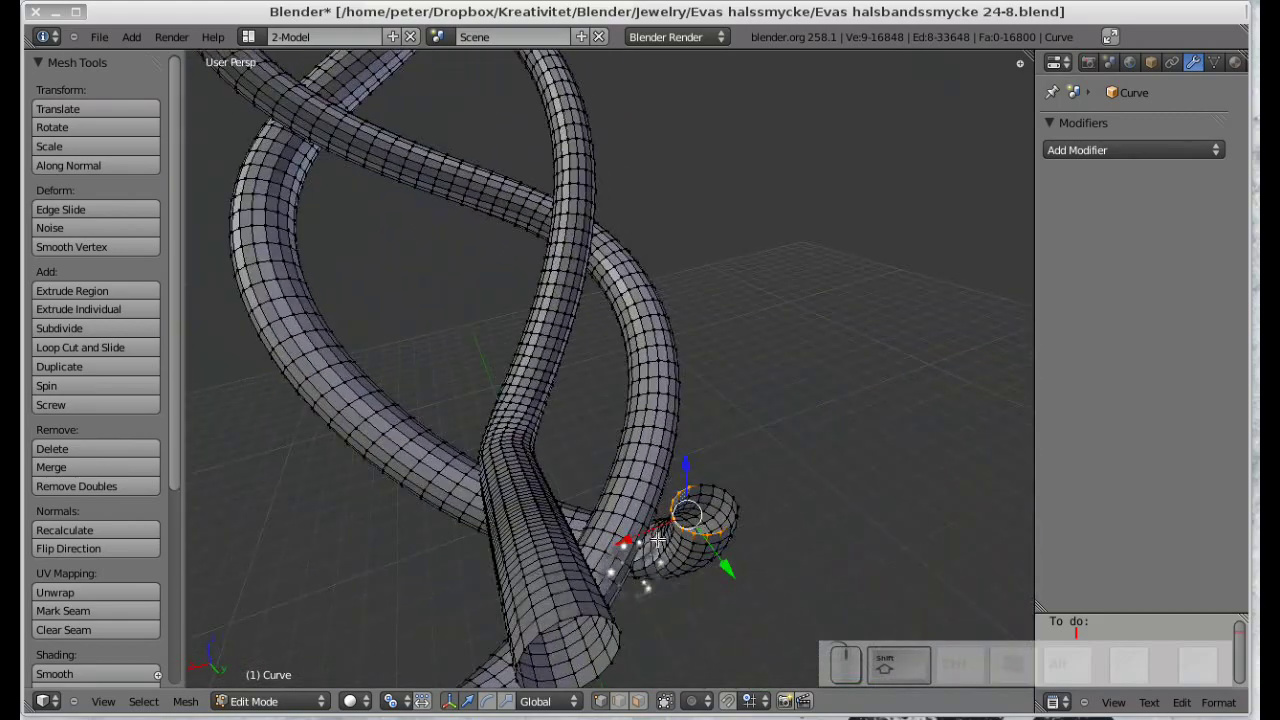
{"action": "scroll", "scroll_direction": "up", "scroll_amount": 3}
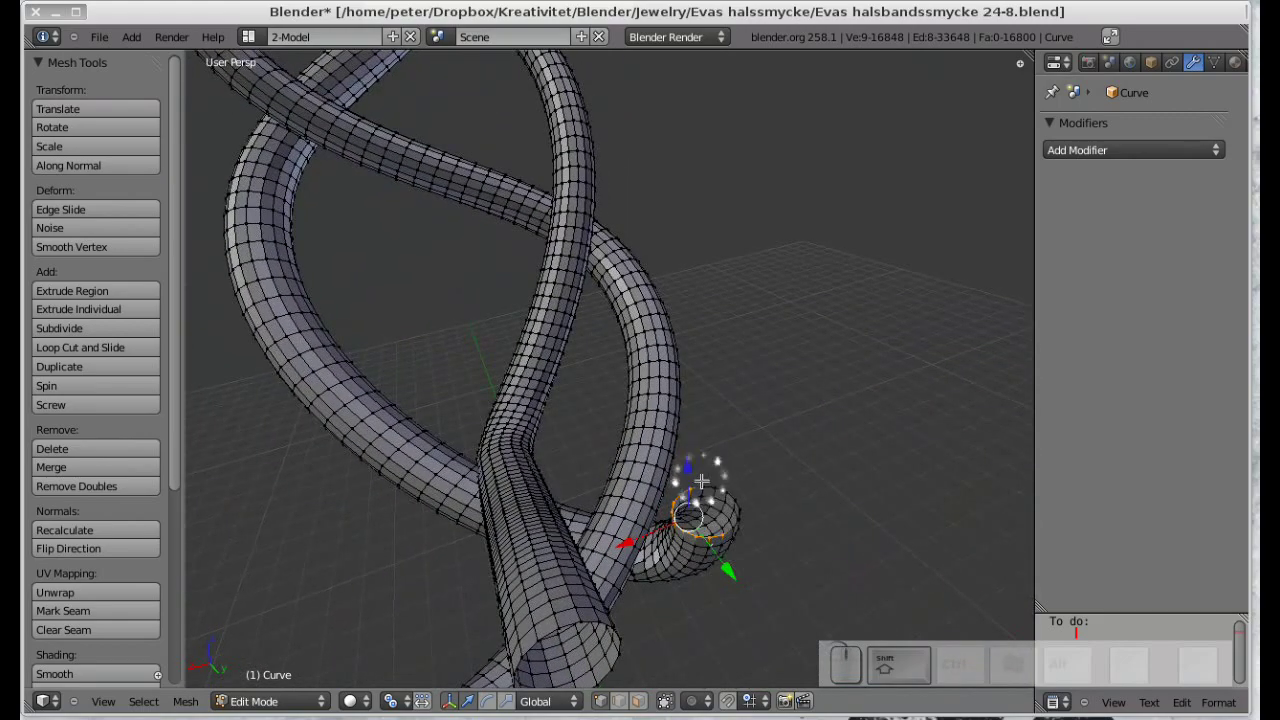
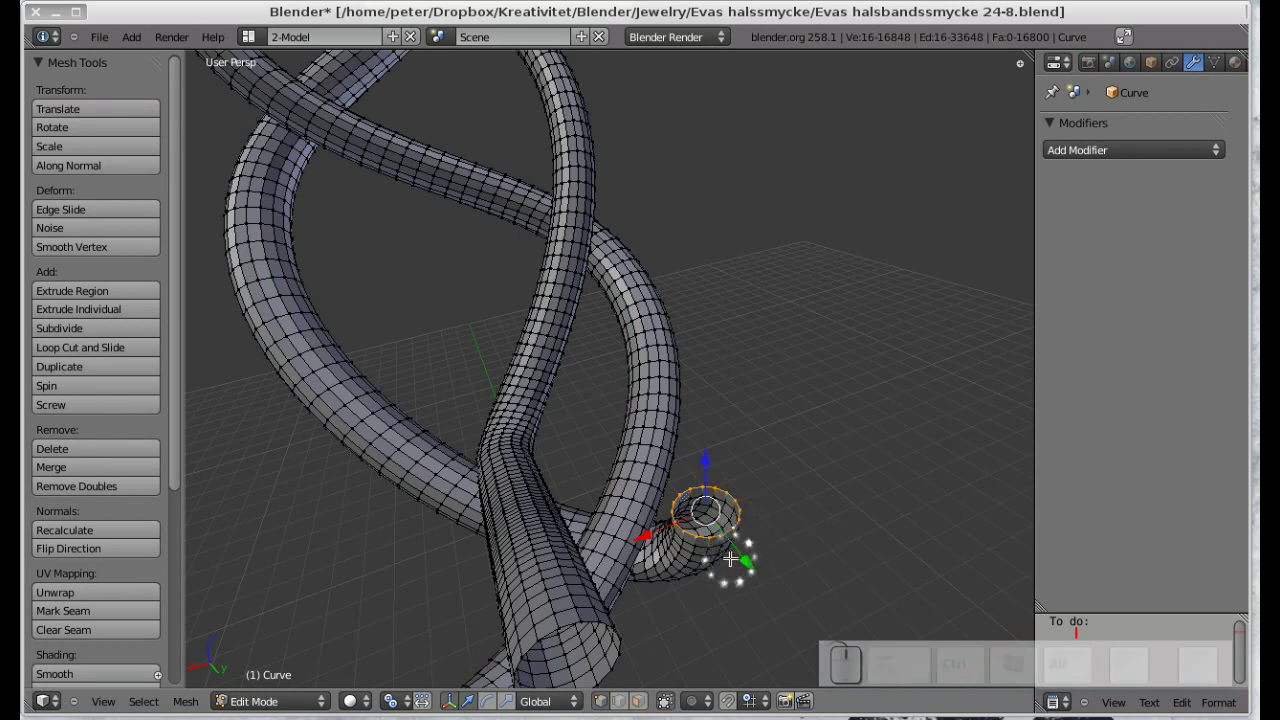
Extrude the end loop, scale it inward and merge it to cap the tube end.
{"action": "key", "text": "e"}
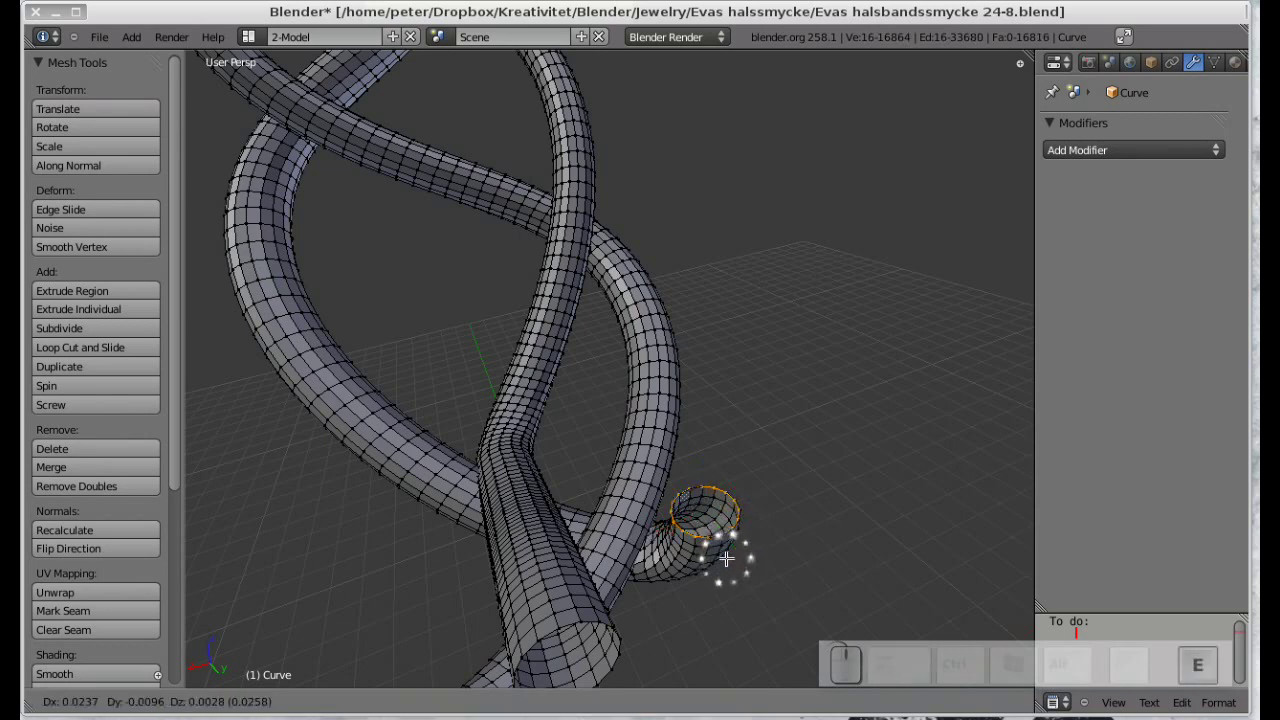
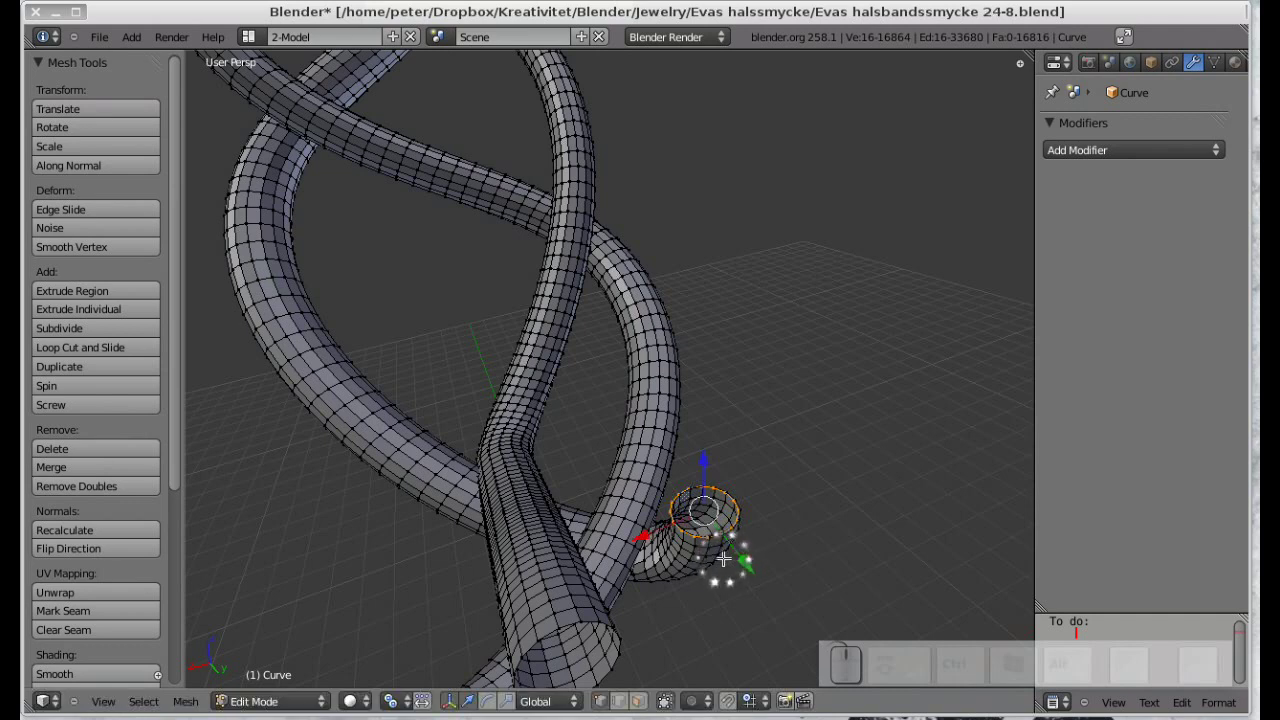
{"action": "key", "text": "s"}
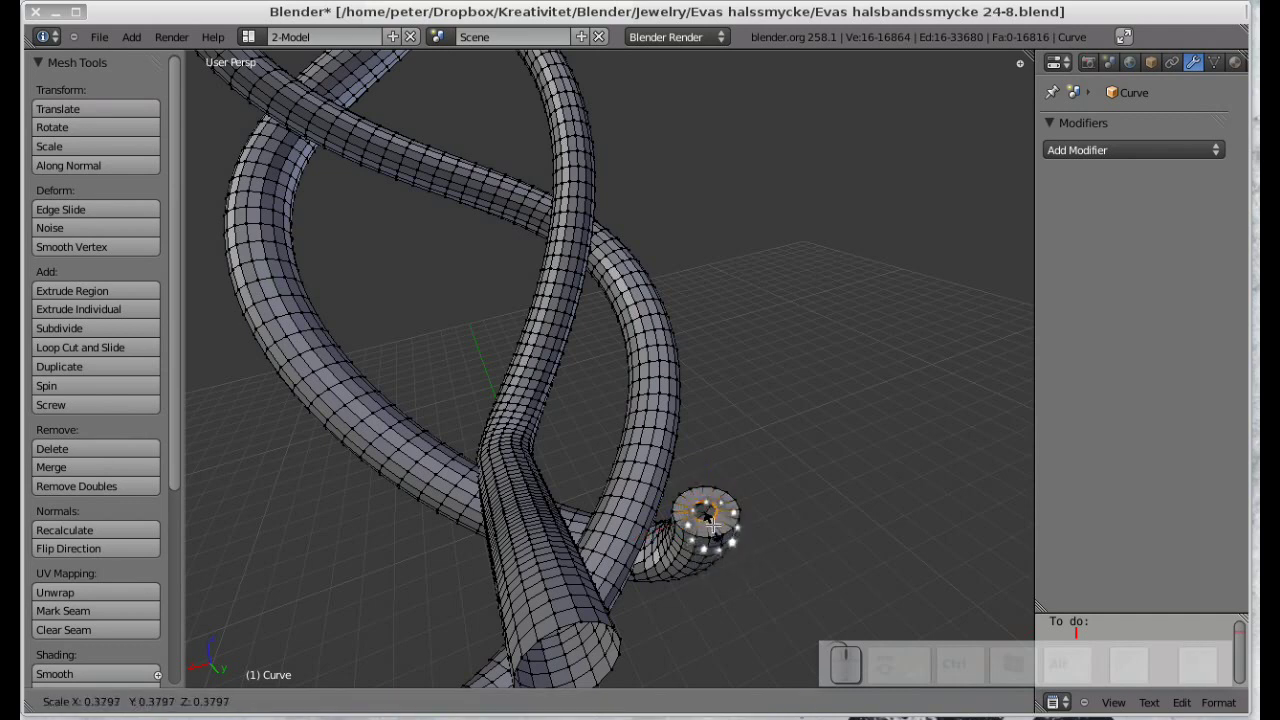
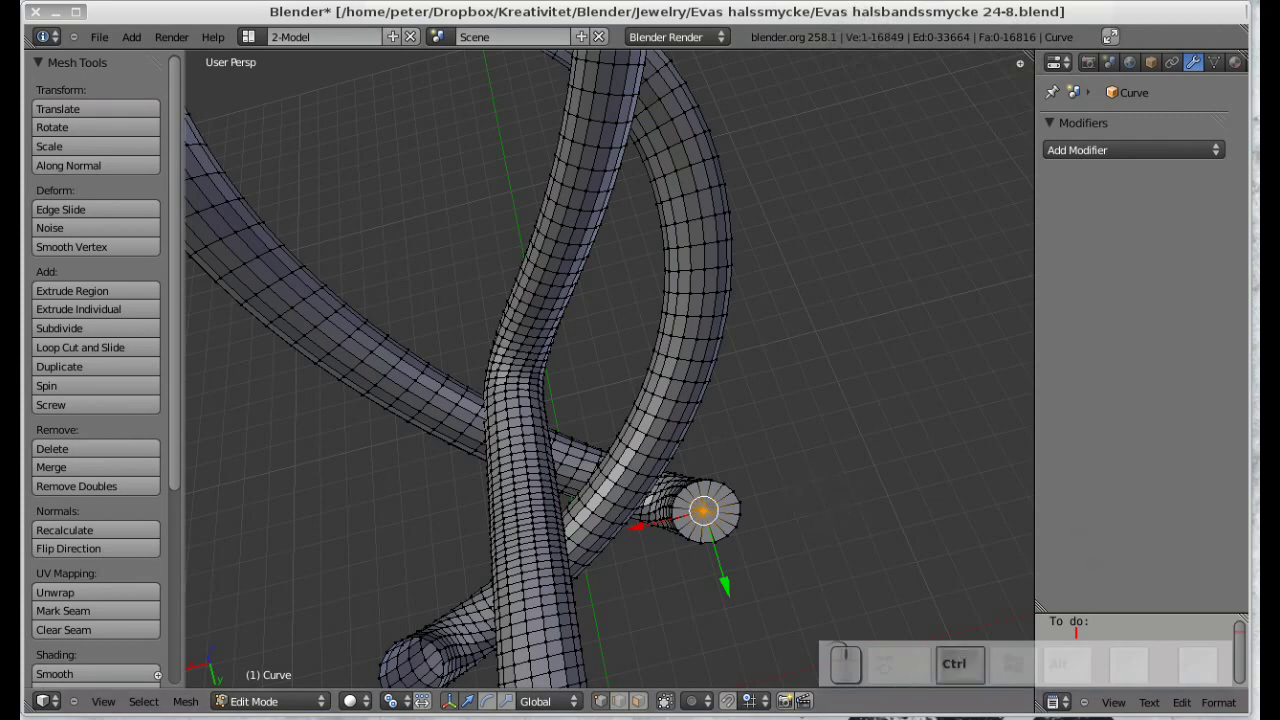
{"action": "key", "text": "alt+p"}
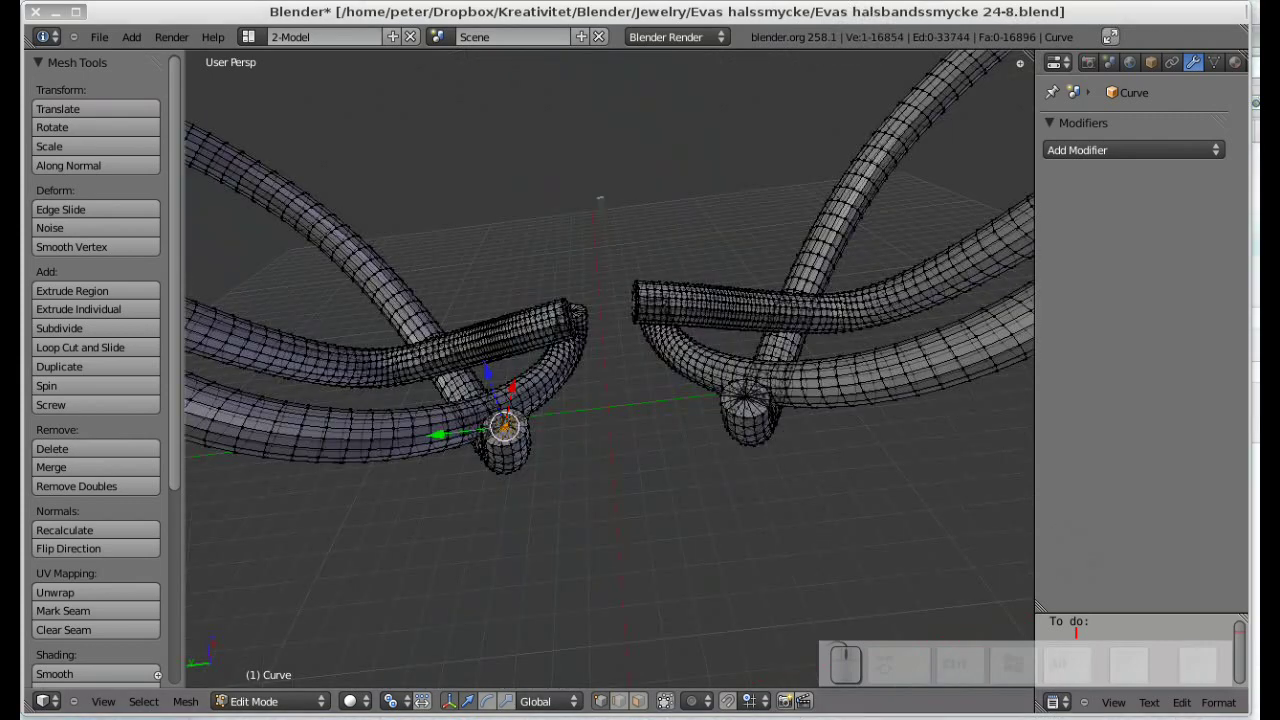
Select each linked root strand with L and separate it into its own object, then leave Edit Mode.
{"action": "key", "text": "F9"}
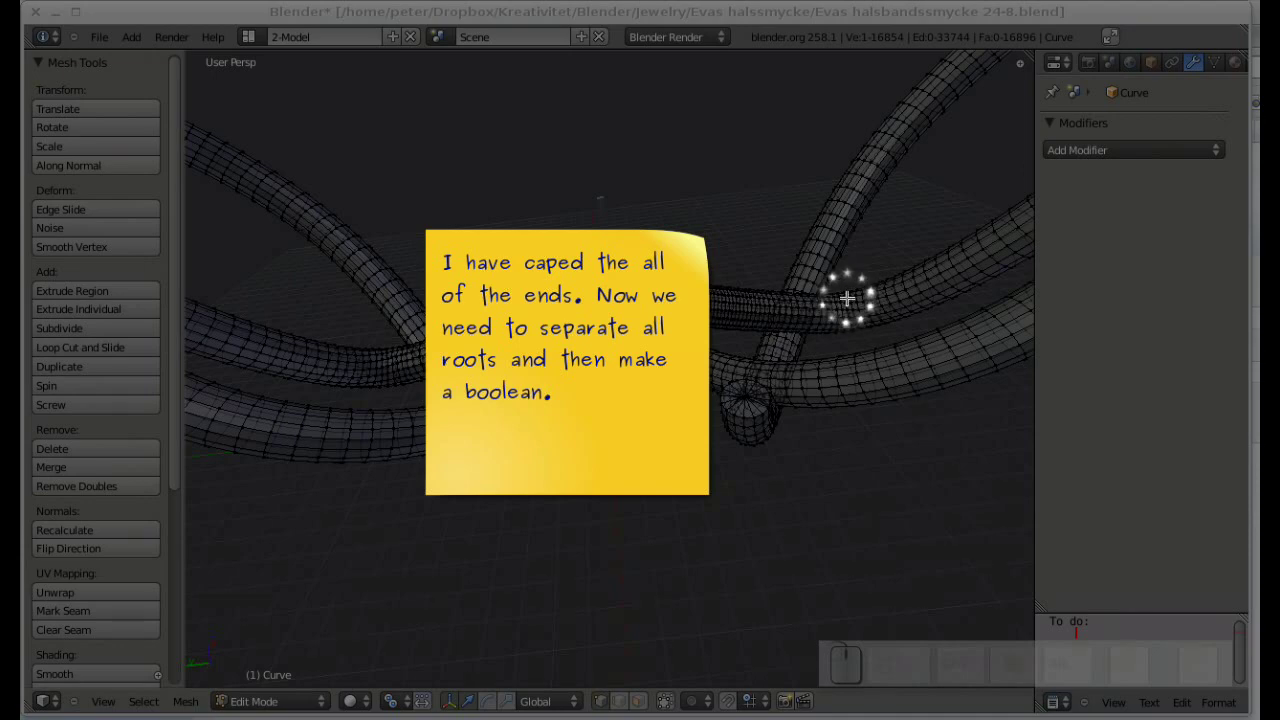
{"action": "key", "text": "F9"}
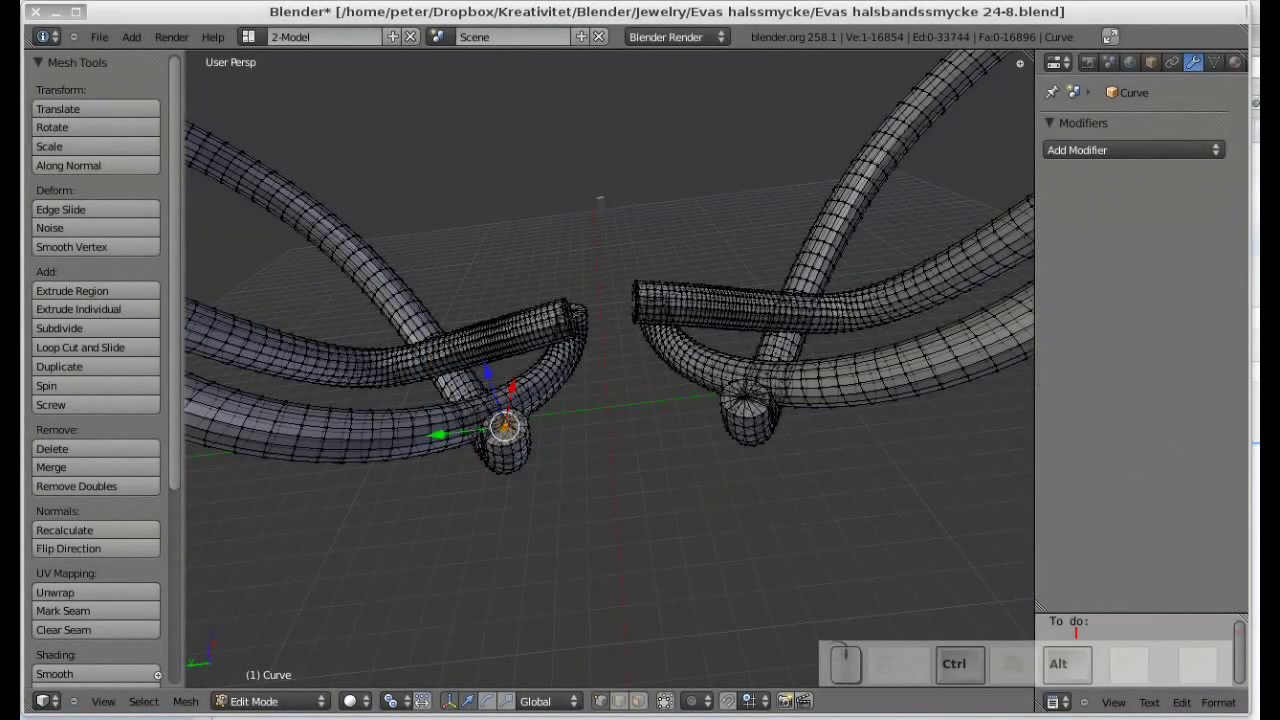
{"action": "key", "text": "ctrl+alt+p"}
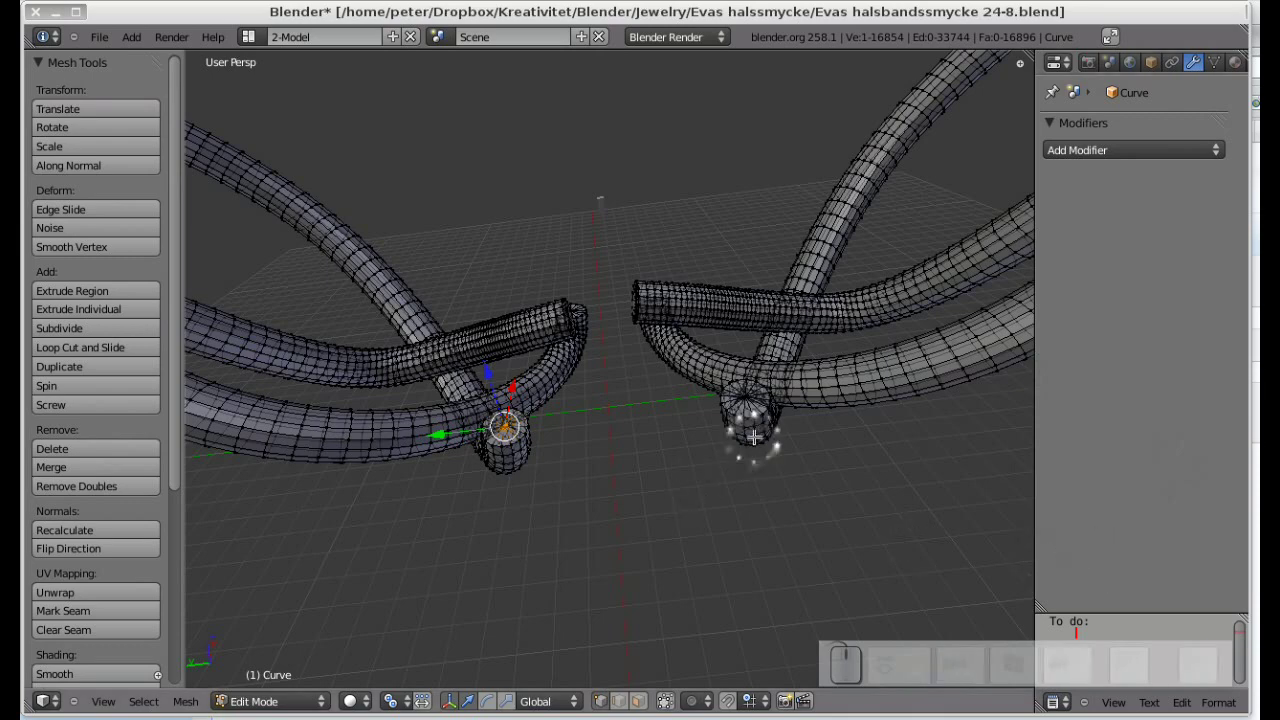
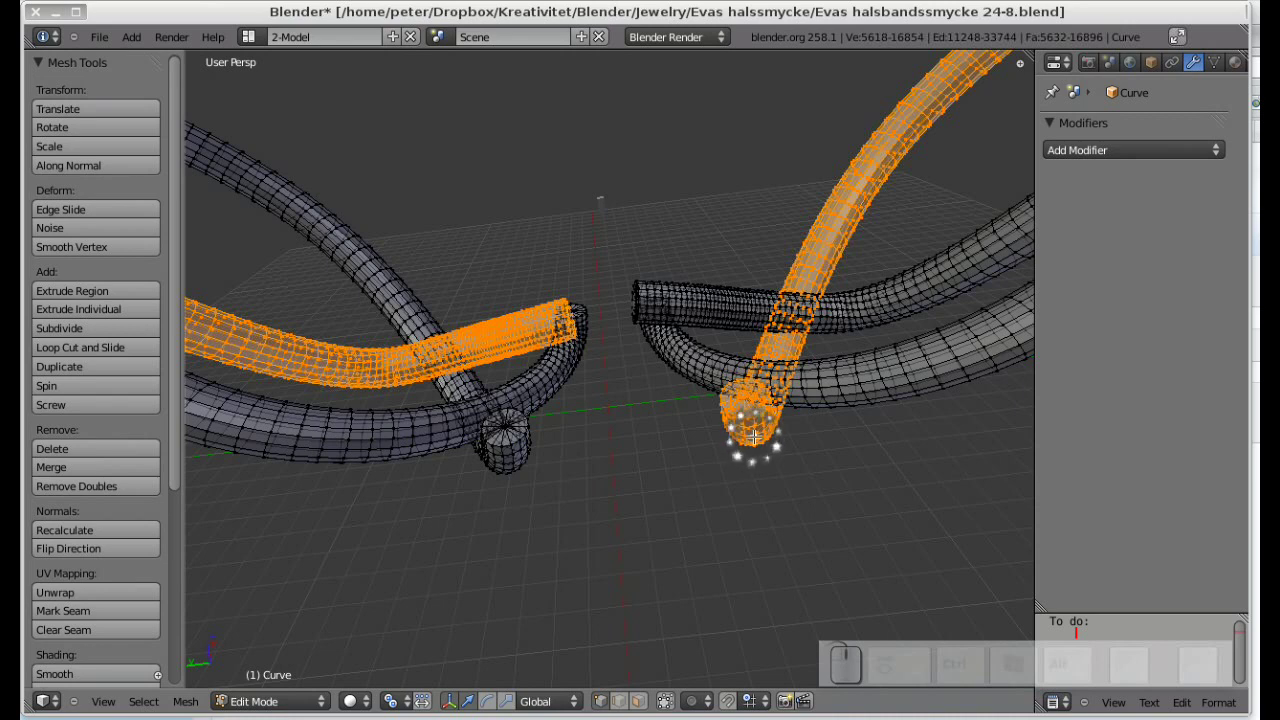
{"action": "key", "text": "p"}
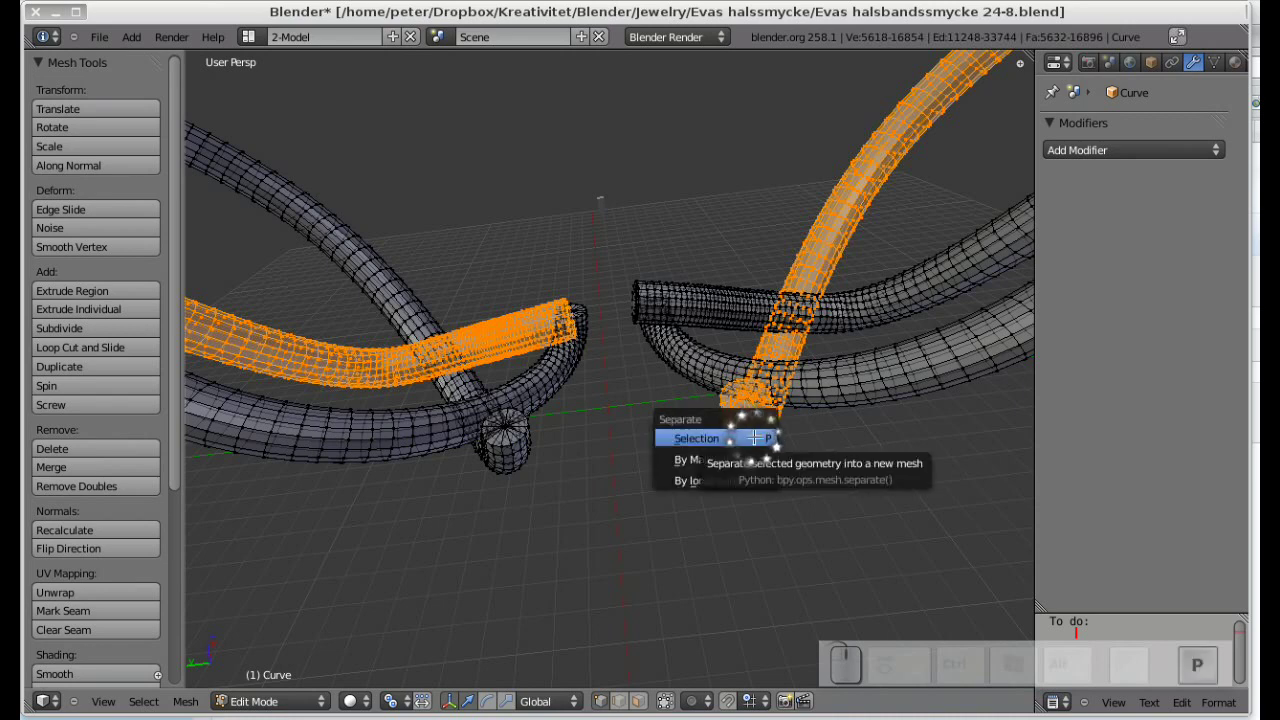
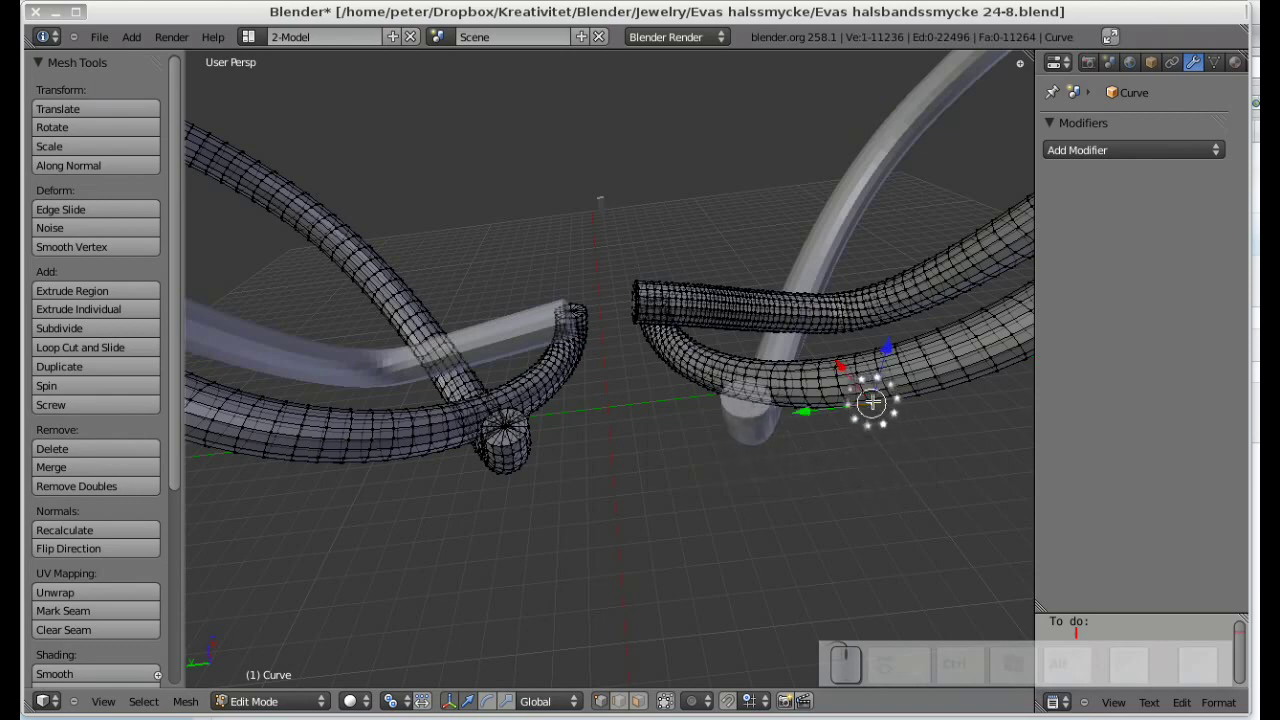
{"action": "key", "text": "l"}
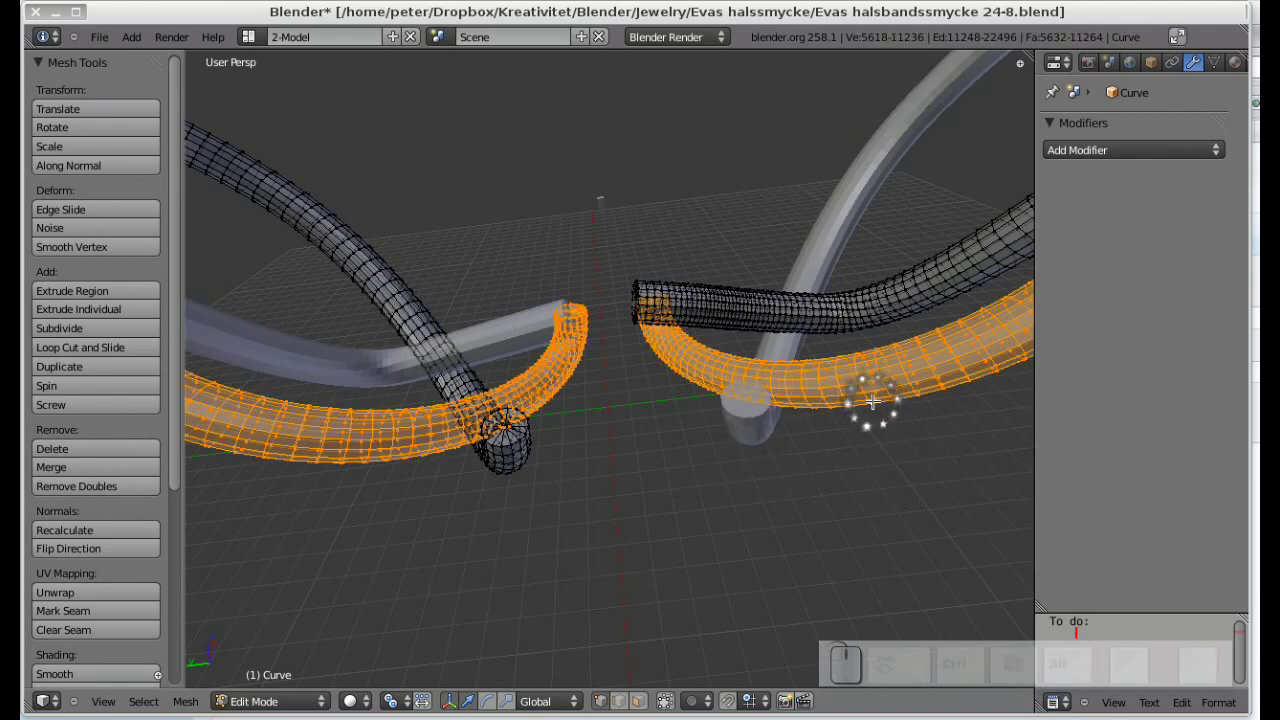
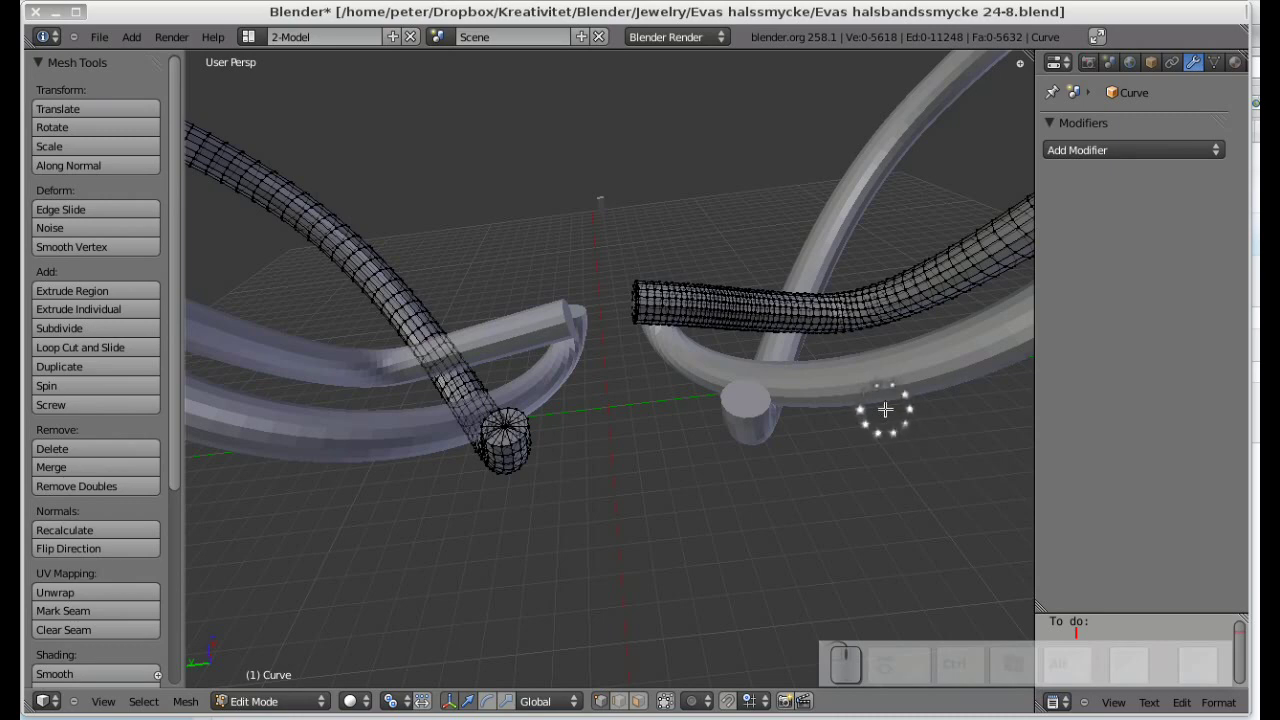
{"action": "key", "text": "Tab"}
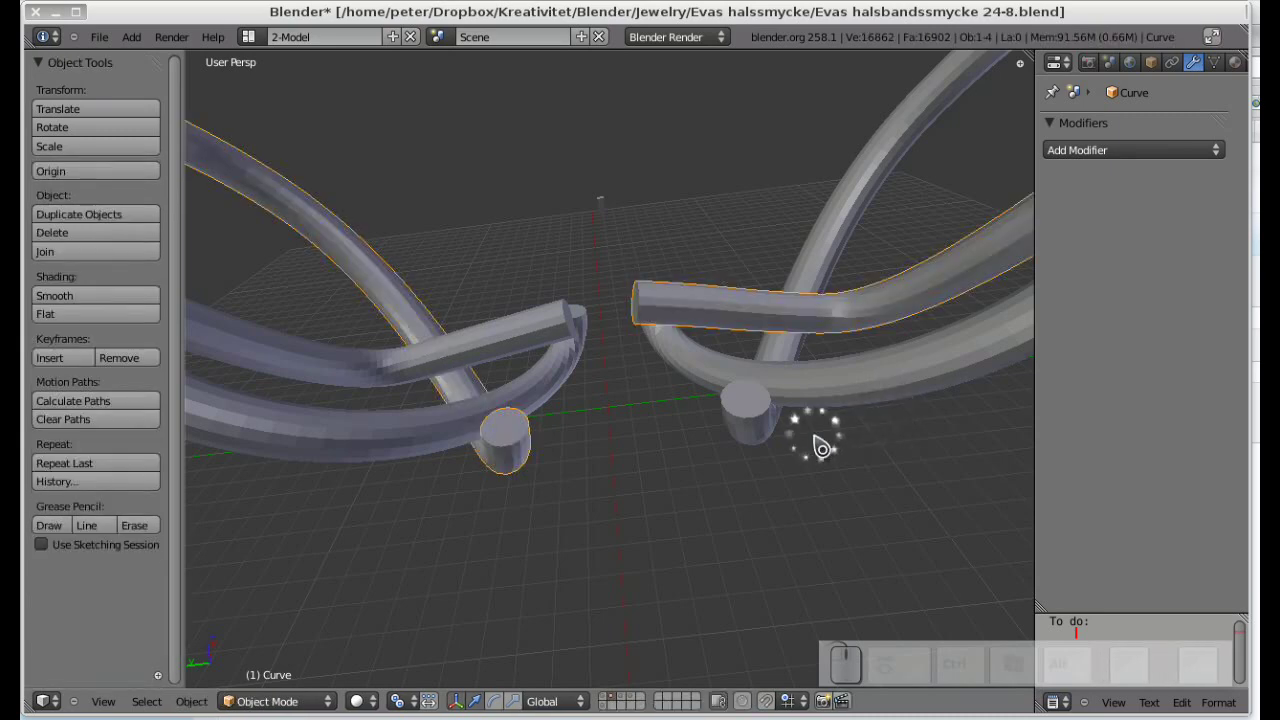
Add a Union boolean with Curve.019 to the main ring Curve object and apply it.
{"action": "left_click", "coordinate": [841, 408]}
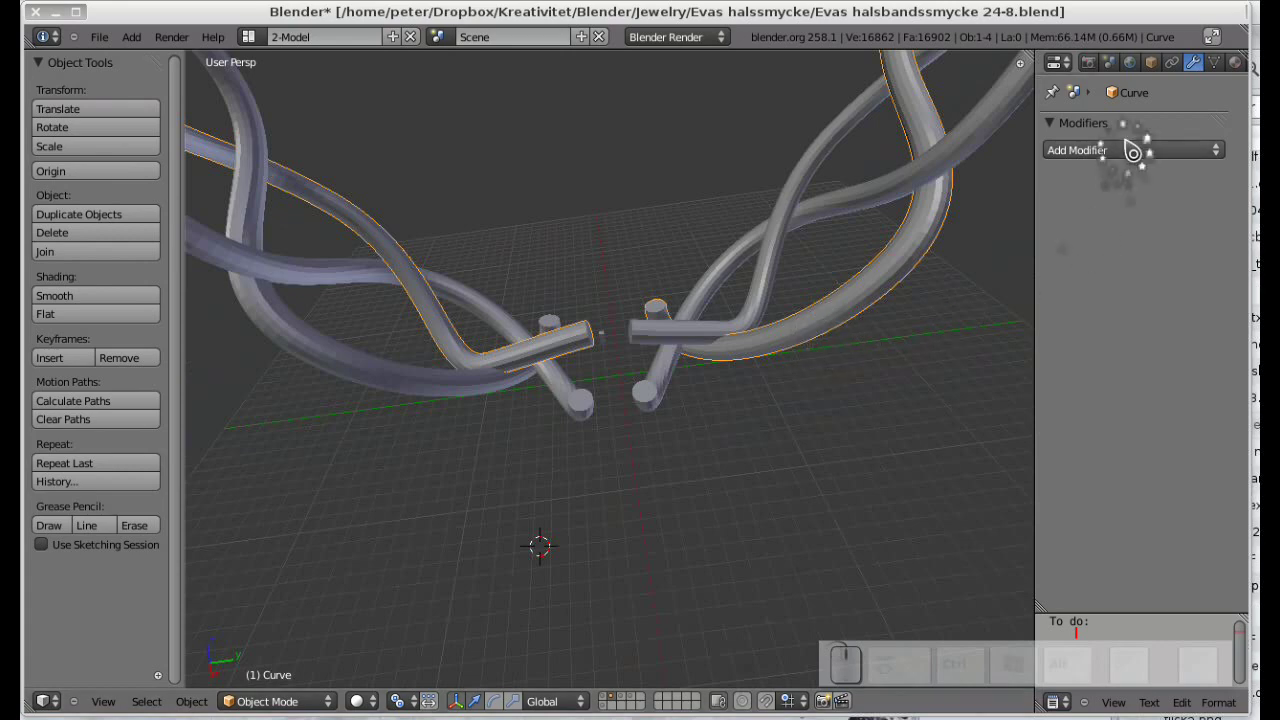
{"action": "right_click", "coordinate": [769, 310]}
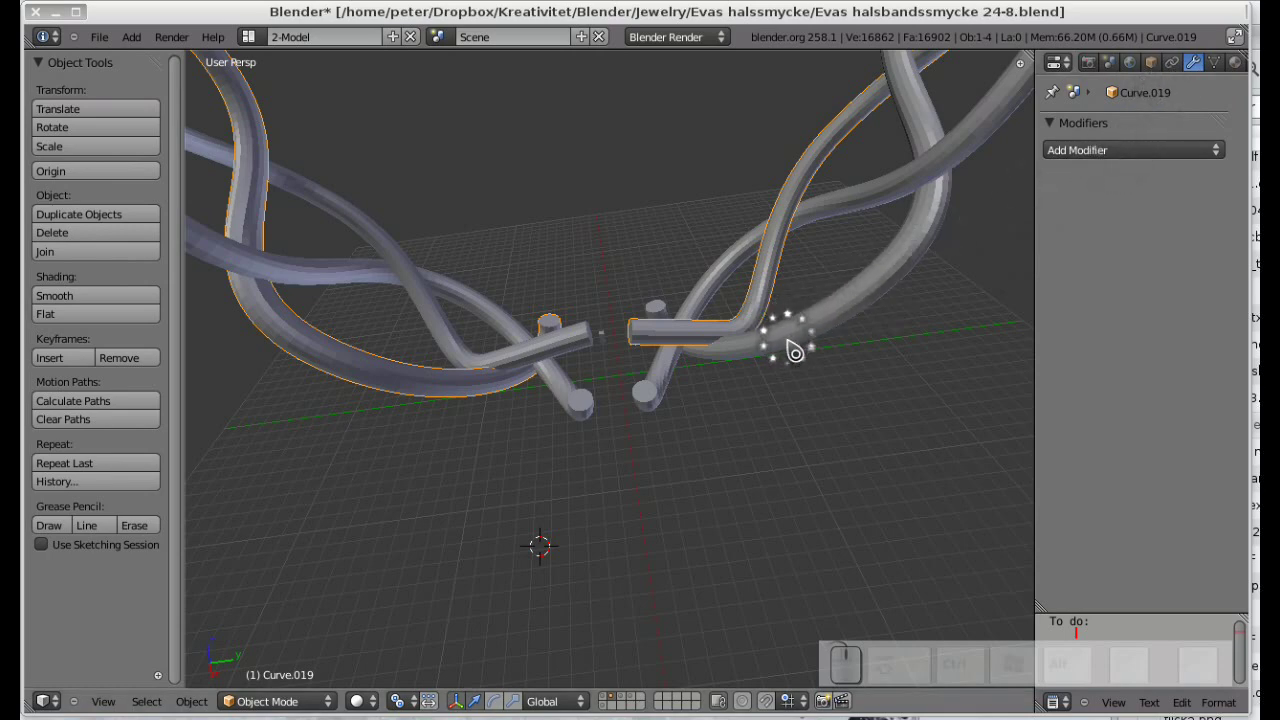
{"action": "left_click", "coordinate": [796, 347]}
{"action": "left_click", "coordinate": [1104, 155]}
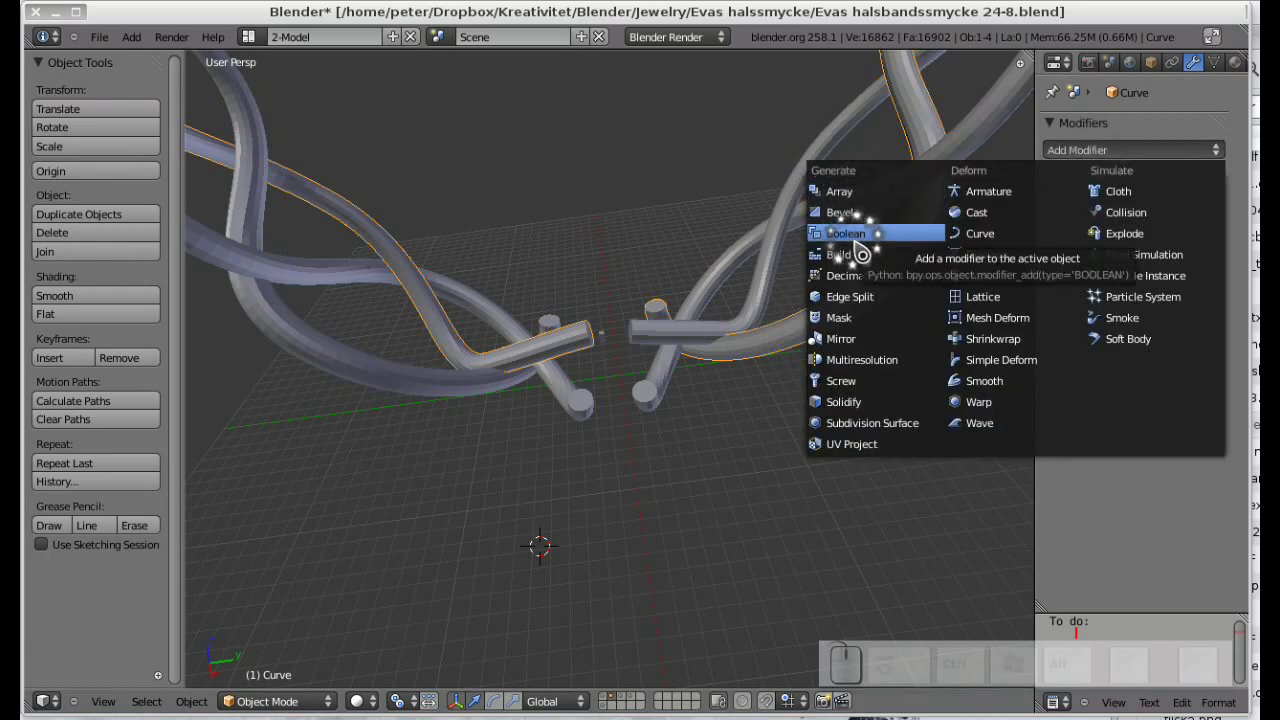
{"action": "left_click", "coordinate": [883, 232]}
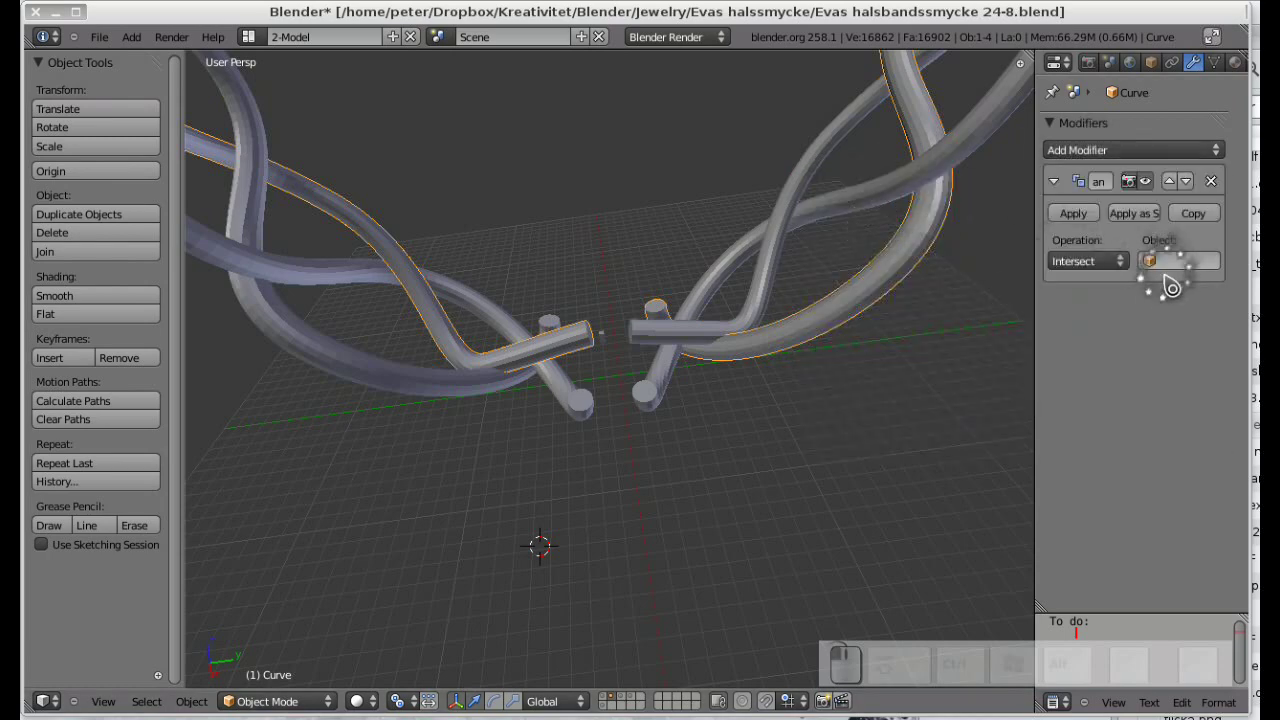
{"action": "left_click", "coordinate": [1124, 269]}
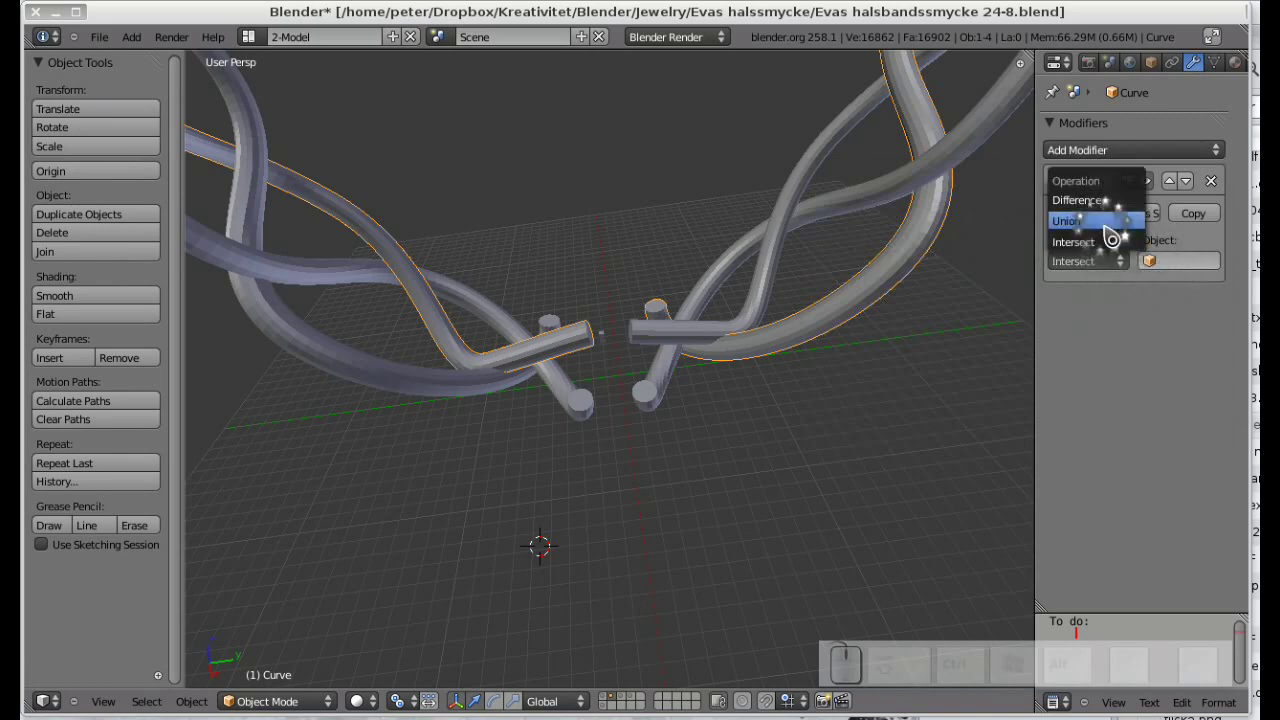
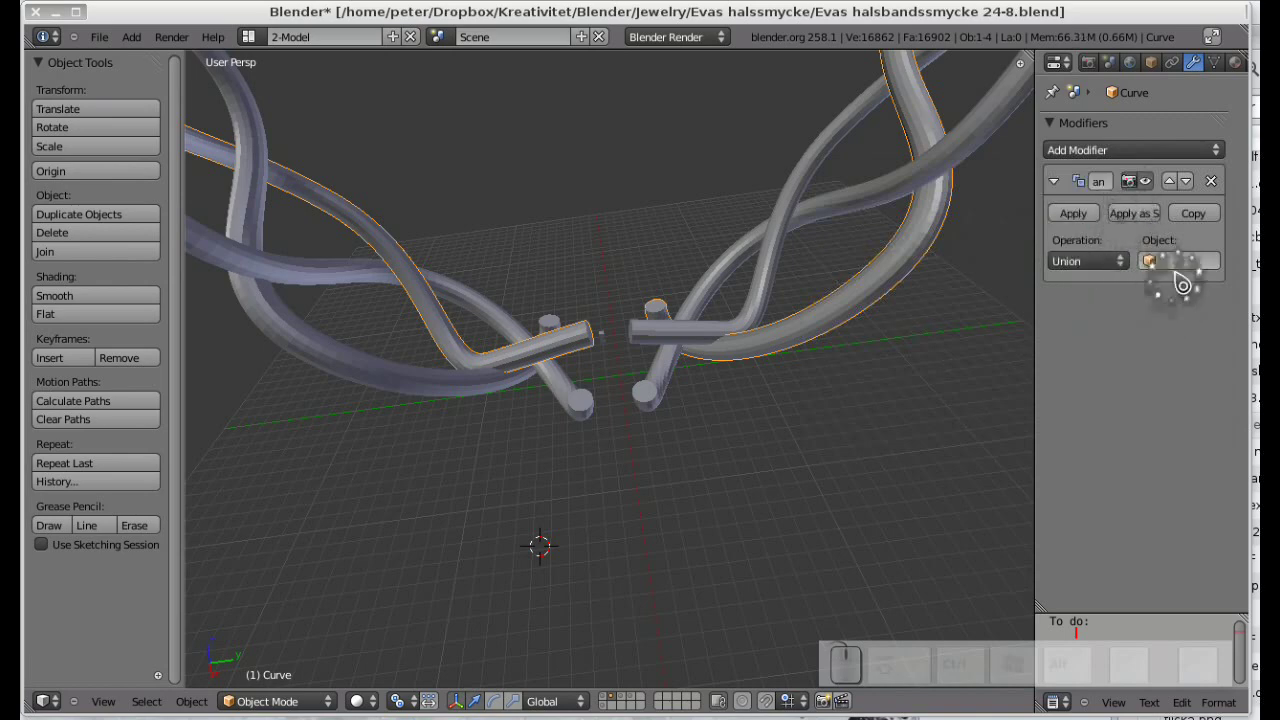
{"action": "left_click", "coordinate": [1191, 269]}
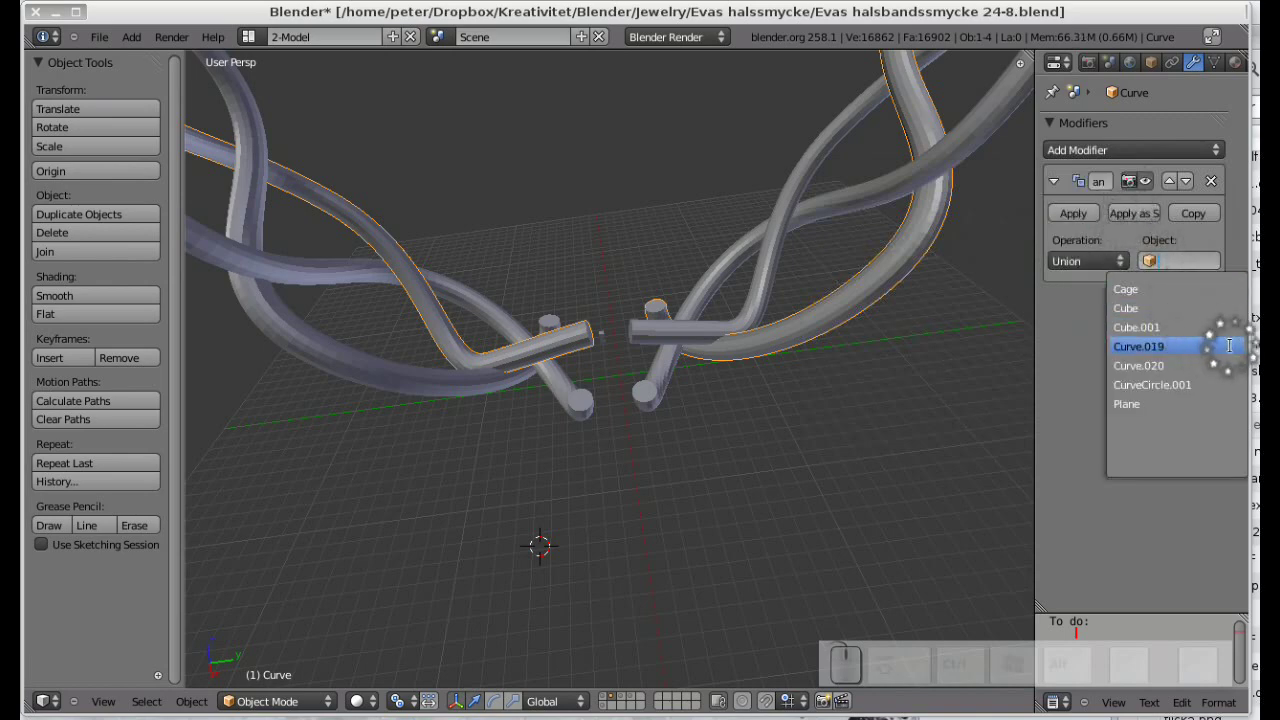
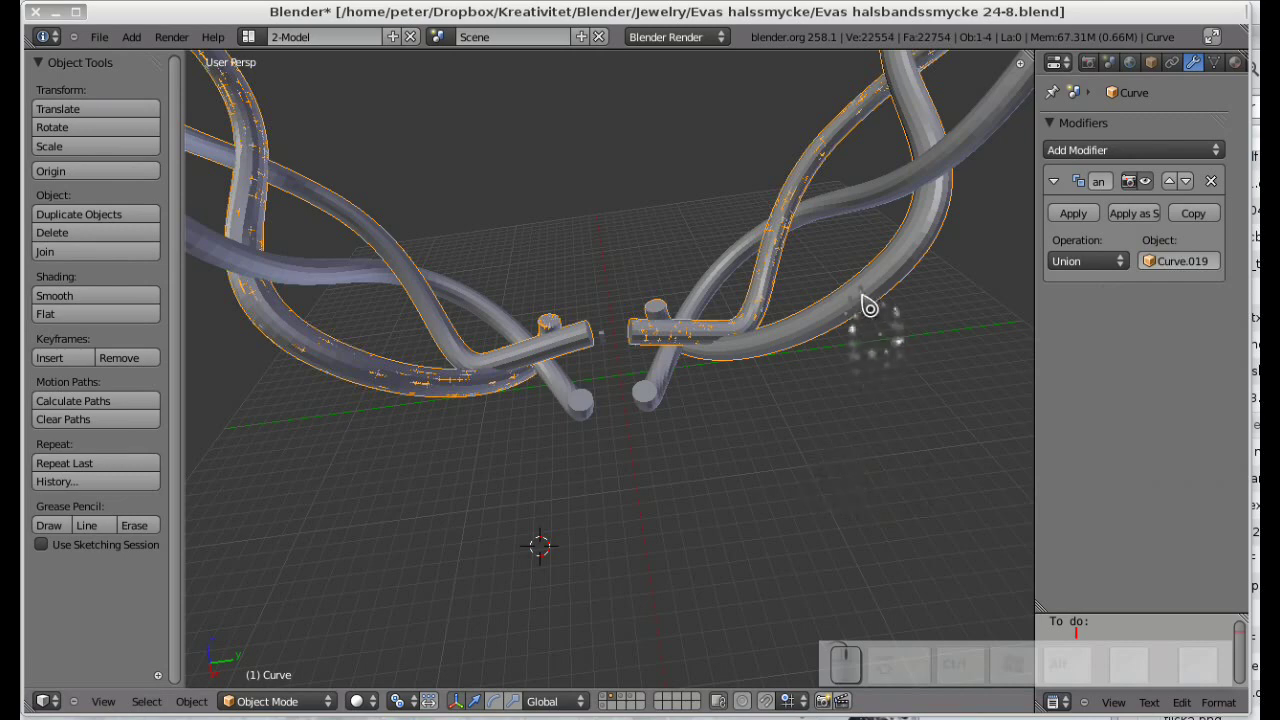
{"action": "left_click", "coordinate": [872, 295]}
{"action": "left_click", "coordinate": [784, 260]}
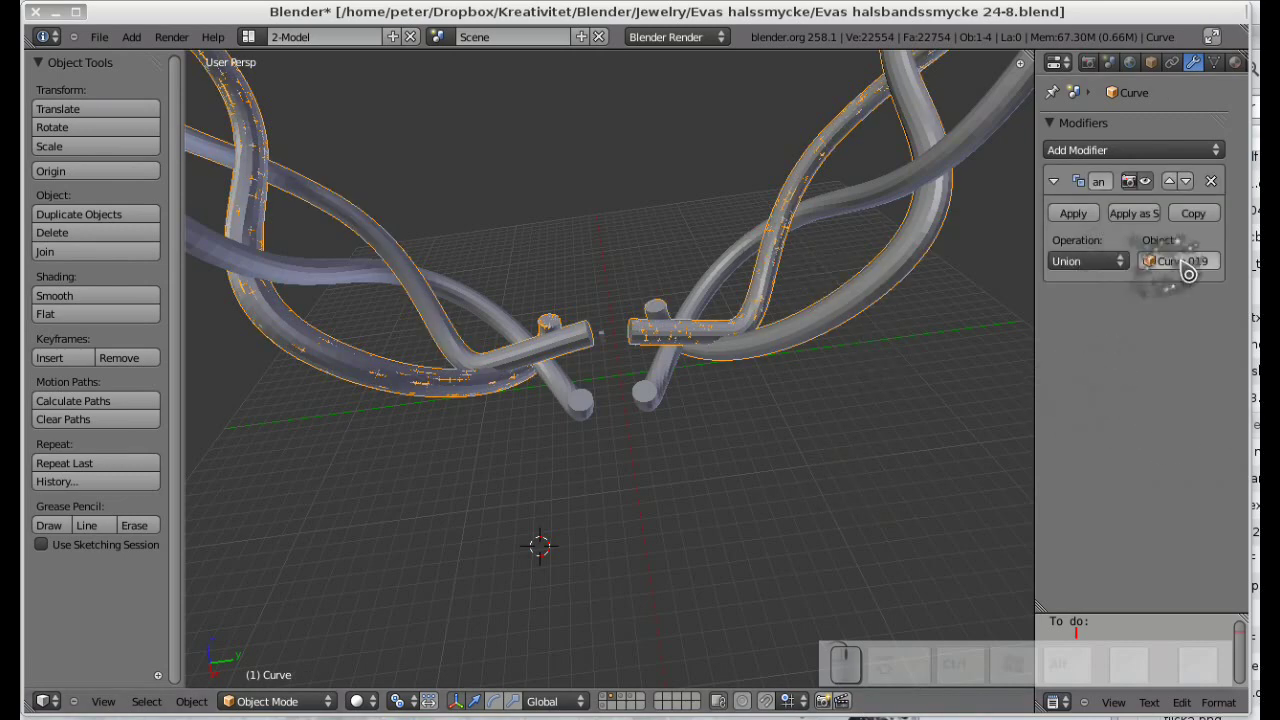
{"action": "left_click", "coordinate": [1087, 220]}
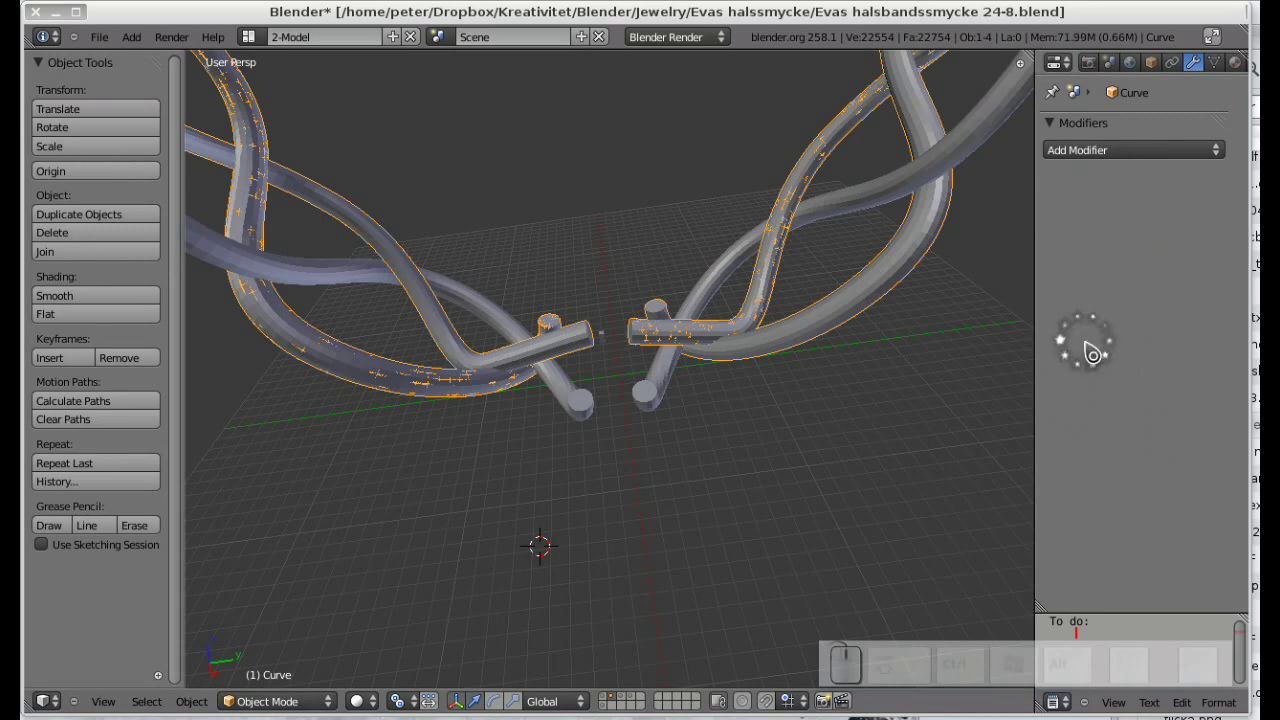
Delete the leftover separate strand Curve.019.
{"action": "left_click", "coordinate": [774, 294]}
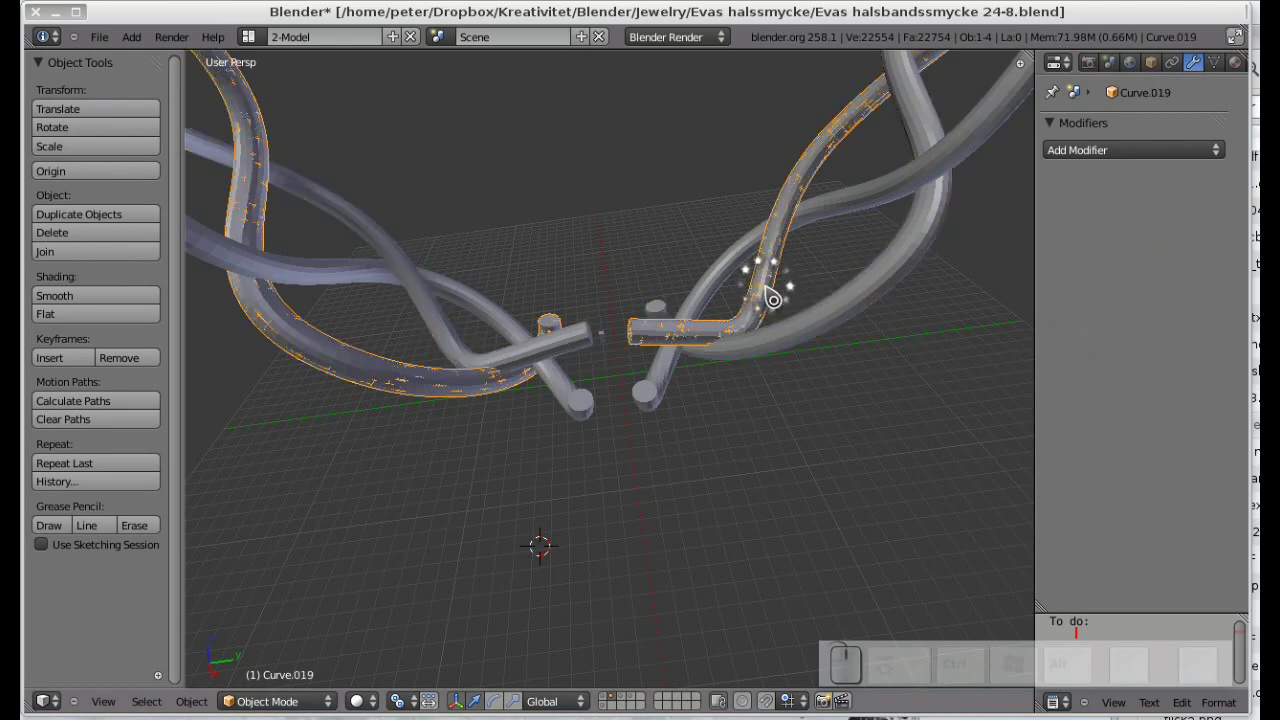
{"action": "key", "text": "Delete"}
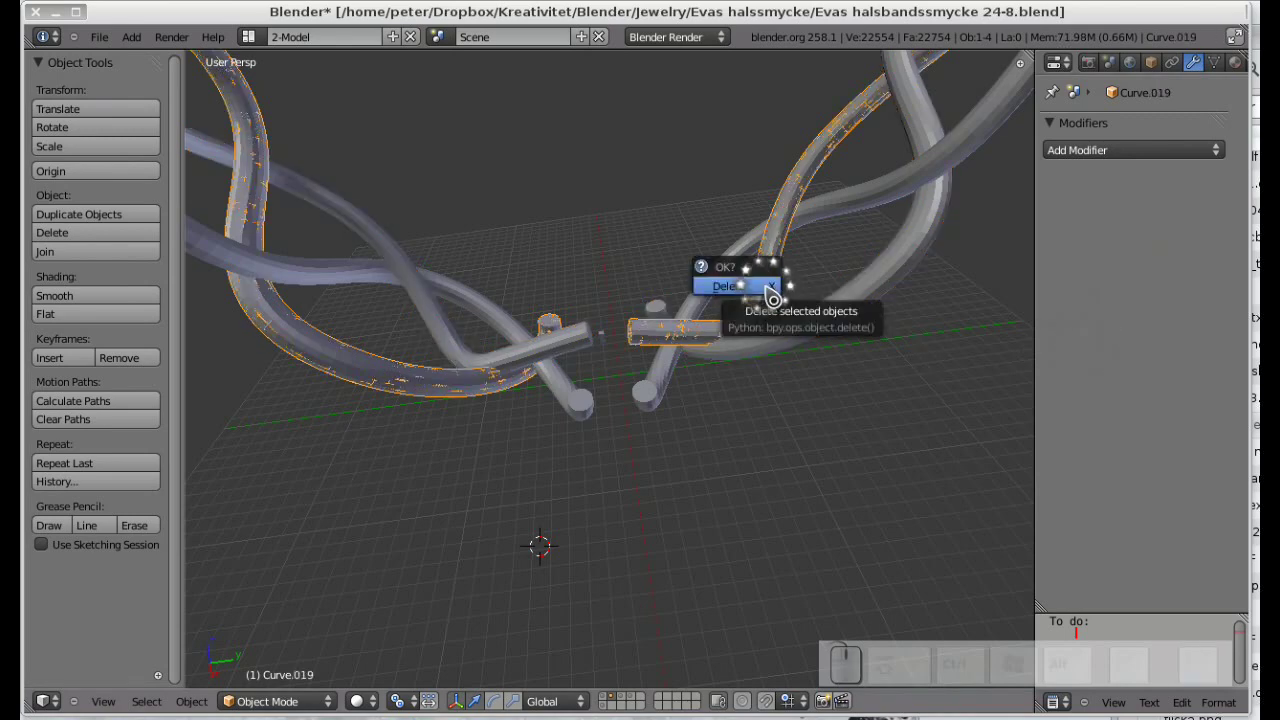
{"action": "left_click", "coordinate": [774, 294]}
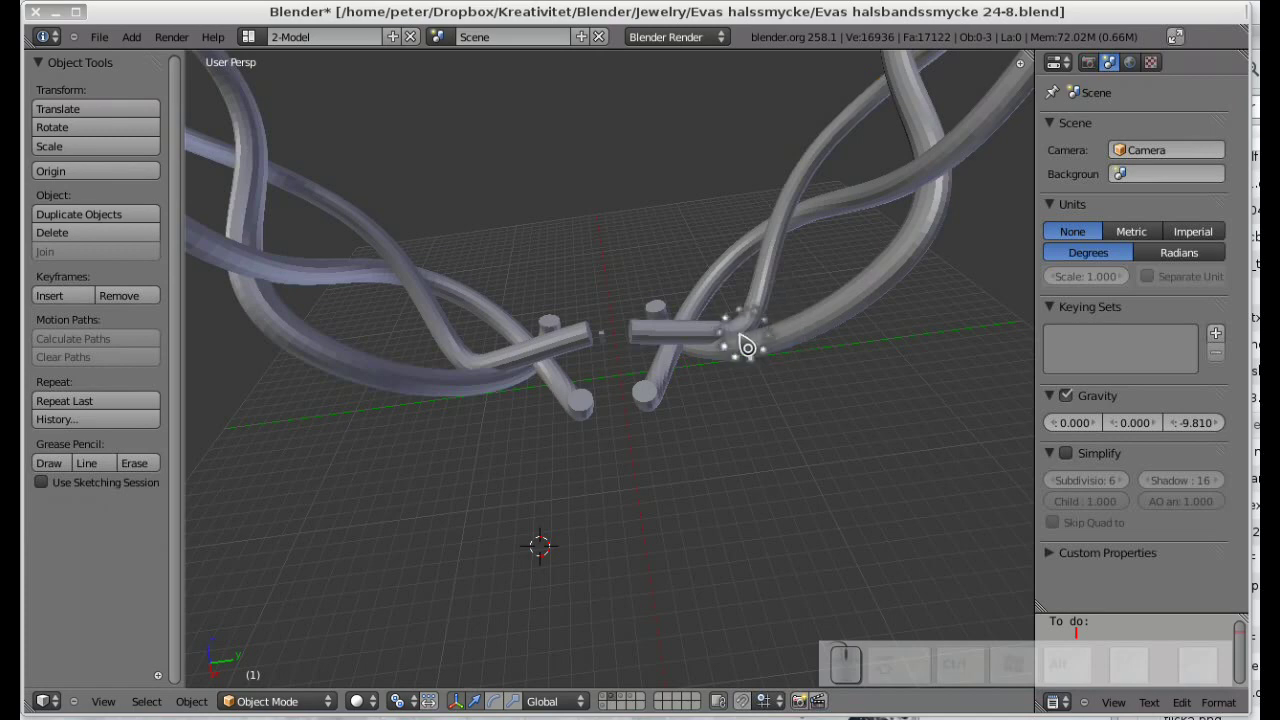
{"action": "left_click", "coordinate": [716, 345]}
{"action": "middle_click", "coordinate": [678, 336]}
{"action": "scroll", "scroll_direction": "up", "scroll_amount": 3}
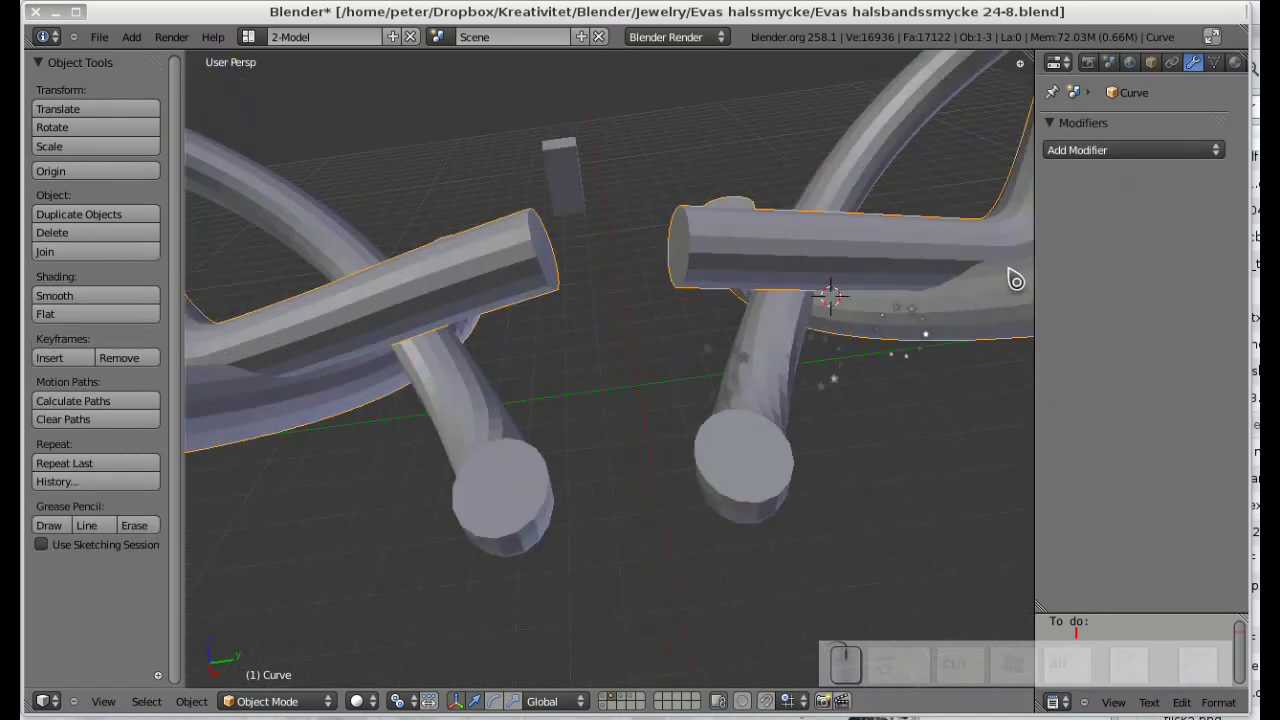
{"action": "left_click_drag", "start_coordinate": [995, 259], "coordinate": [826, 403]}
{"action": "scroll", "scroll_direction": "up", "scroll_amount": 3}
{"action": "left_click_drag", "start_coordinate": [879, 417], "coordinate": [642, 320]}
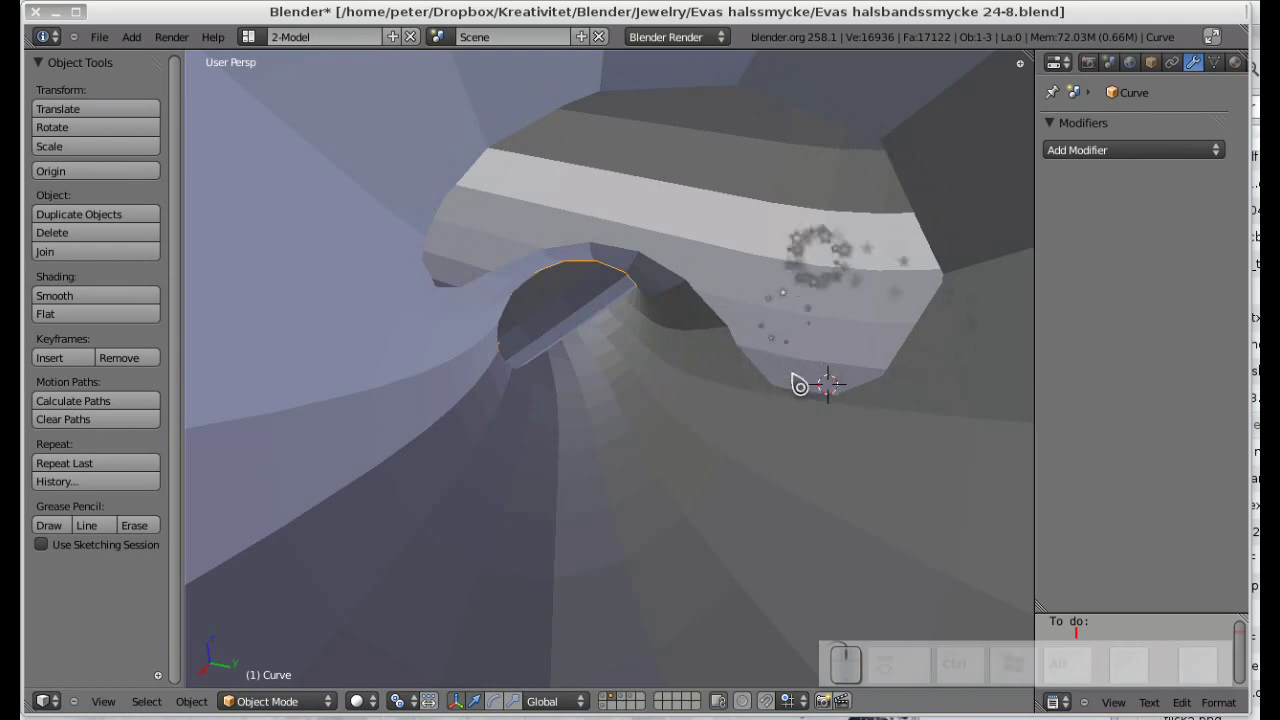
{"action": "middle_click", "coordinate": [658, 347]}
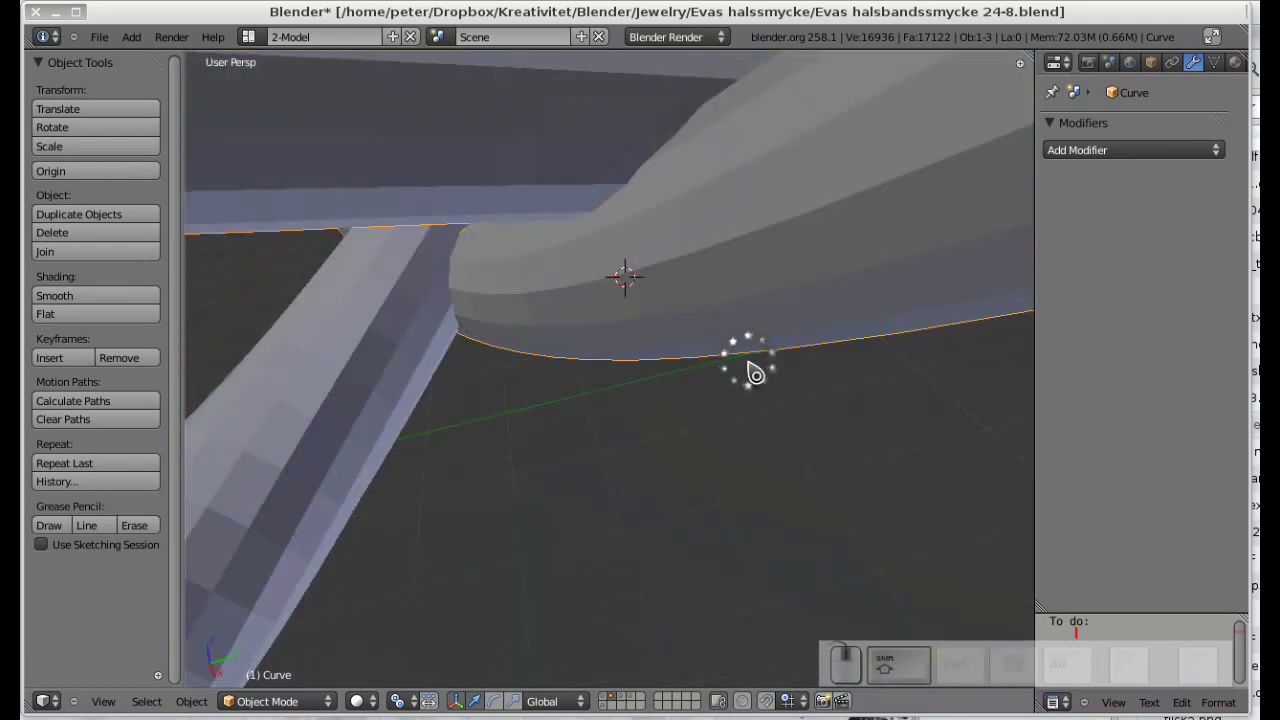
{"action": "scroll", "scroll_direction": "down", "scroll_amount": 3}
{"action": "left_click_drag", "start_coordinate": [637, 351], "coordinate": [828, 461]}
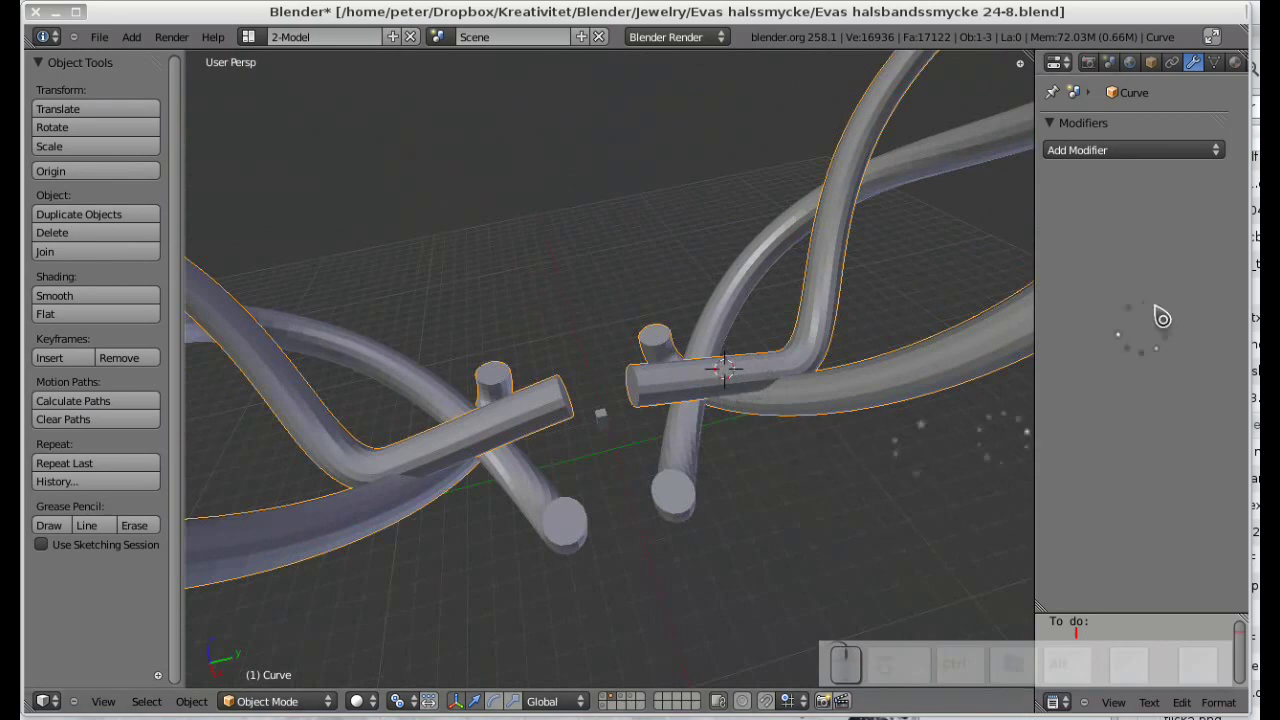
Add a Union boolean with Curve.020 to the main ring Curve object and apply it.
{"action": "left_click", "coordinate": [1169, 157]}
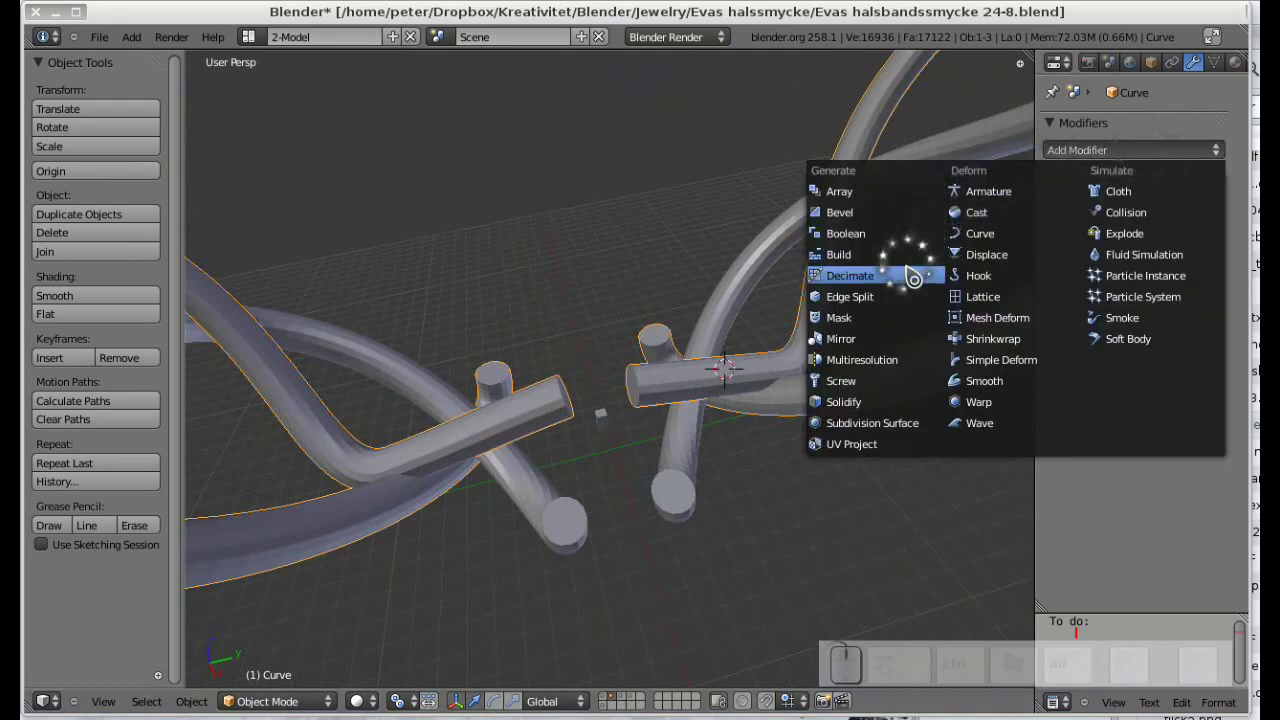
{"action": "left_click", "coordinate": [898, 236]}
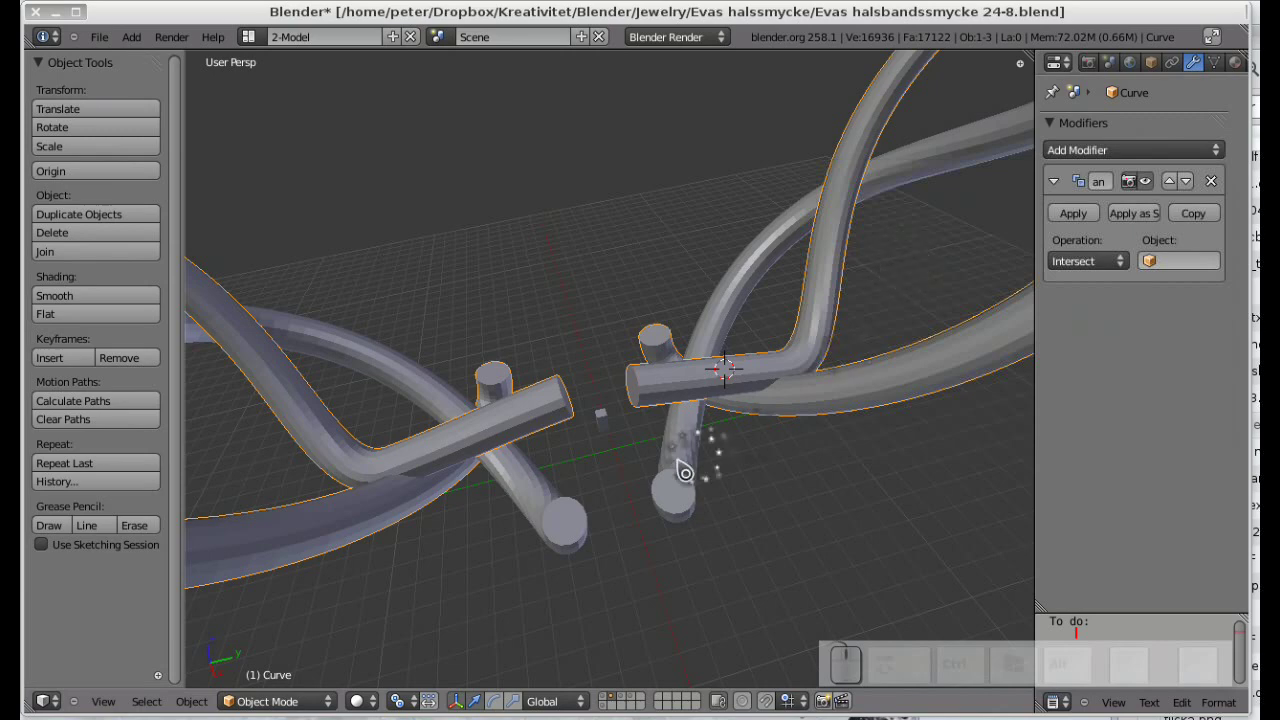
{"action": "left_click", "coordinate": [697, 450]}
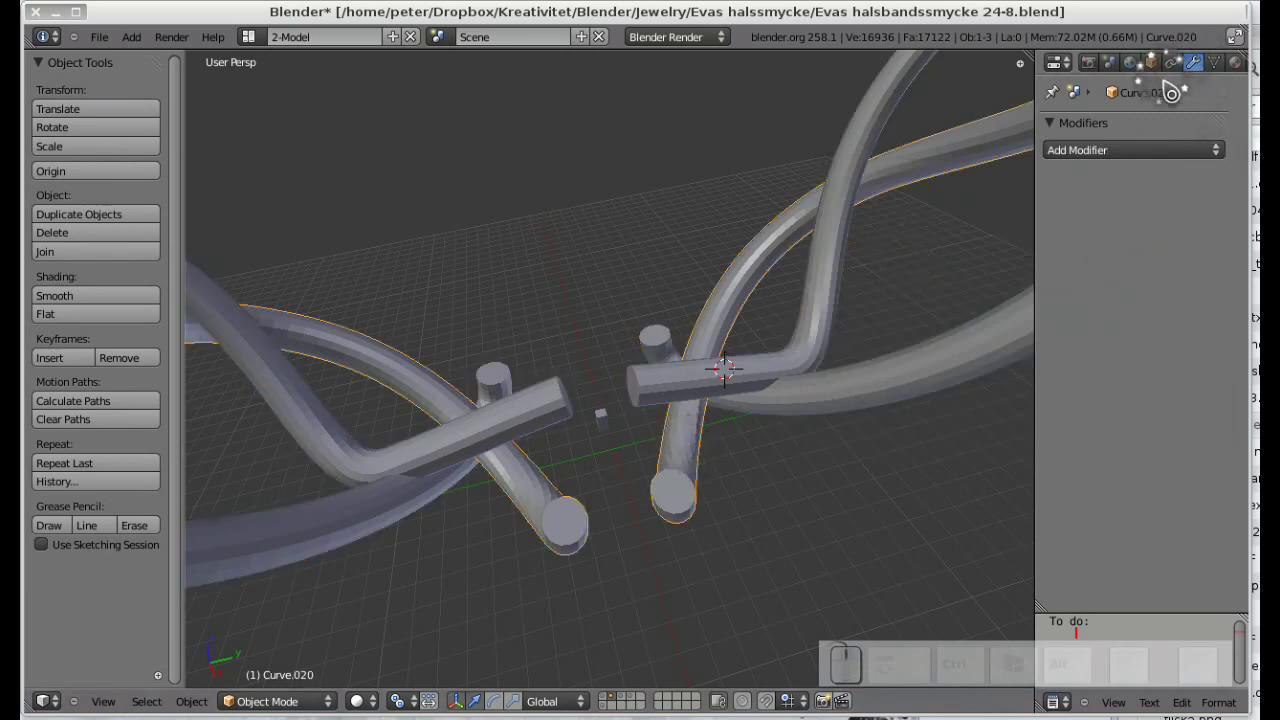
{"action": "left_click", "coordinate": [893, 385]}
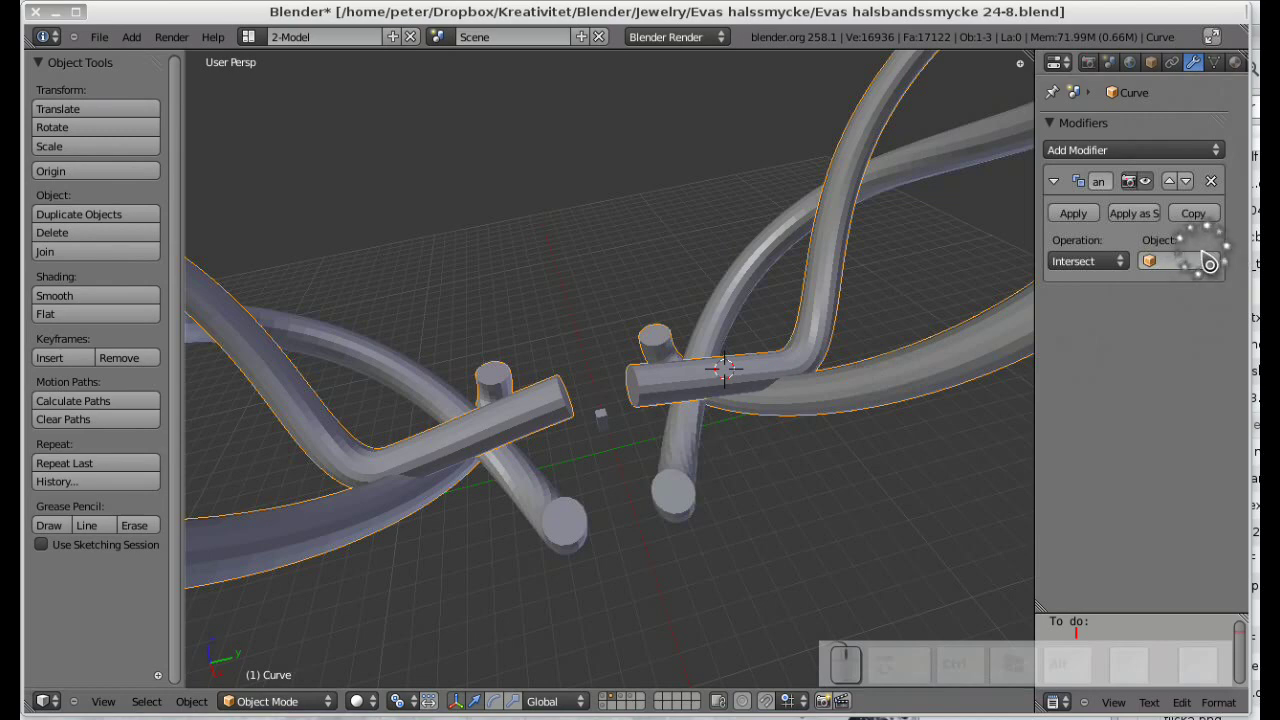
{"action": "left_click", "coordinate": [1129, 266]}
{"action": "left_click", "coordinate": [1117, 229]}
{"action": "left_click", "coordinate": [1202, 264]}
{"action": "left_click", "coordinate": [1178, 353]}
{"action": "key", "text": "ctrl+alt+p"}
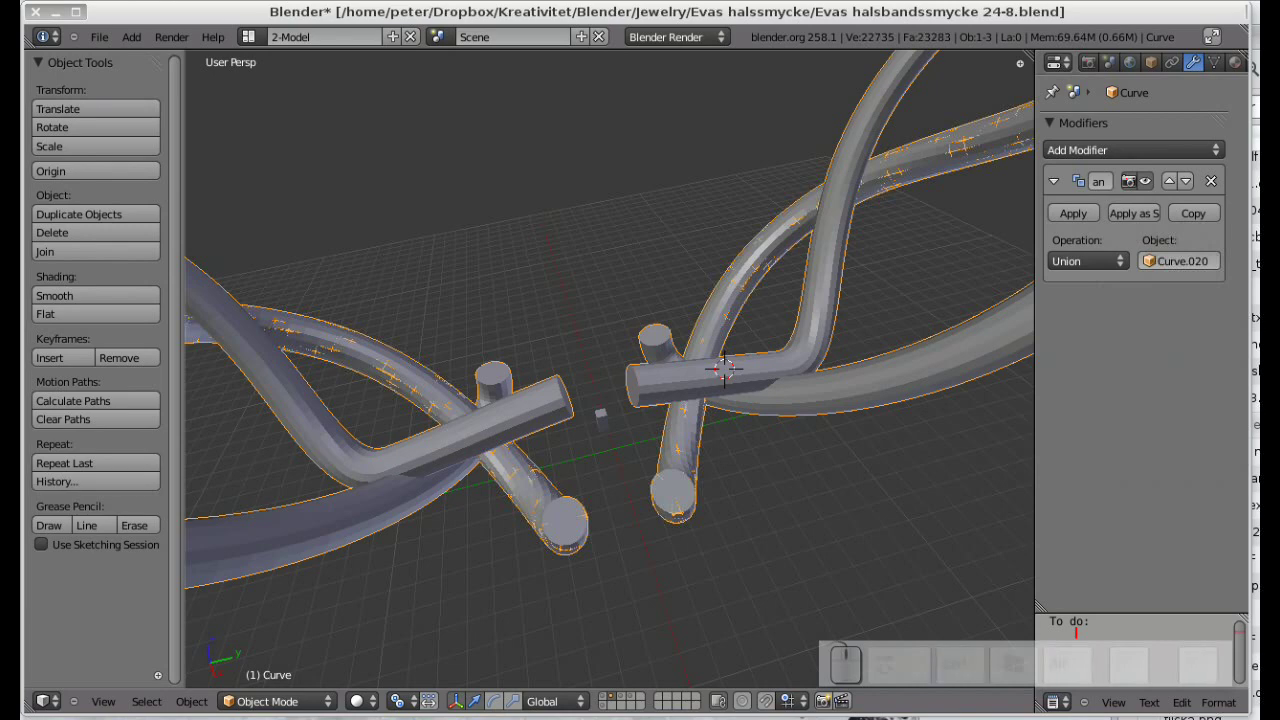
{"action": "left_click", "coordinate": [1085, 218]}
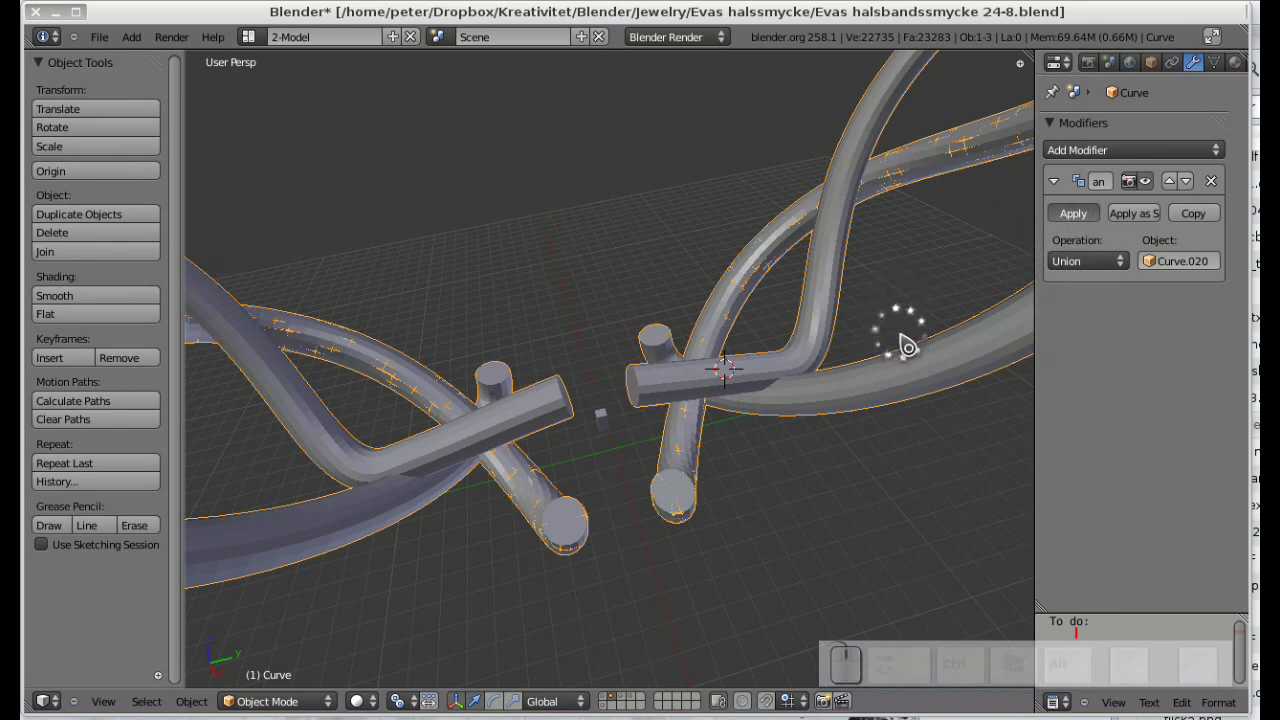
{"action": "key", "text": "ctrl+alt+p"}
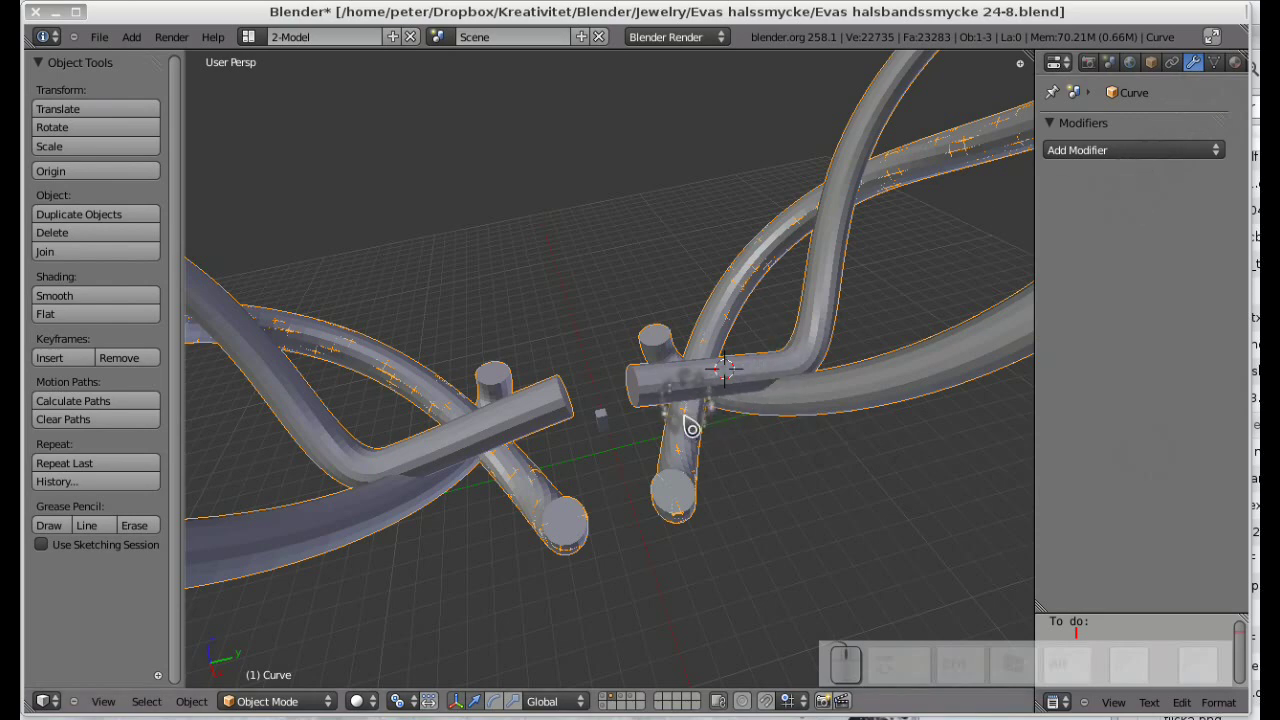
Delete the leftover separate strand Curve.020.
{"action": "left_click", "coordinate": [689, 446]}
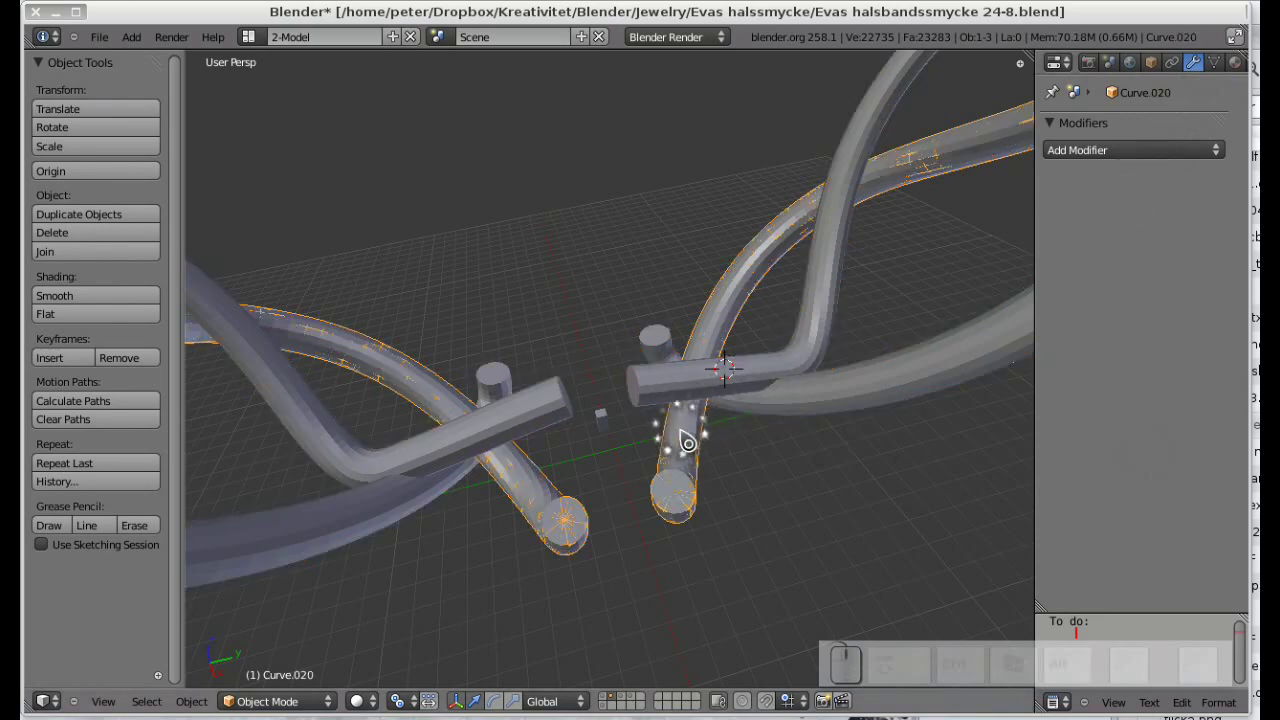
{"action": "key", "text": "Delete"}
{"action": "key", "text": "Return"}
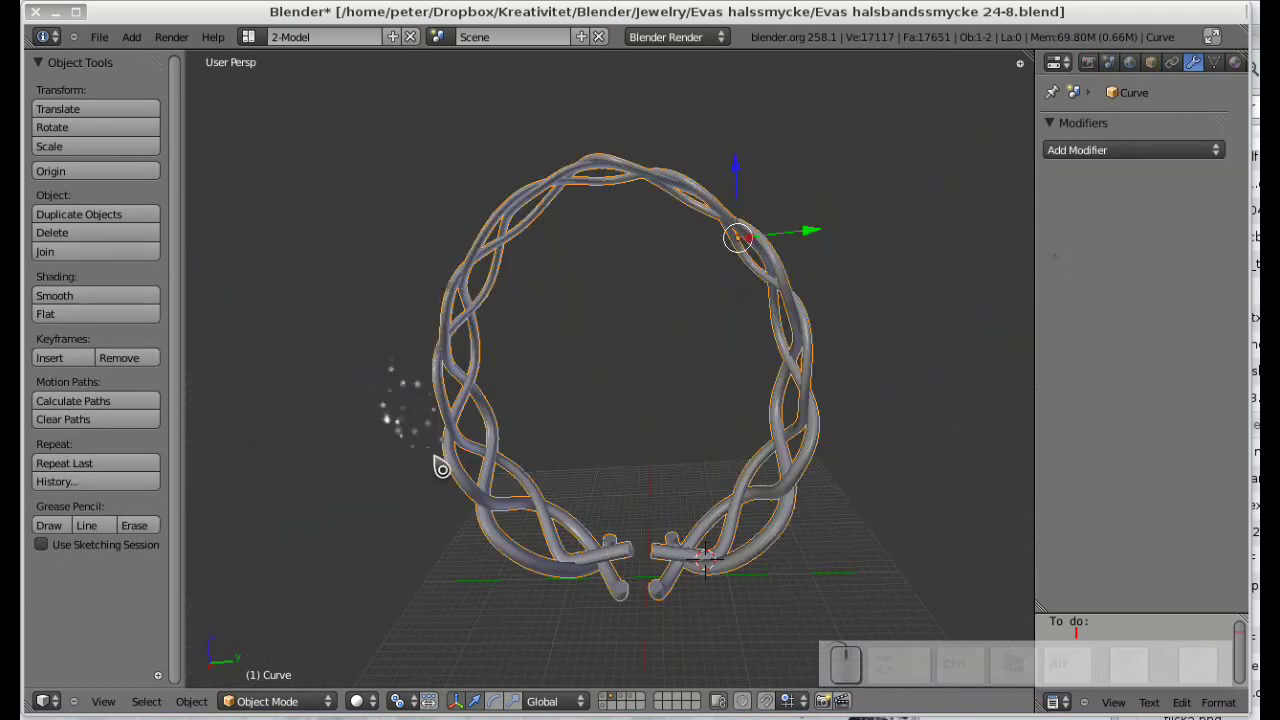
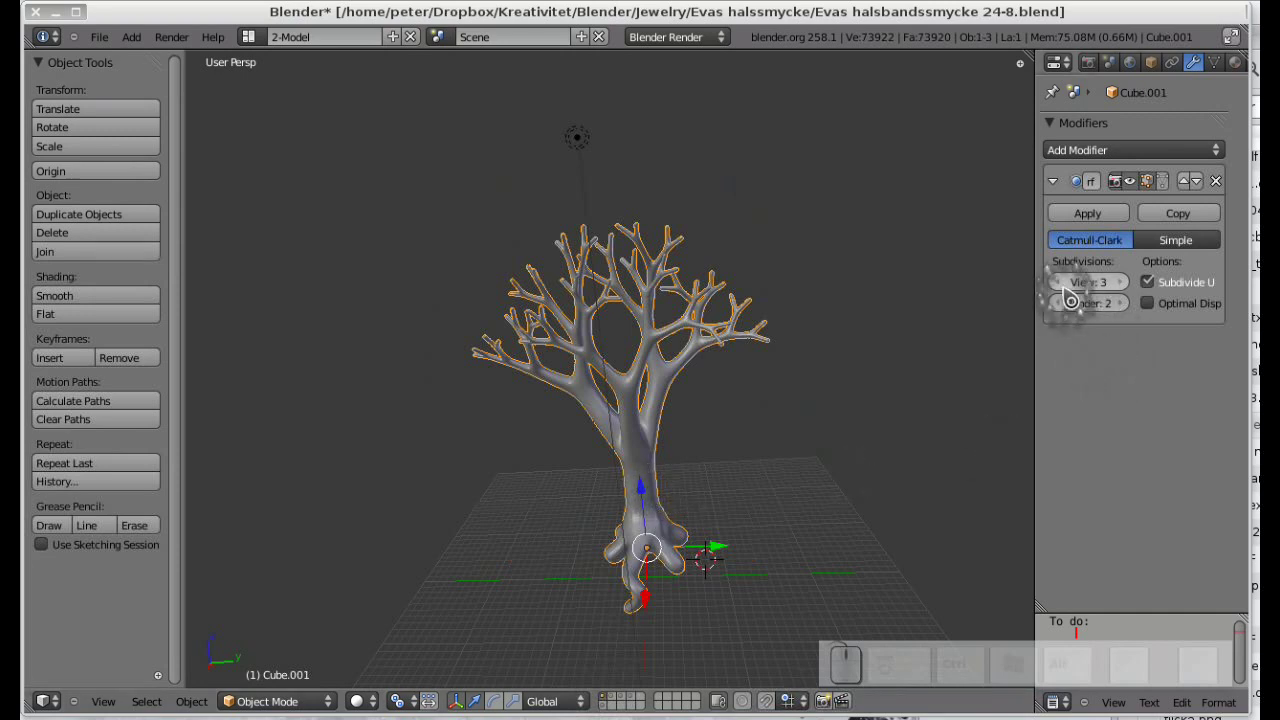
Raise the tree's Subsurf render level to 3 and apply the modifier.
{"action": "left_click", "coordinate": [1129, 309]}
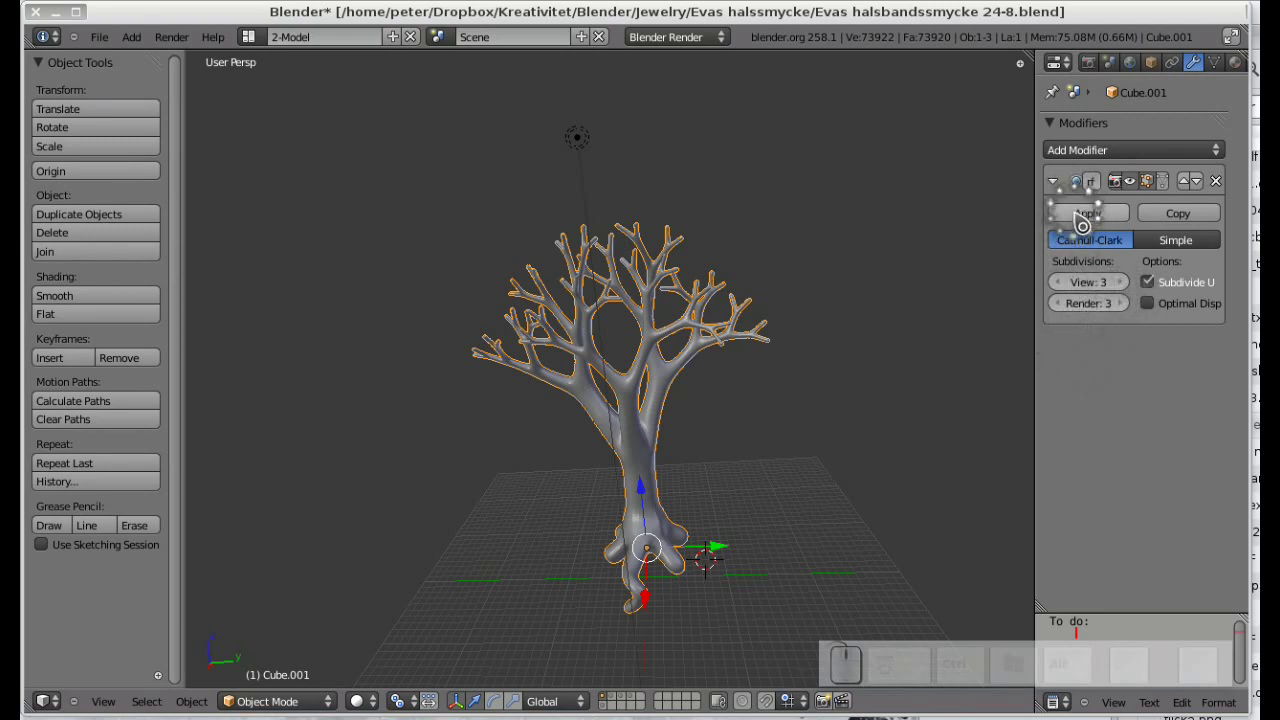
{"action": "left_click", "coordinate": [1083, 220]}
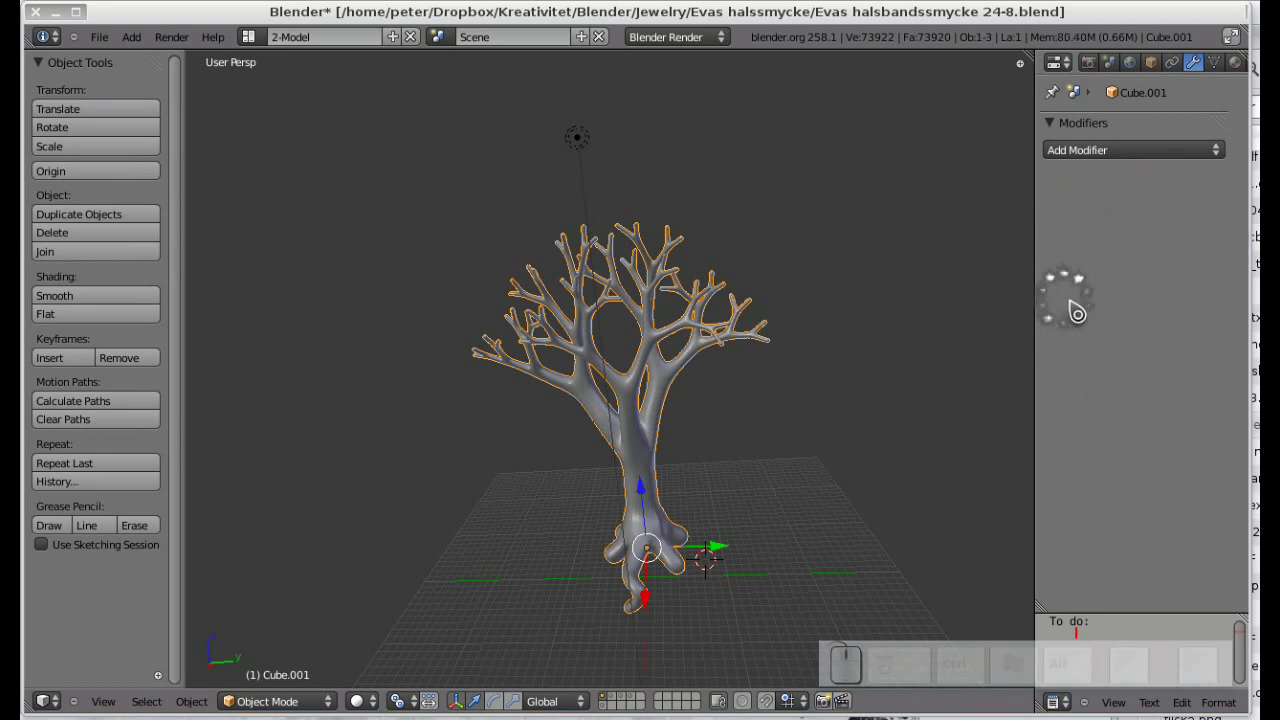
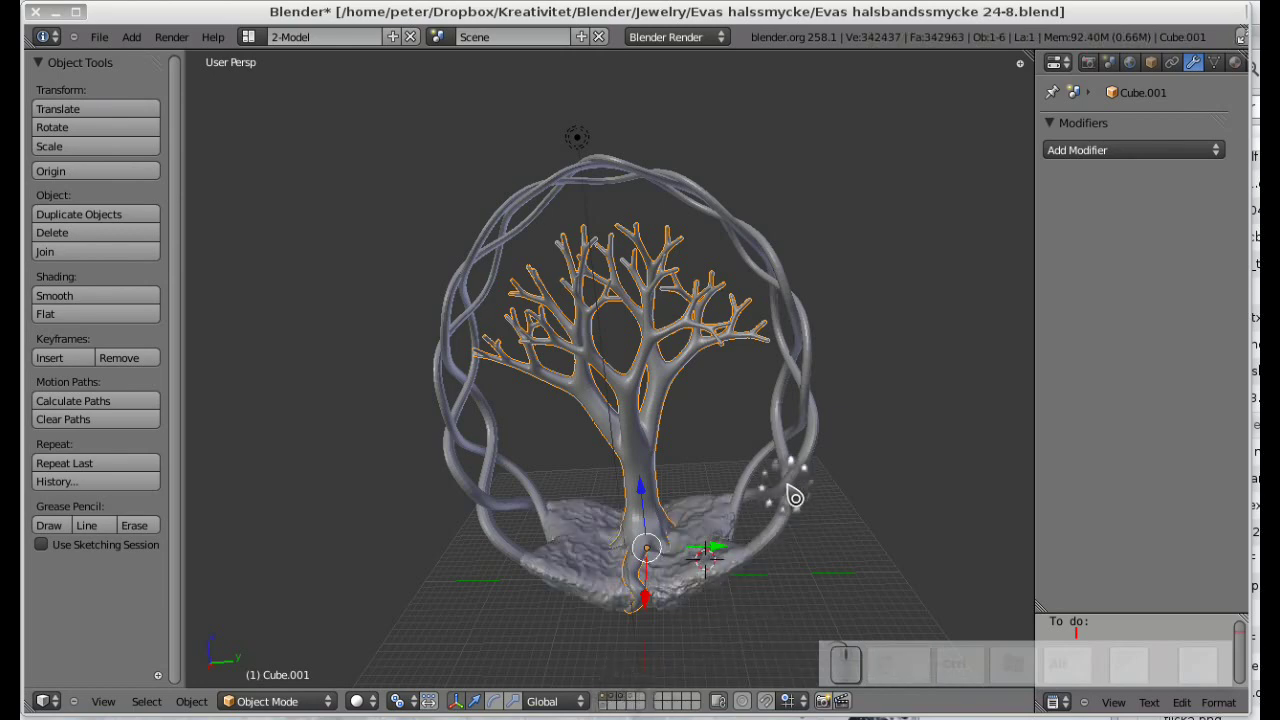
Give the ring object a Union boolean modifier targeting the tree object.
{"action": "right_click", "coordinate": [797, 485]}
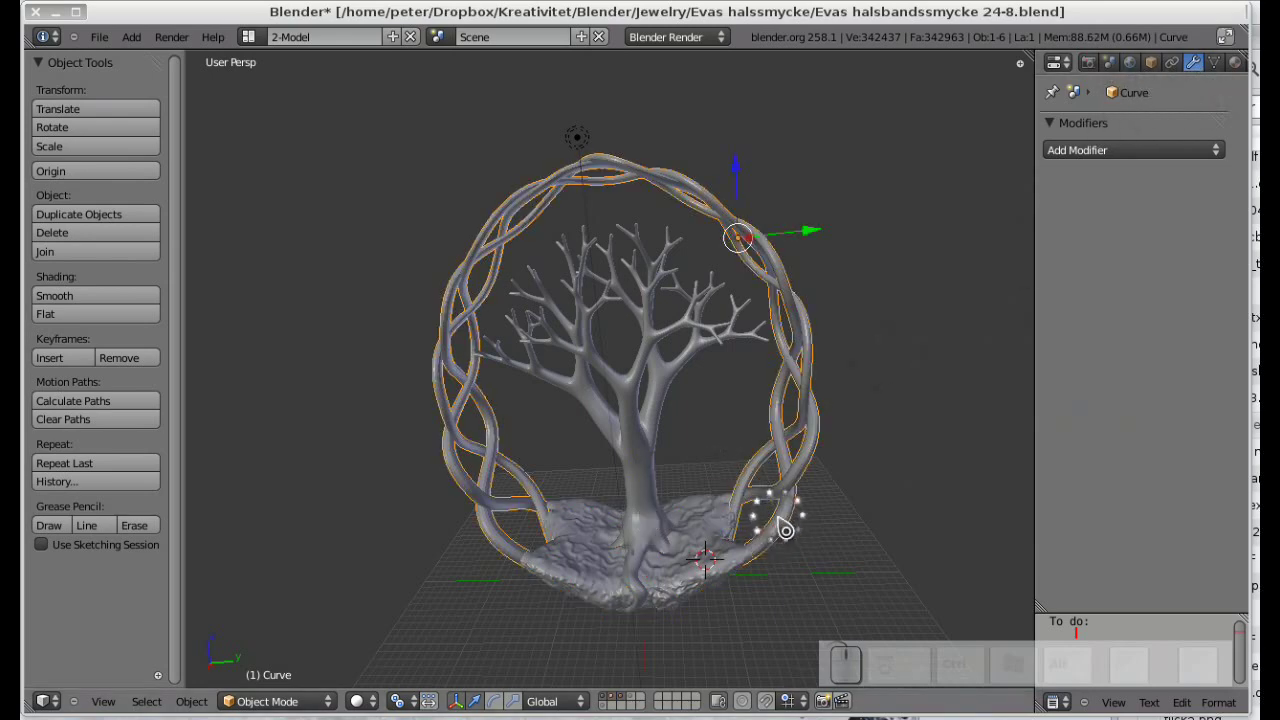
{"action": "left_click", "coordinate": [1204, 153]}
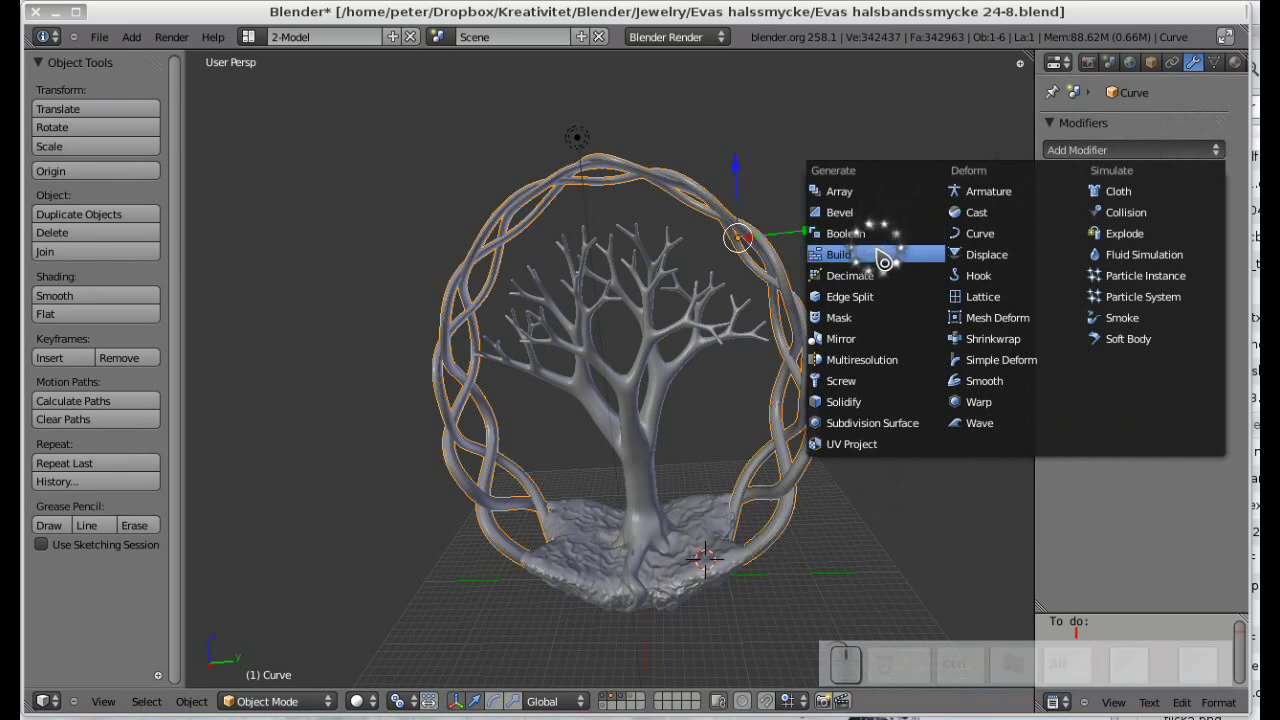
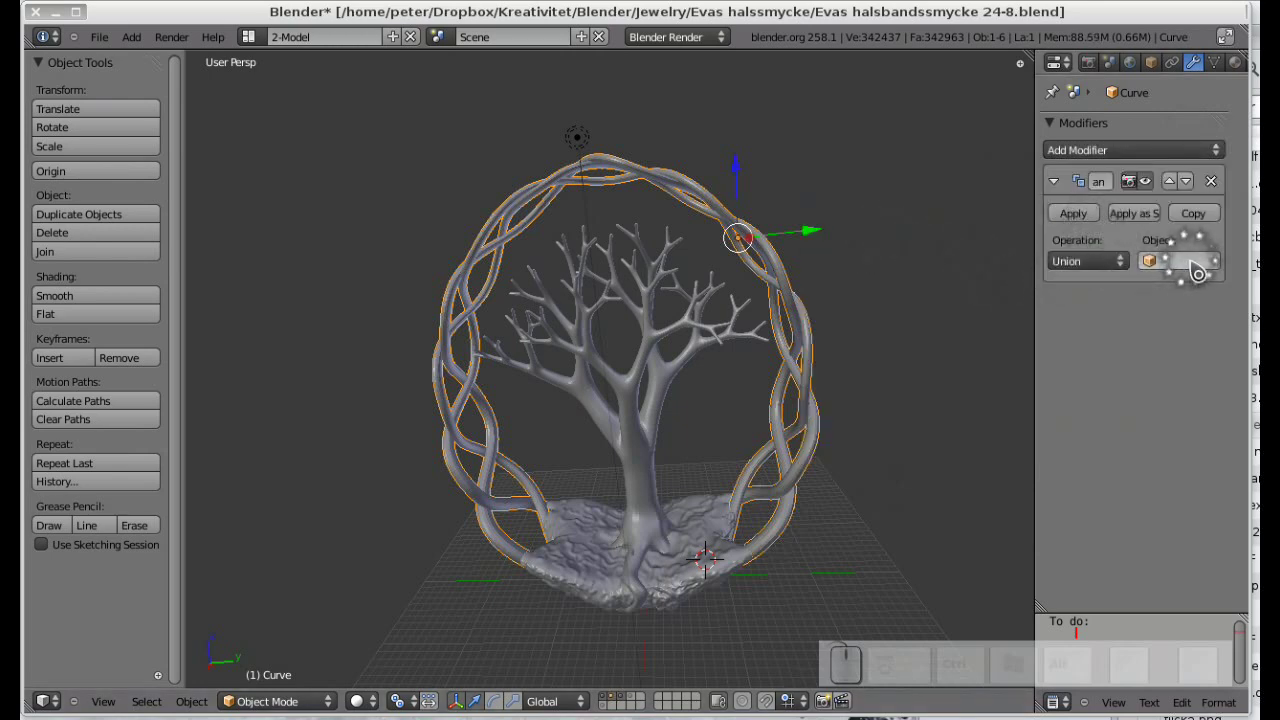
{"action": "left_click", "coordinate": [1199, 268]}
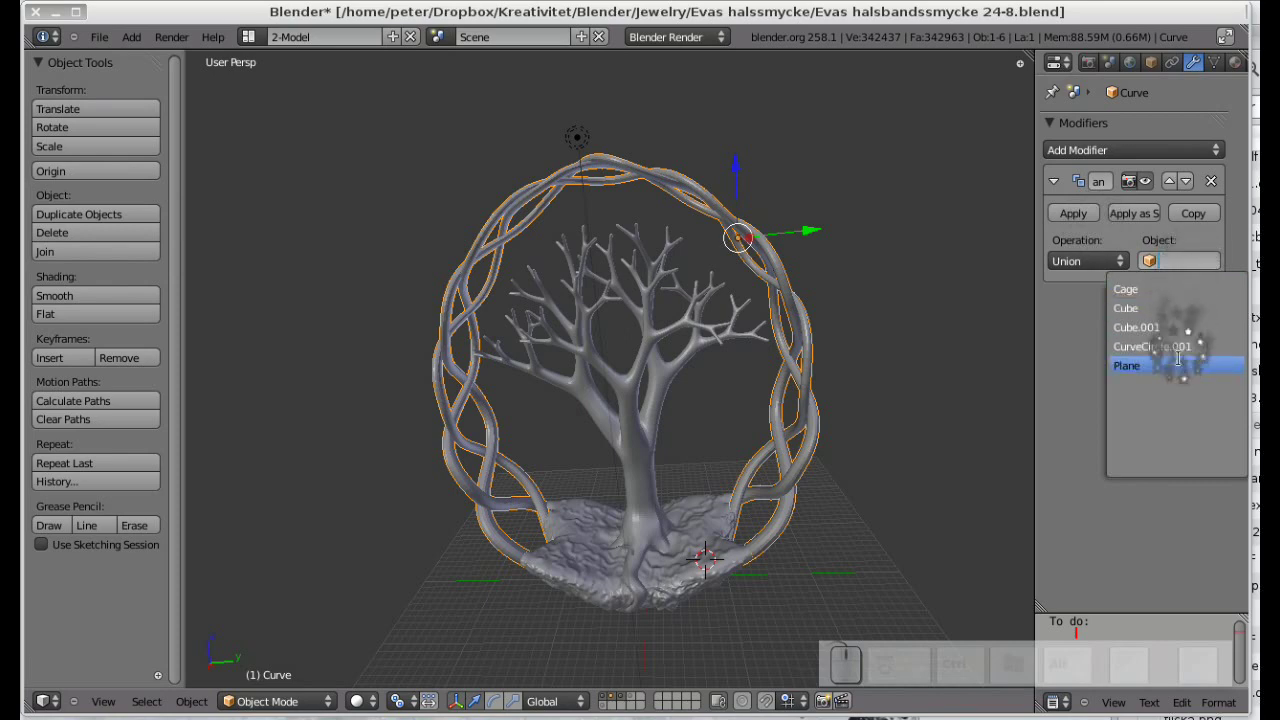
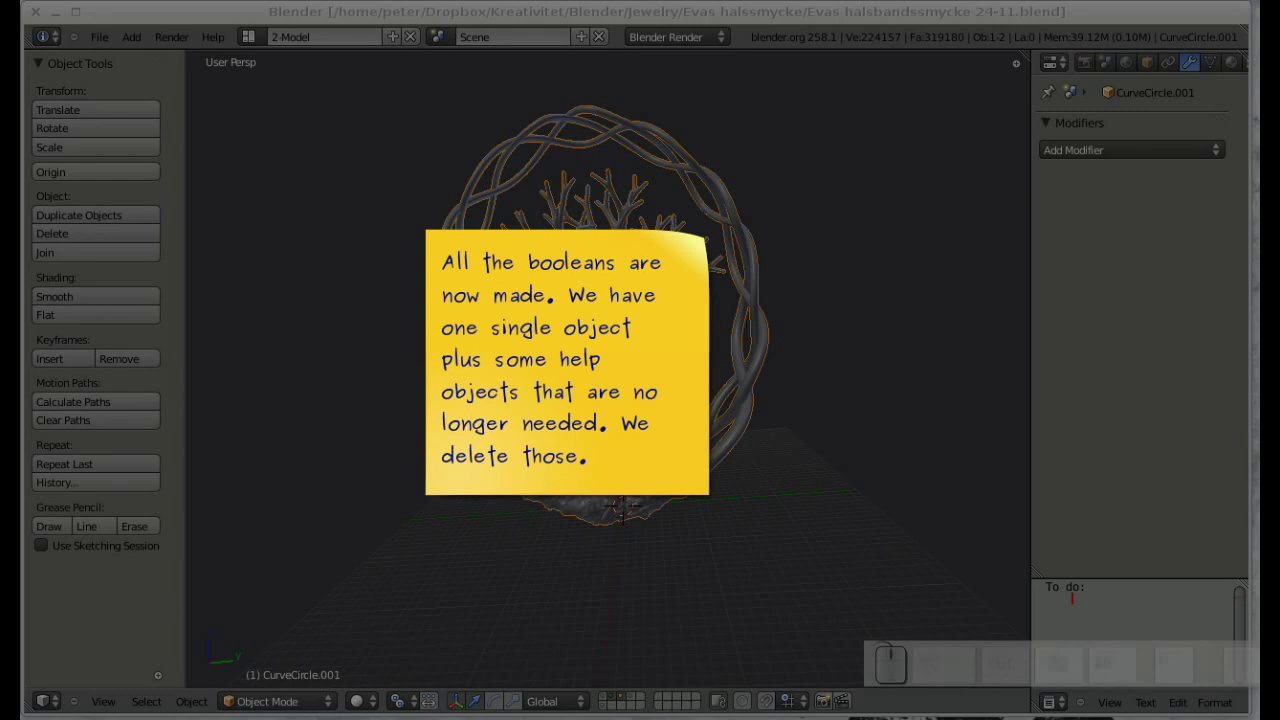
Show the scene layer containing the leftover helper object.
{"action": "key", "text": "F9"}
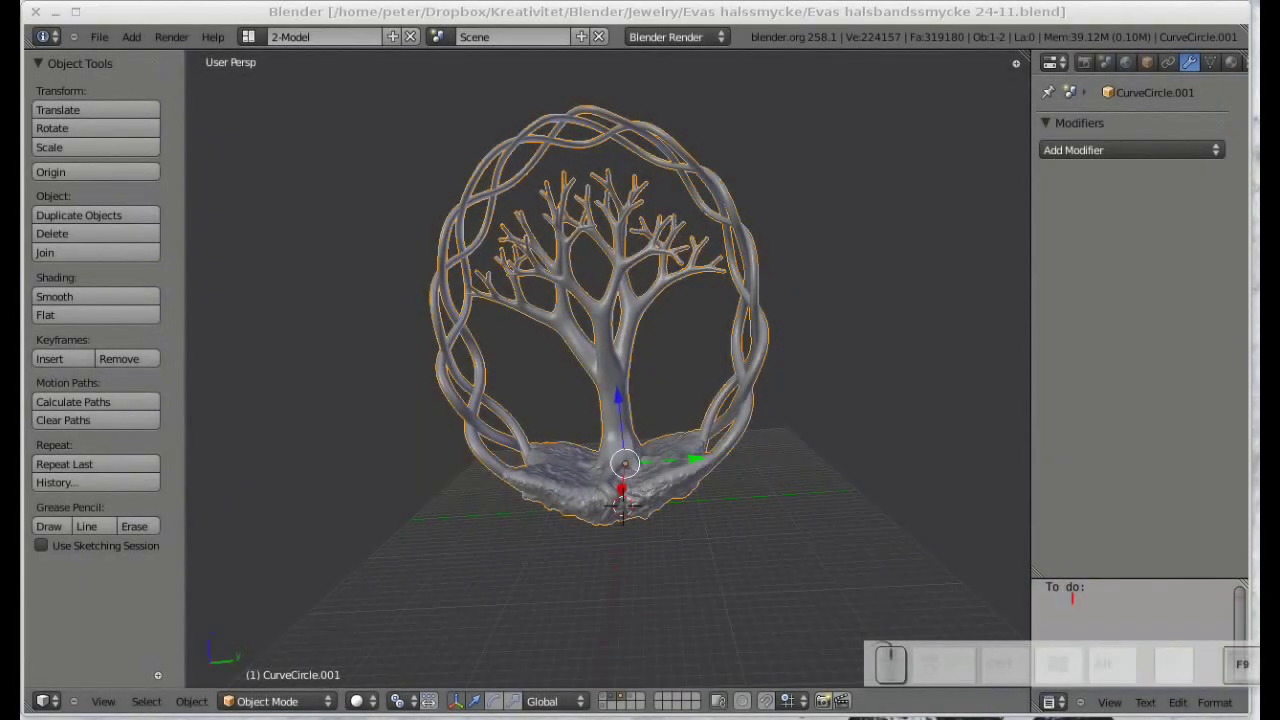
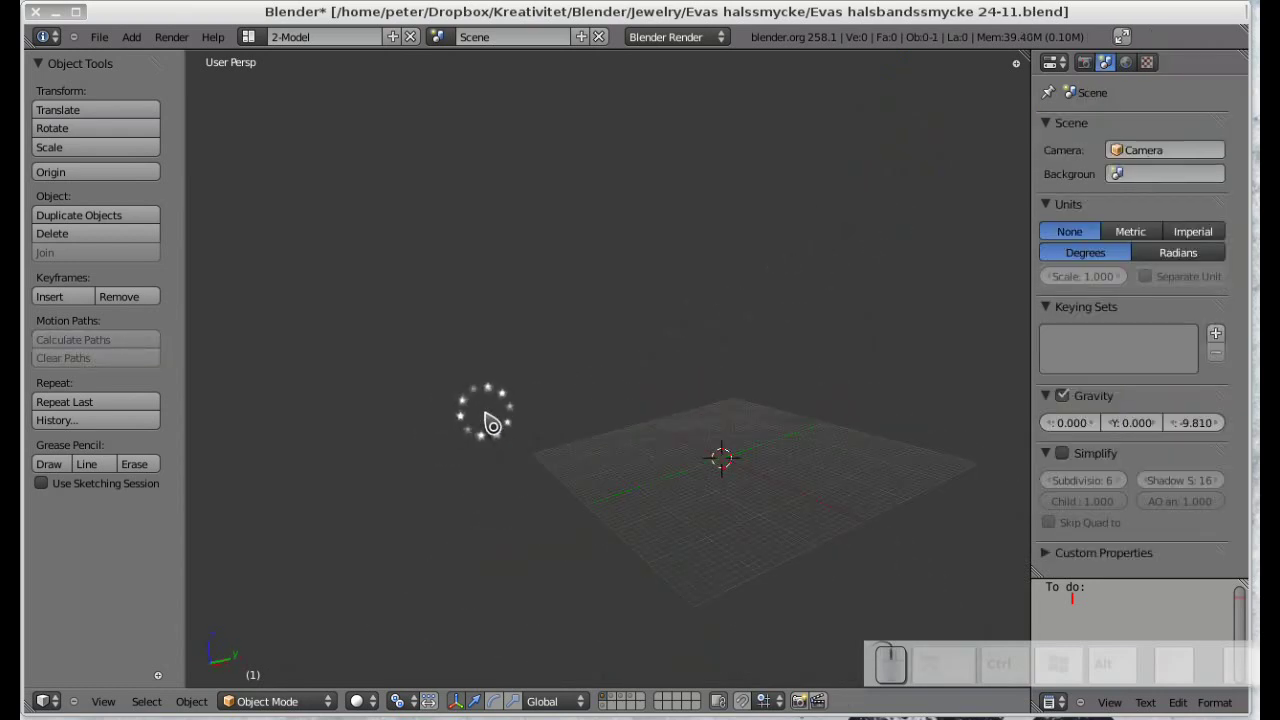
Select and delete the leftover helper object, then return to the pendant's layer.
{"action": "scroll", "scroll_direction": "down", "scroll_amount": 3}
{"action": "scroll", "scroll_direction": "up", "scroll_amount": 3}
{"action": "key", "text": "a"}
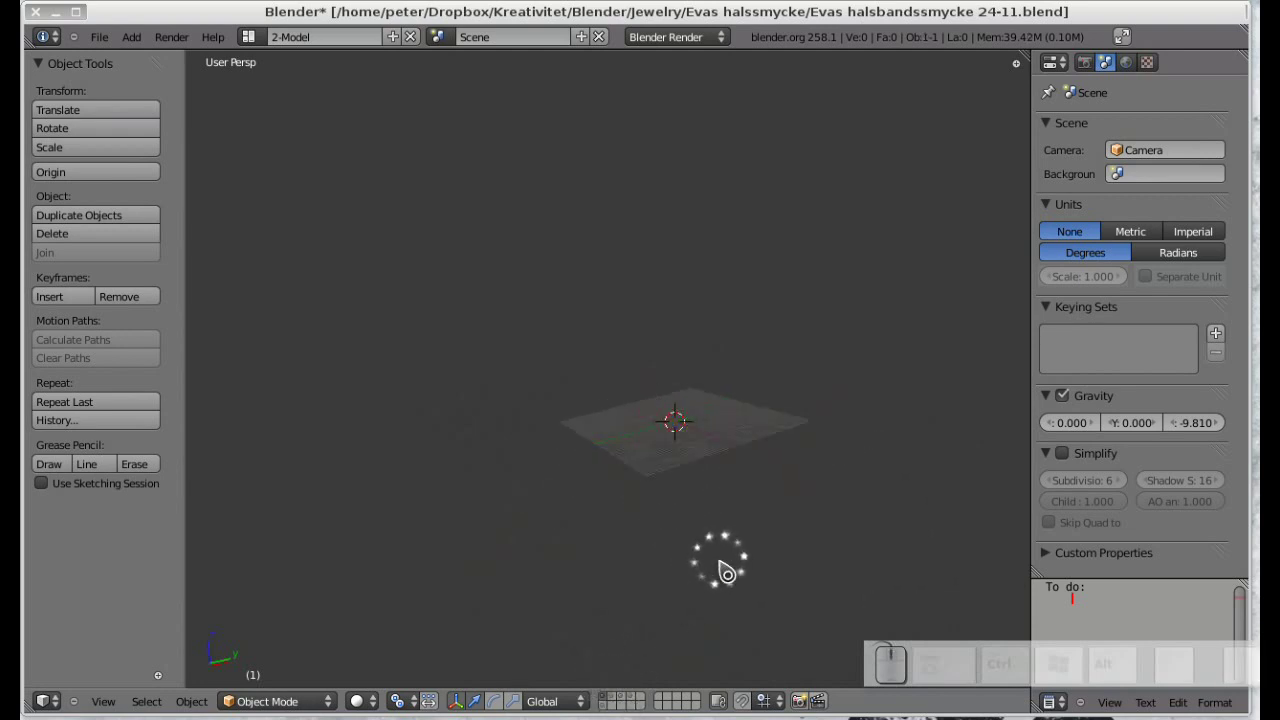
{"action": "scroll", "scroll_direction": "down", "scroll_amount": 3}
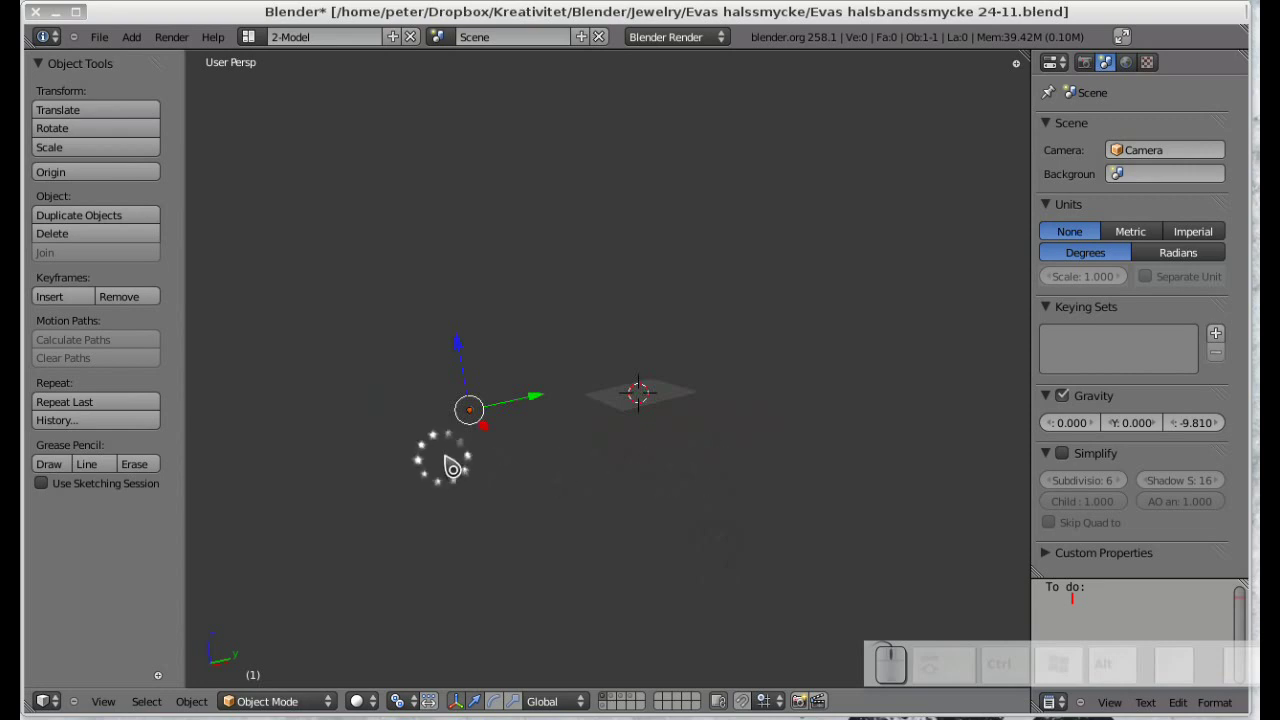
{"action": "key", "text": "Delete"}
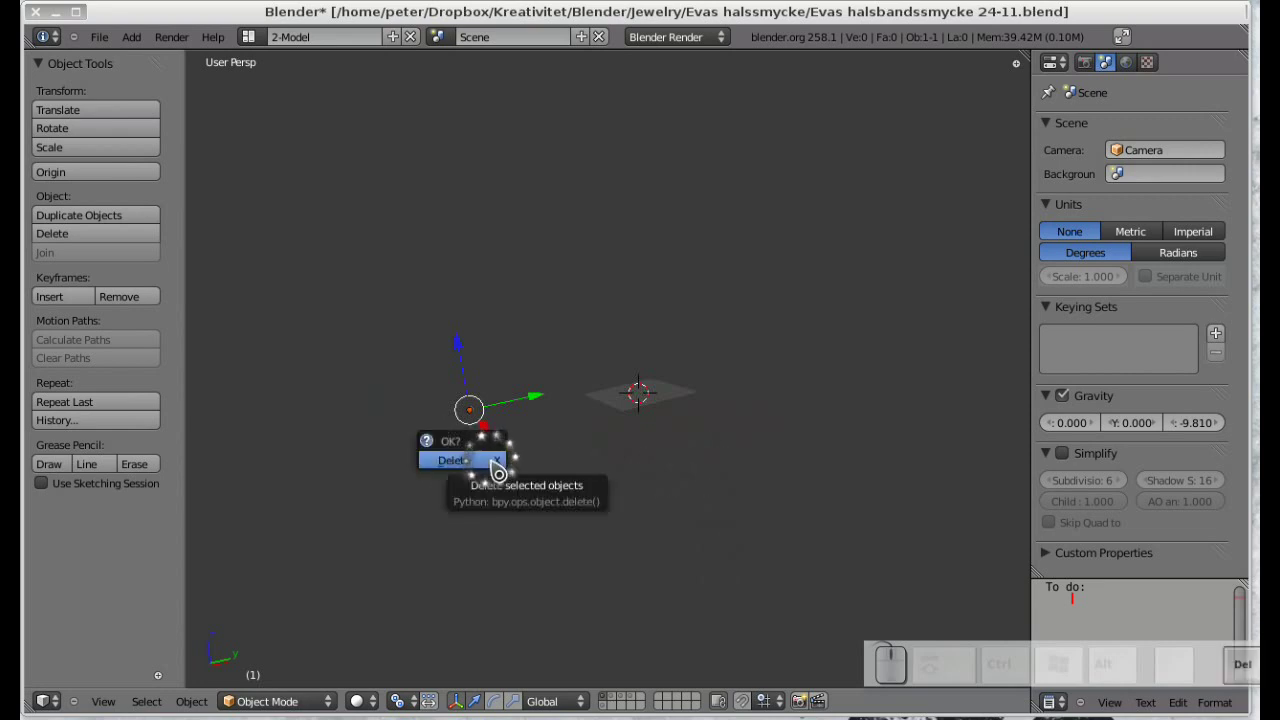
{"action": "key", "text": "Return"}
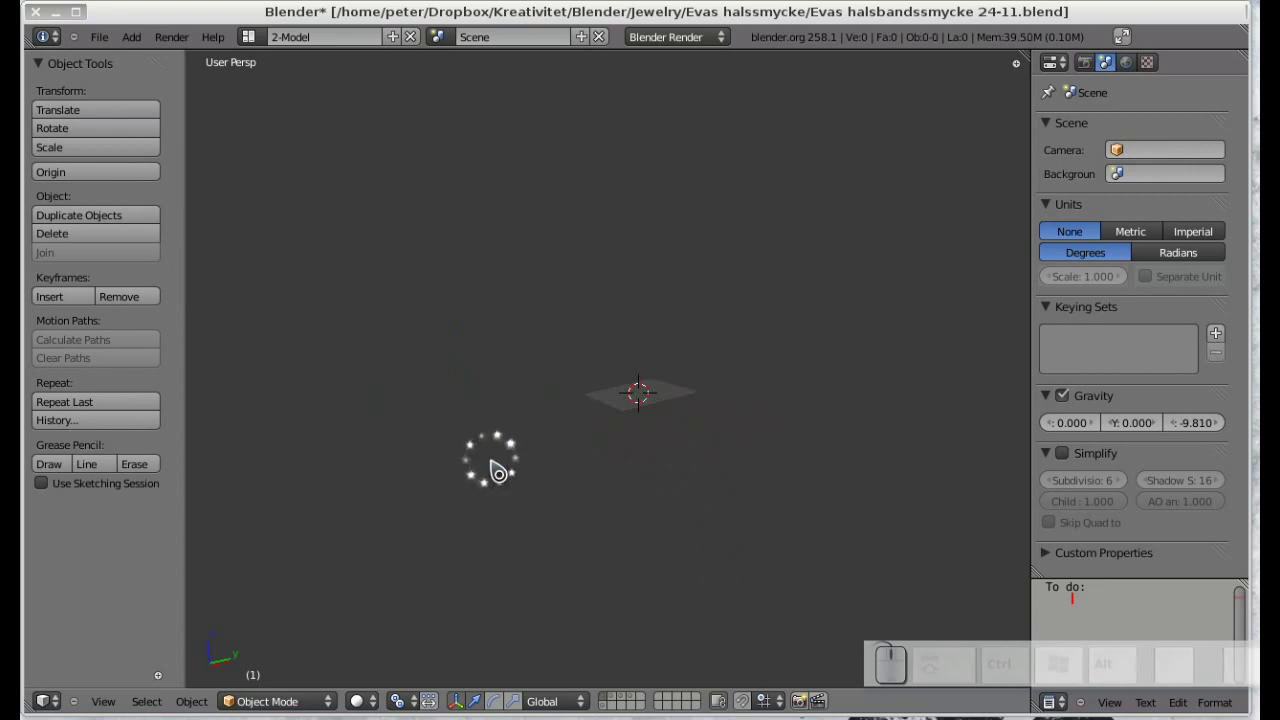
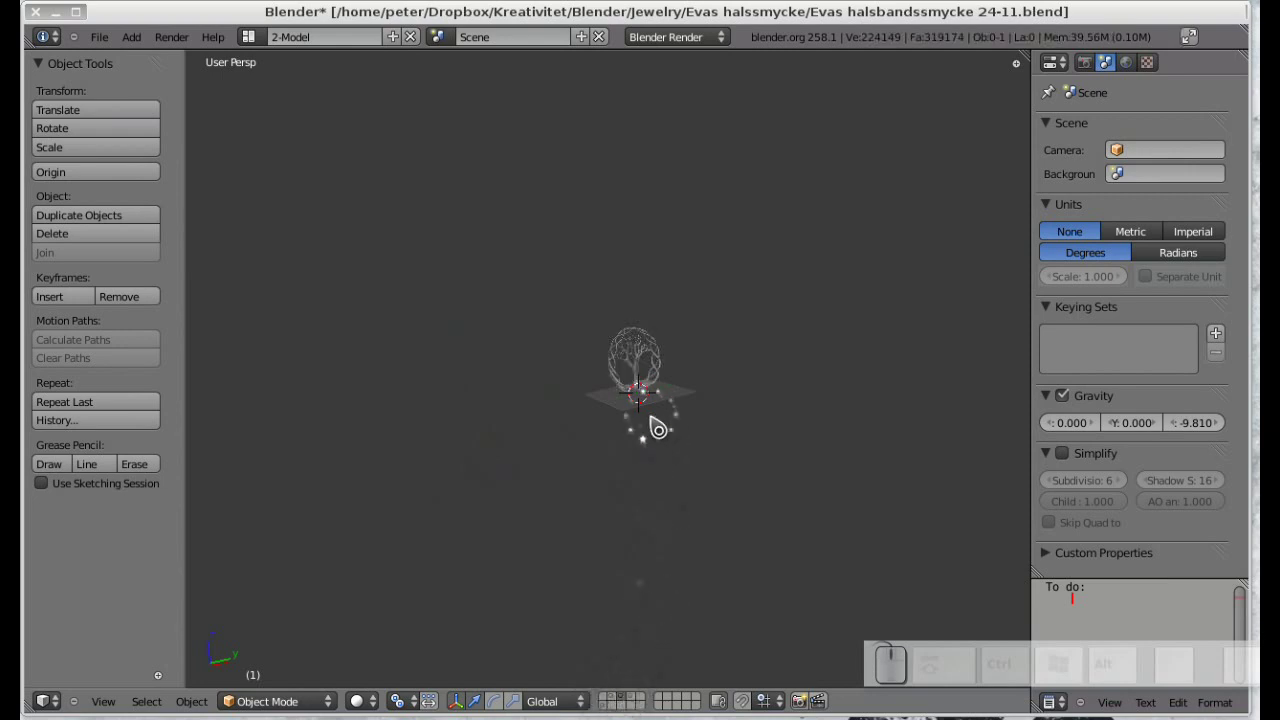
{"action": "scroll", "scroll_direction": "up", "scroll_amount": 3}
{"action": "scroll", "scroll_direction": "up", "scroll_amount": 3}
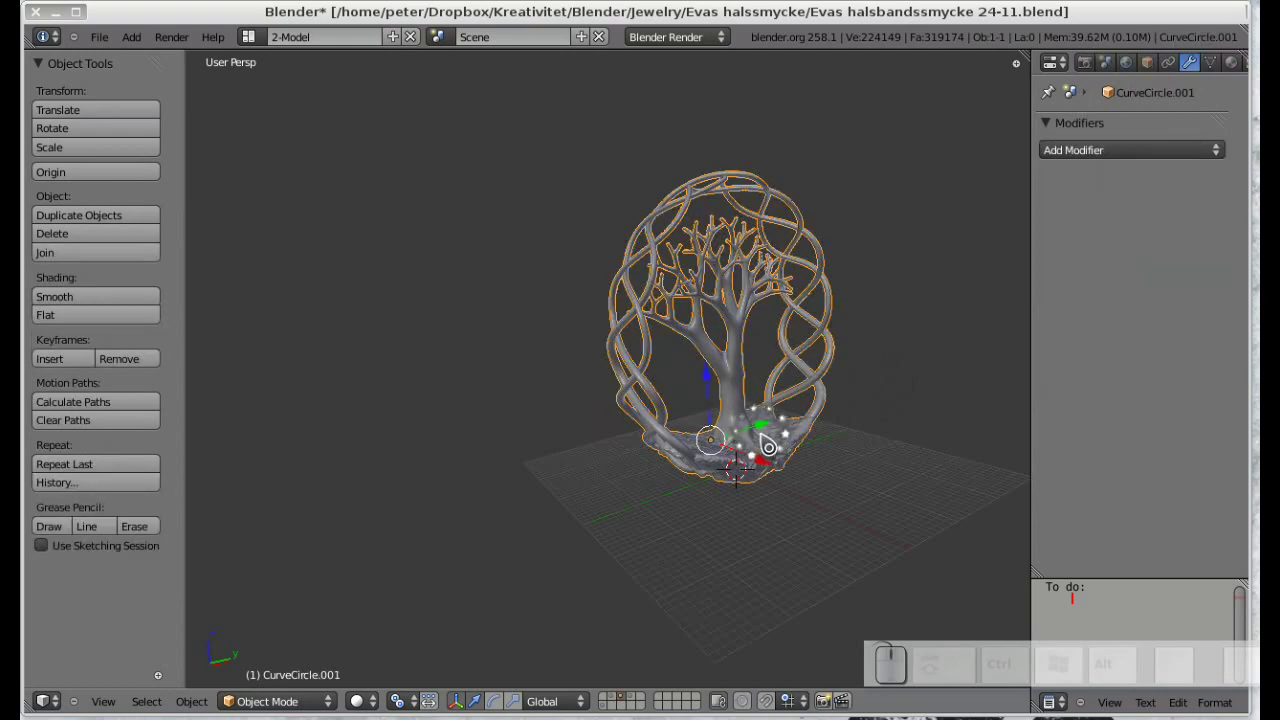
Move the pendant to its own layer and delete the leftover cube helper.
{"action": "key", "text": "m"}
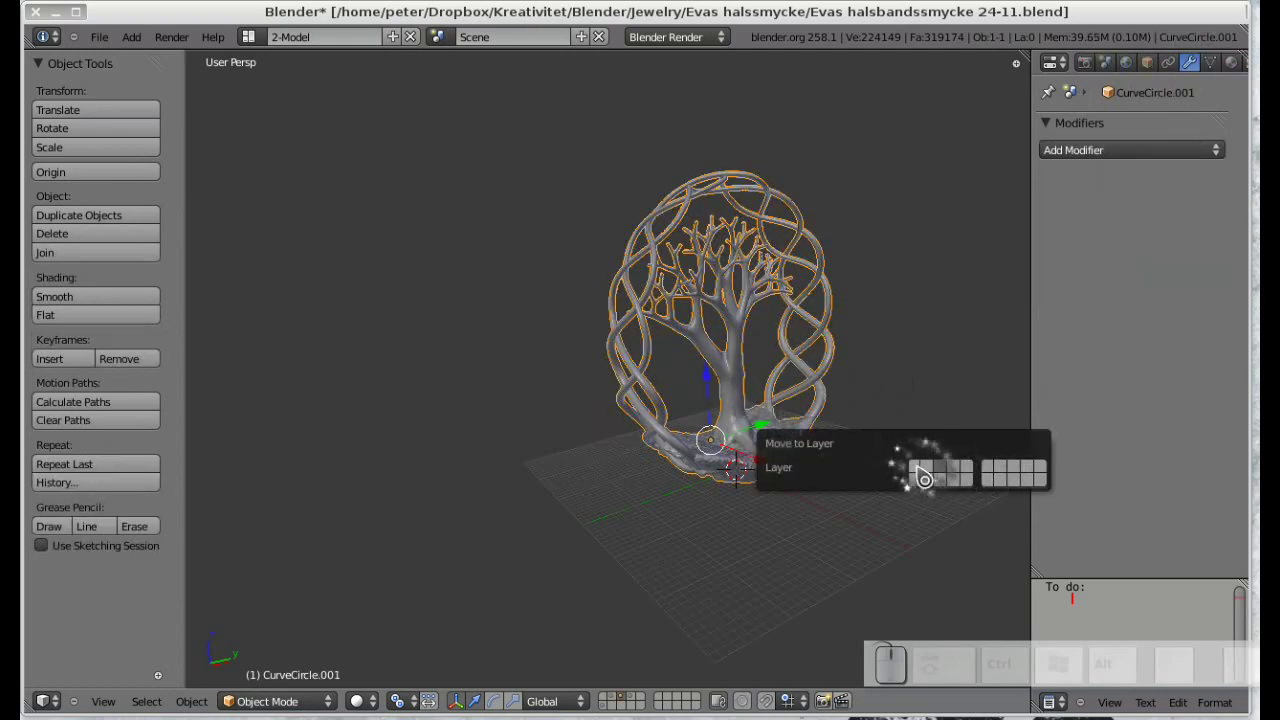
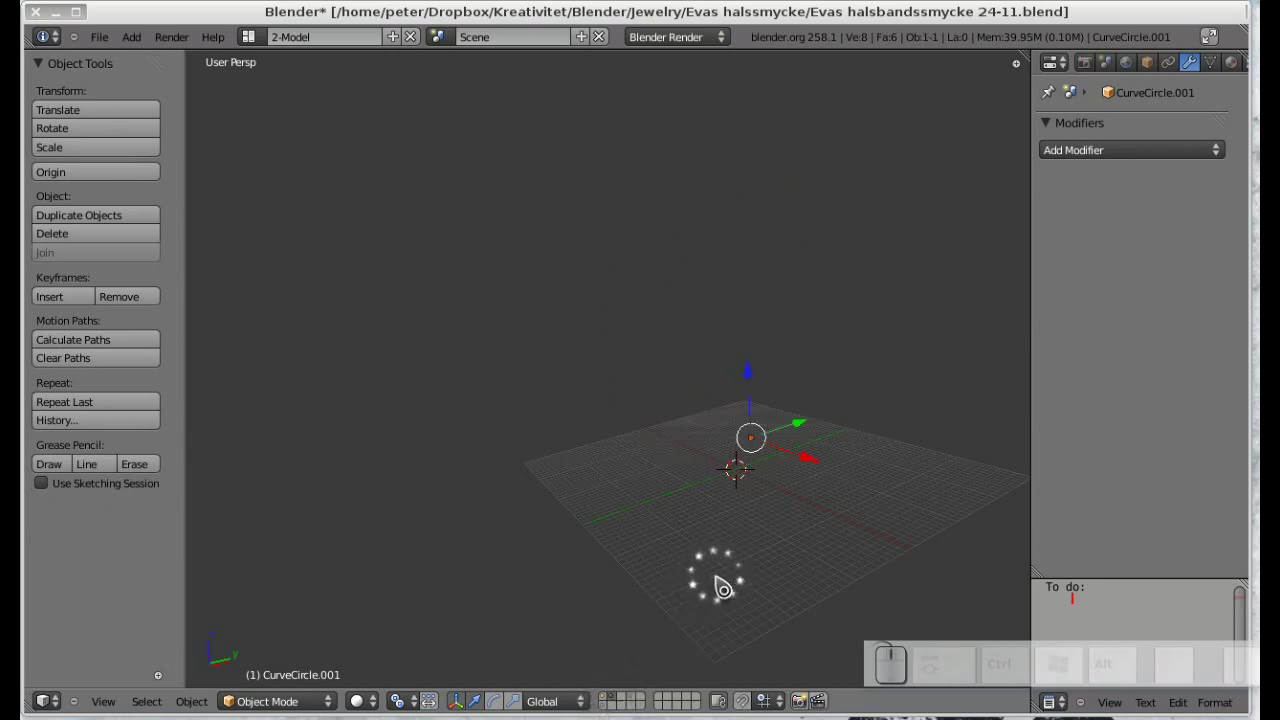
{"action": "key", "text": "x"}
{"action": "left_click", "coordinate": [725, 584]}
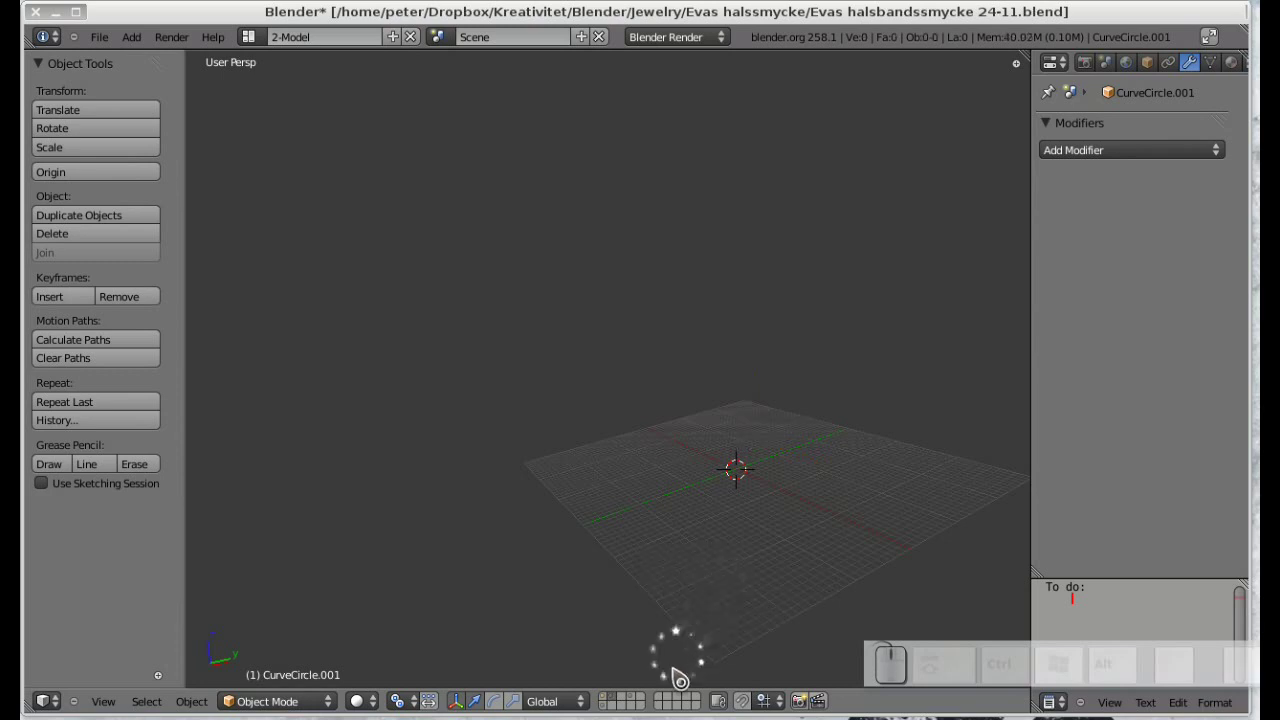
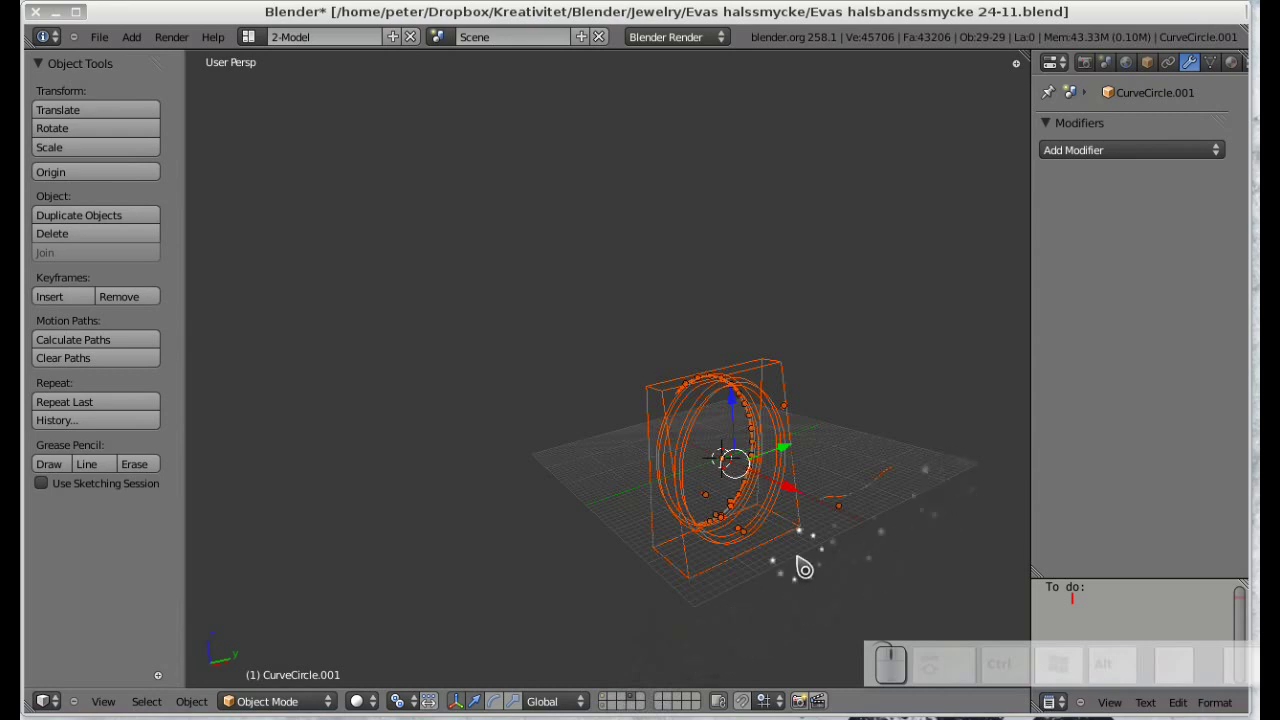
Delete the ring helper curves and the column and base helpers on the other layers.
{"action": "key", "text": "x"}
{"action": "left_click", "coordinate": [805, 569]}
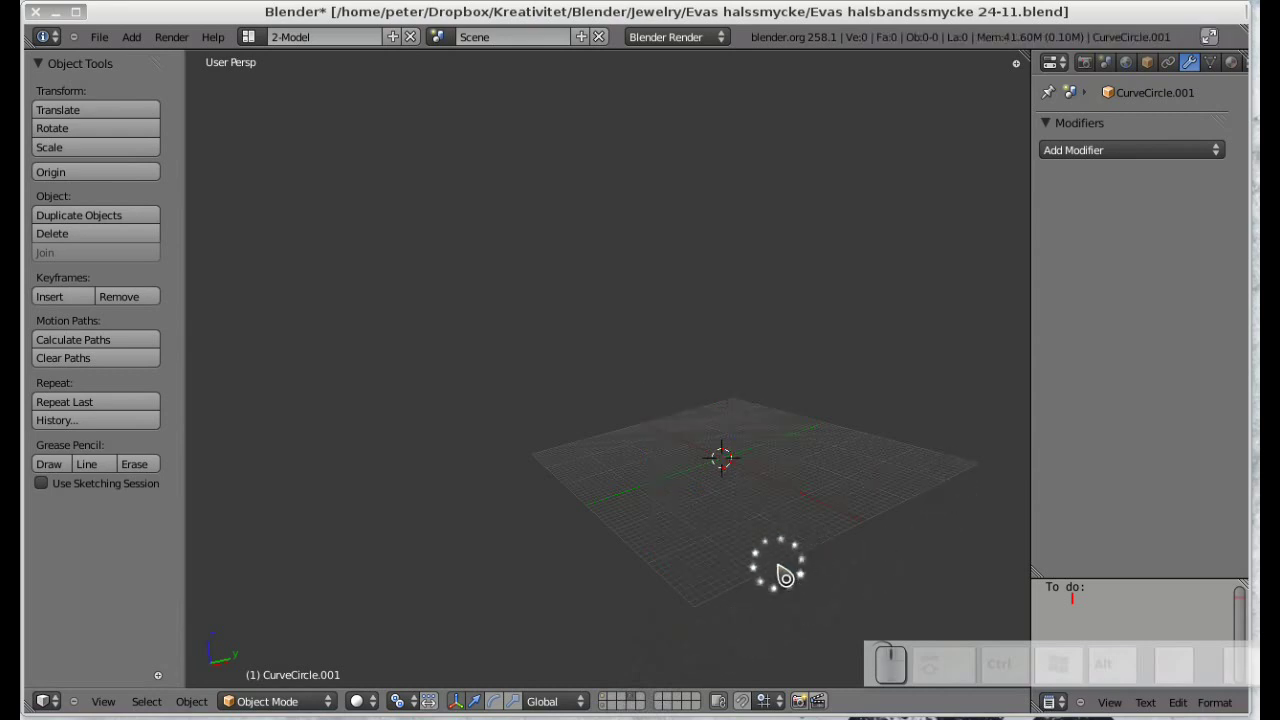
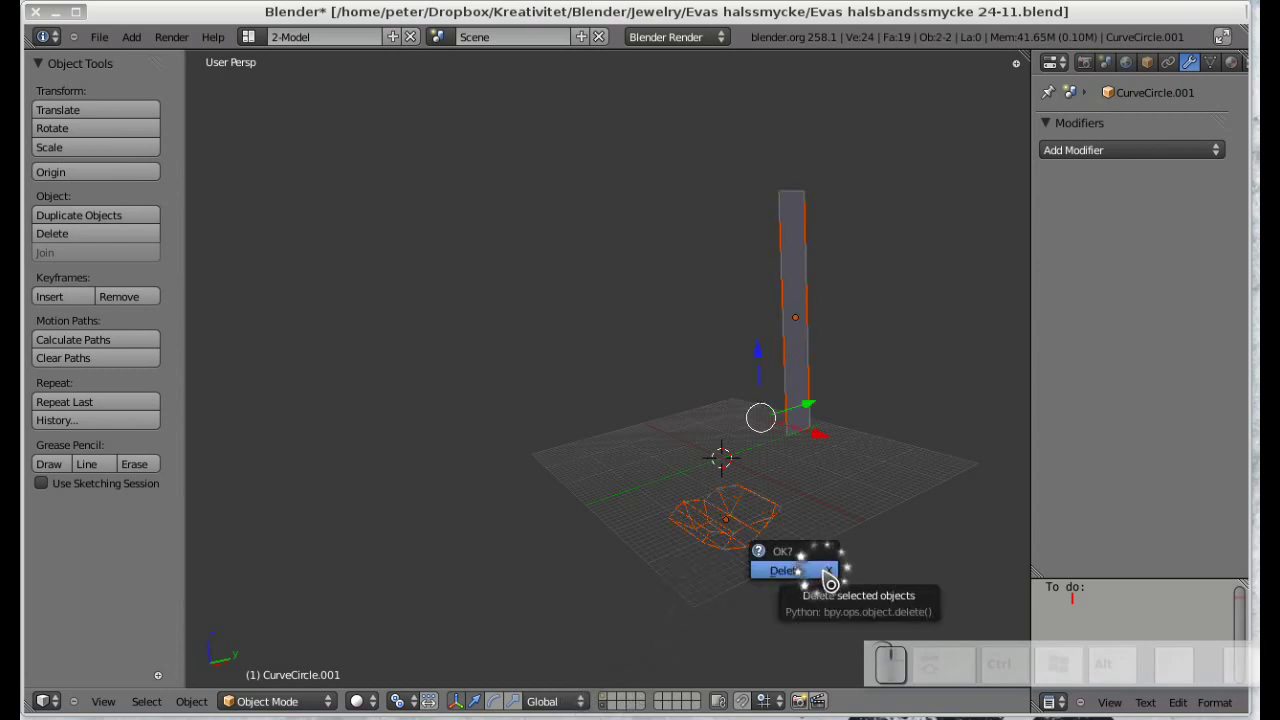
{"action": "left_click", "coordinate": [832, 578]}
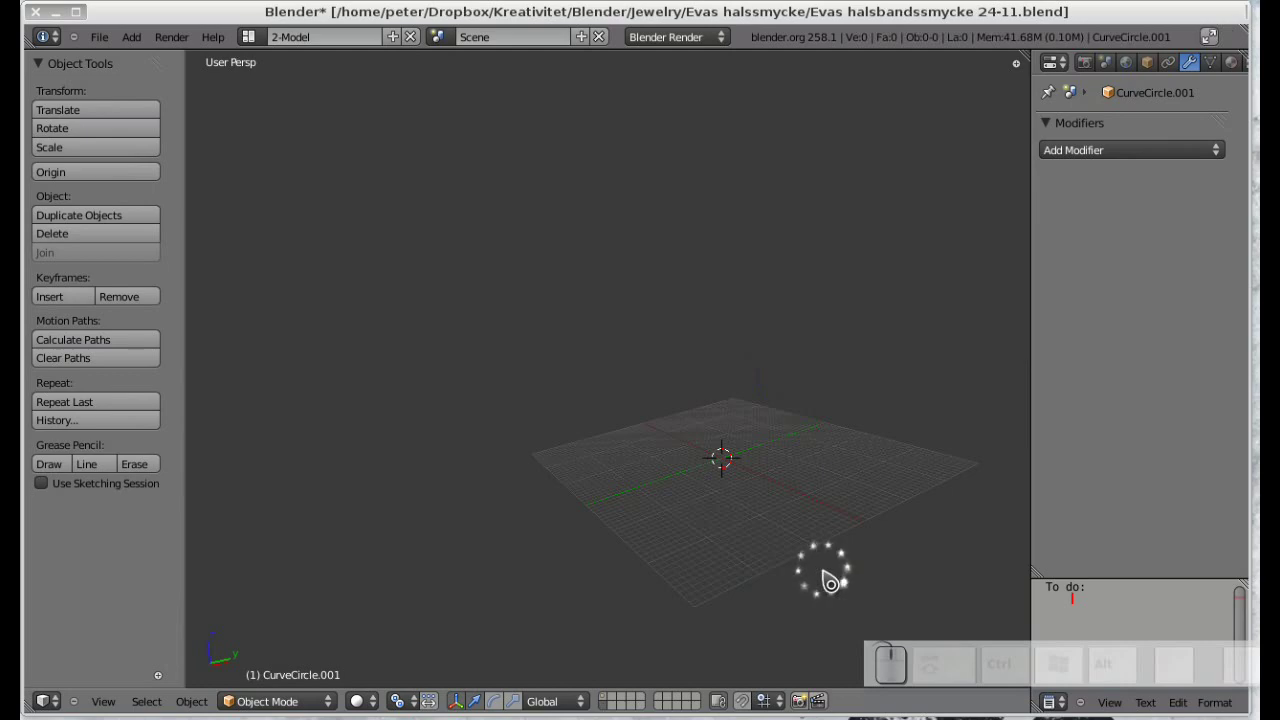
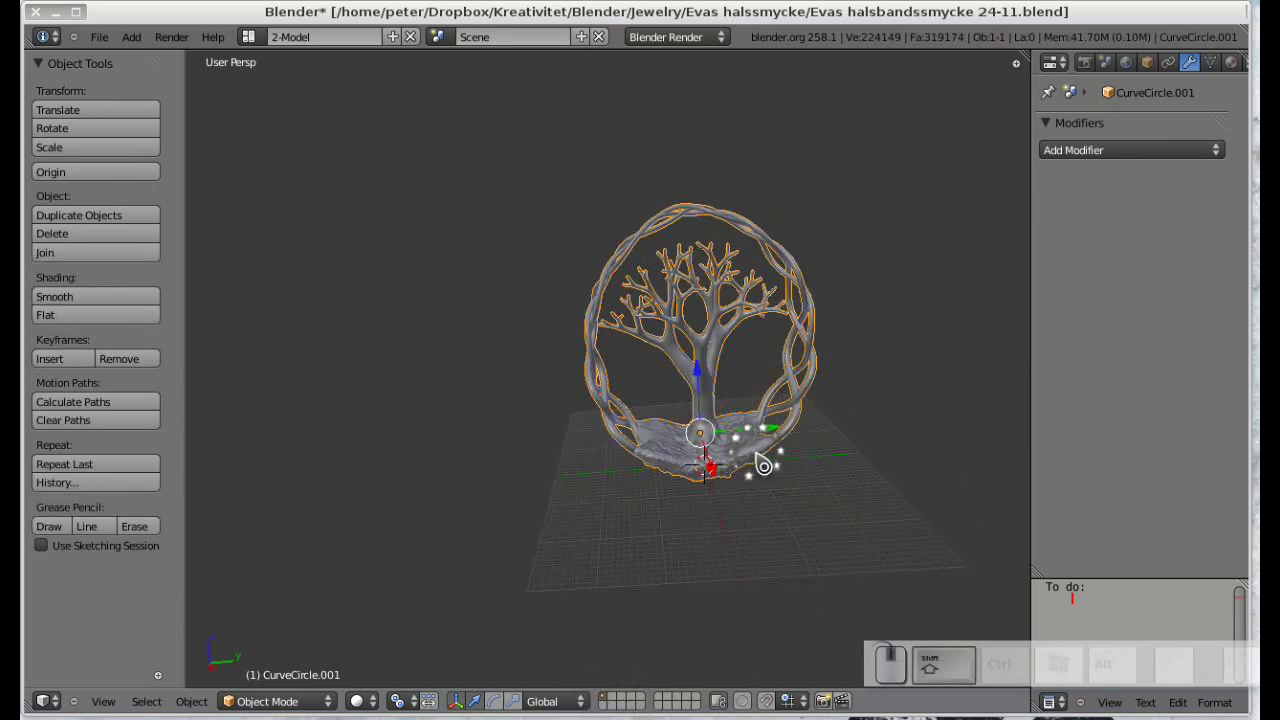
Snap to a straight front view of the pendant and enter Edit Mode with nothing selected.
{"action": "scroll", "scroll_direction": "up", "scroll_amount": 3}
{"action": "middle_click", "coordinate": [803, 450]}
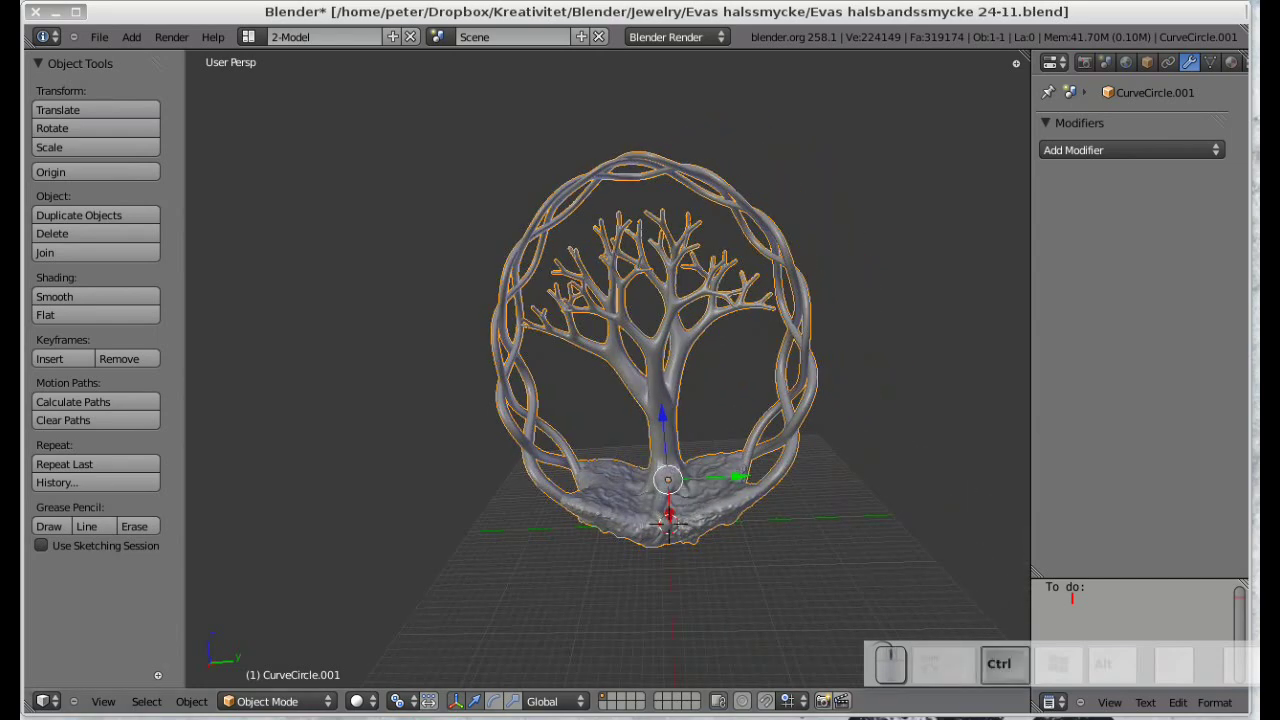
{"action": "key", "text": "ctrl+alt+p"}
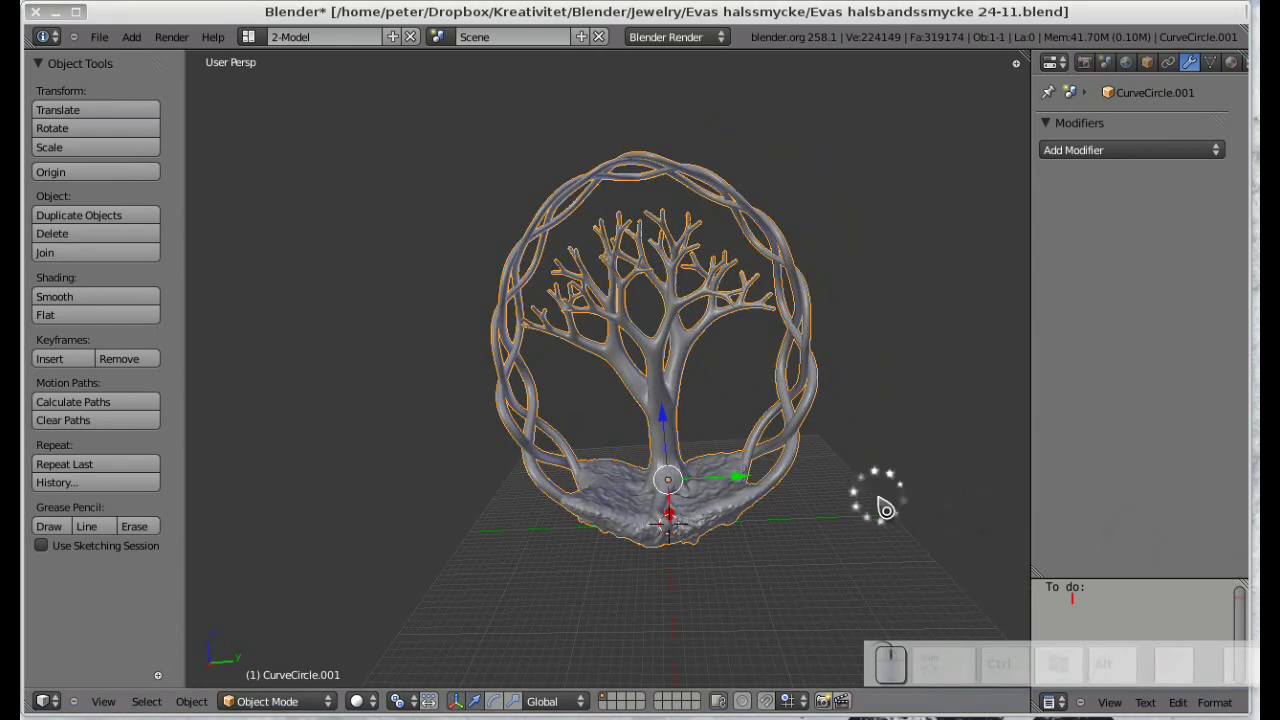
{"action": "key", "text": "F9"}
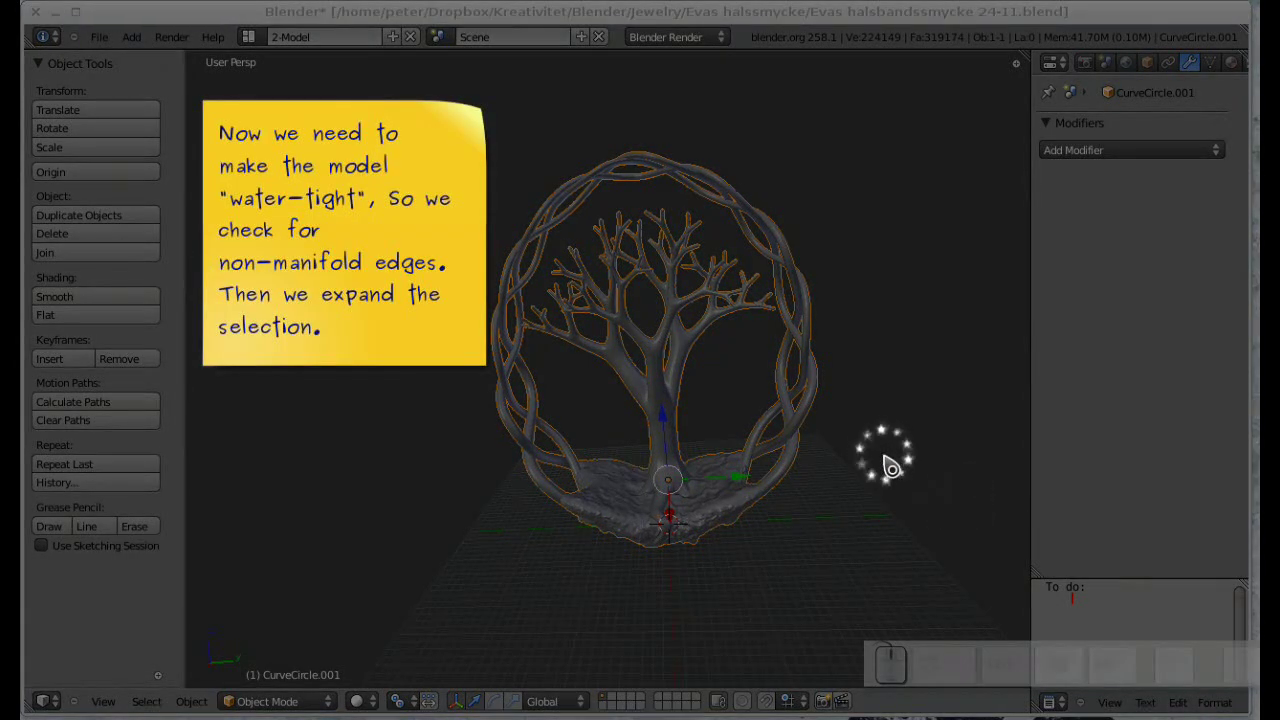
{"action": "key", "text": "F9"}
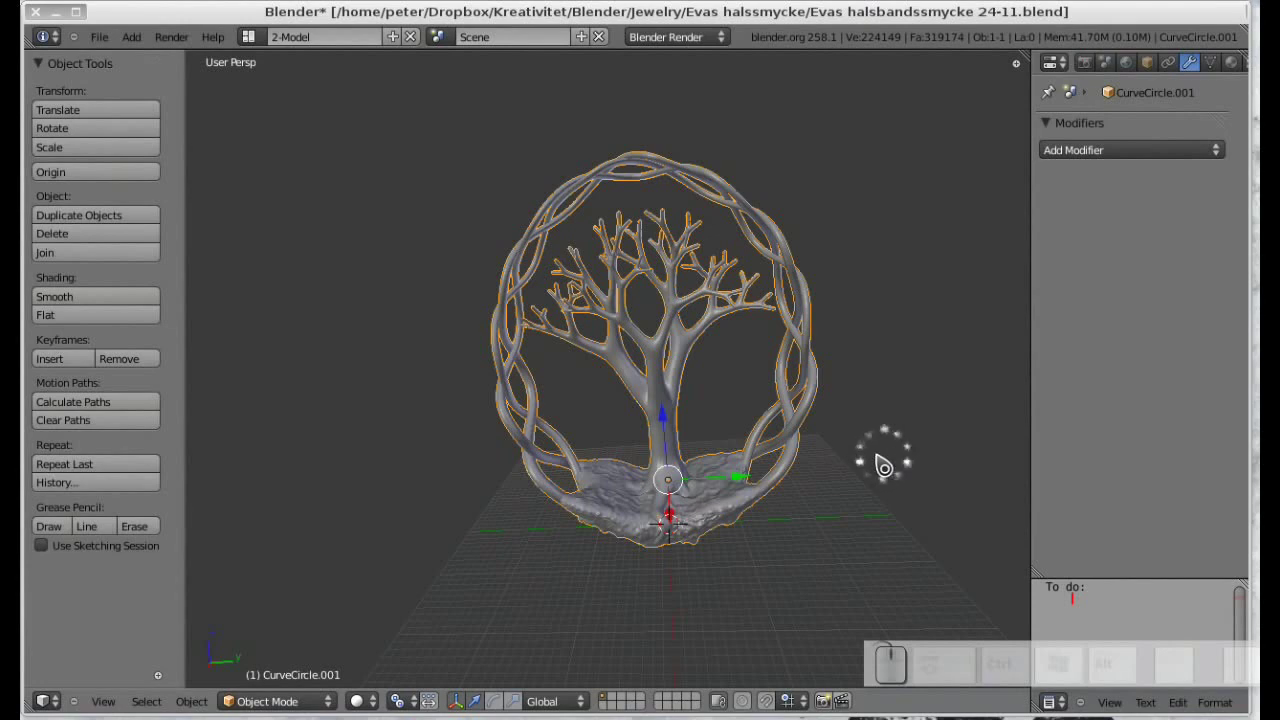
{"action": "key", "text": "Tab"}
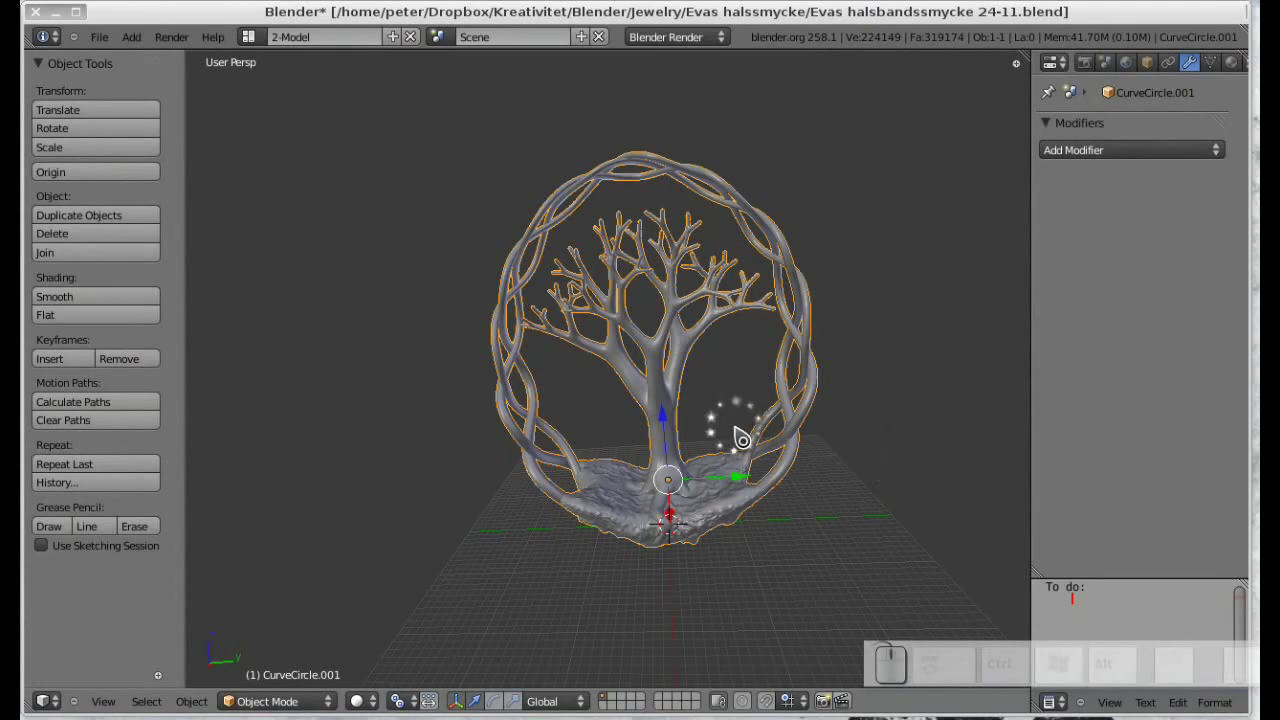
{"action": "scroll", "scroll_direction": "up", "scroll_amount": 3}
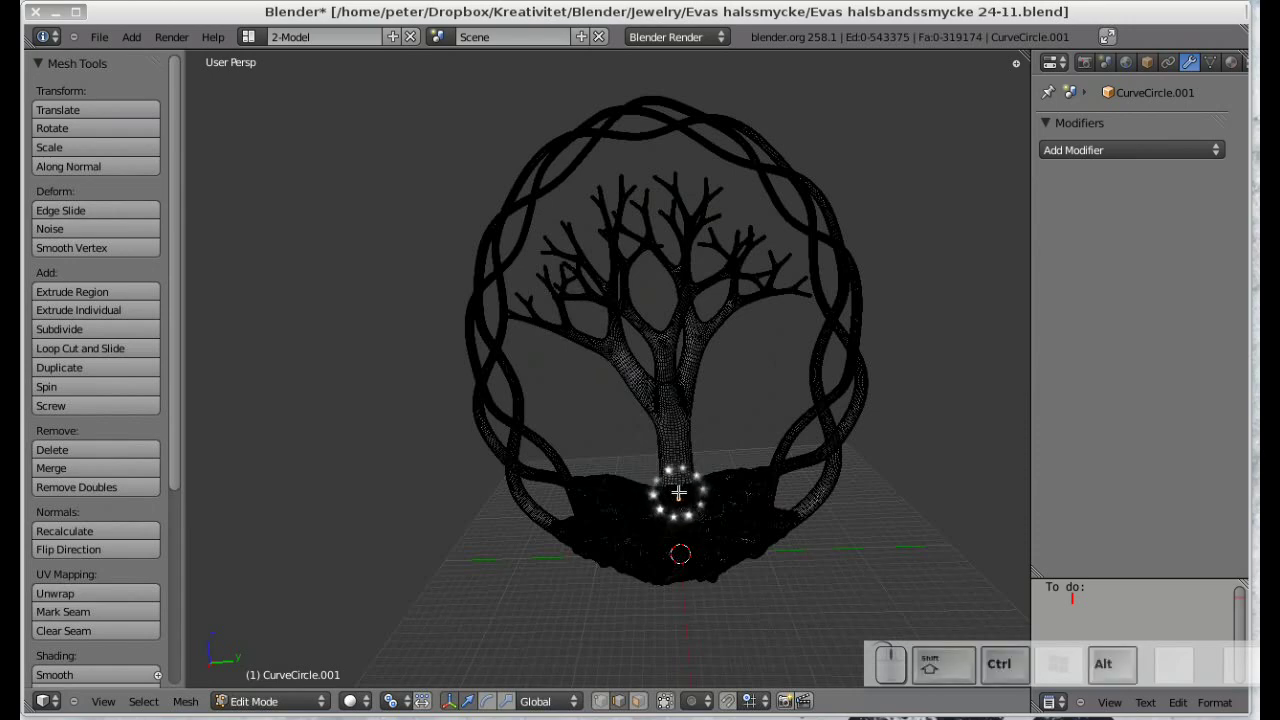
Select the pendant's non-manifold edges and grow the selection several times around the open spots.
{"action": "key", "text": "ctrl+shift+alt+m"}
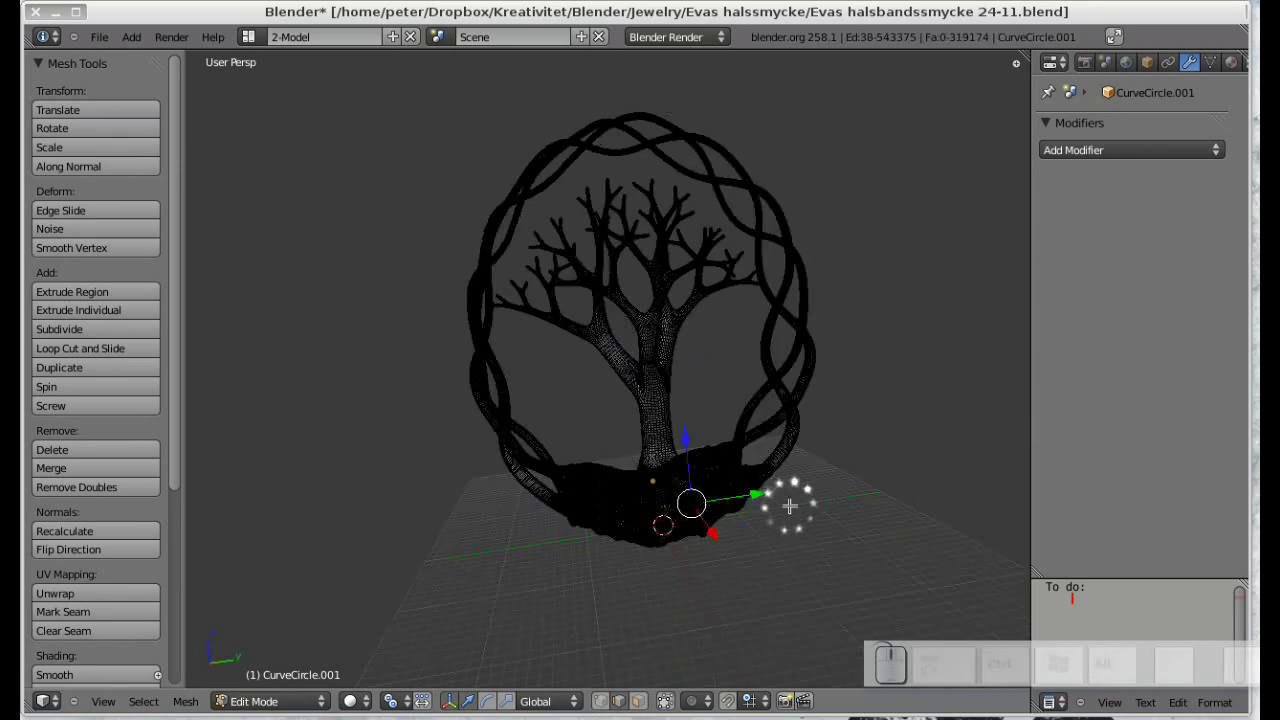
{"action": "key", "text": "ctrl+KP_Add"}
{"action": "key", "text": "ctrl+KP_Add"}
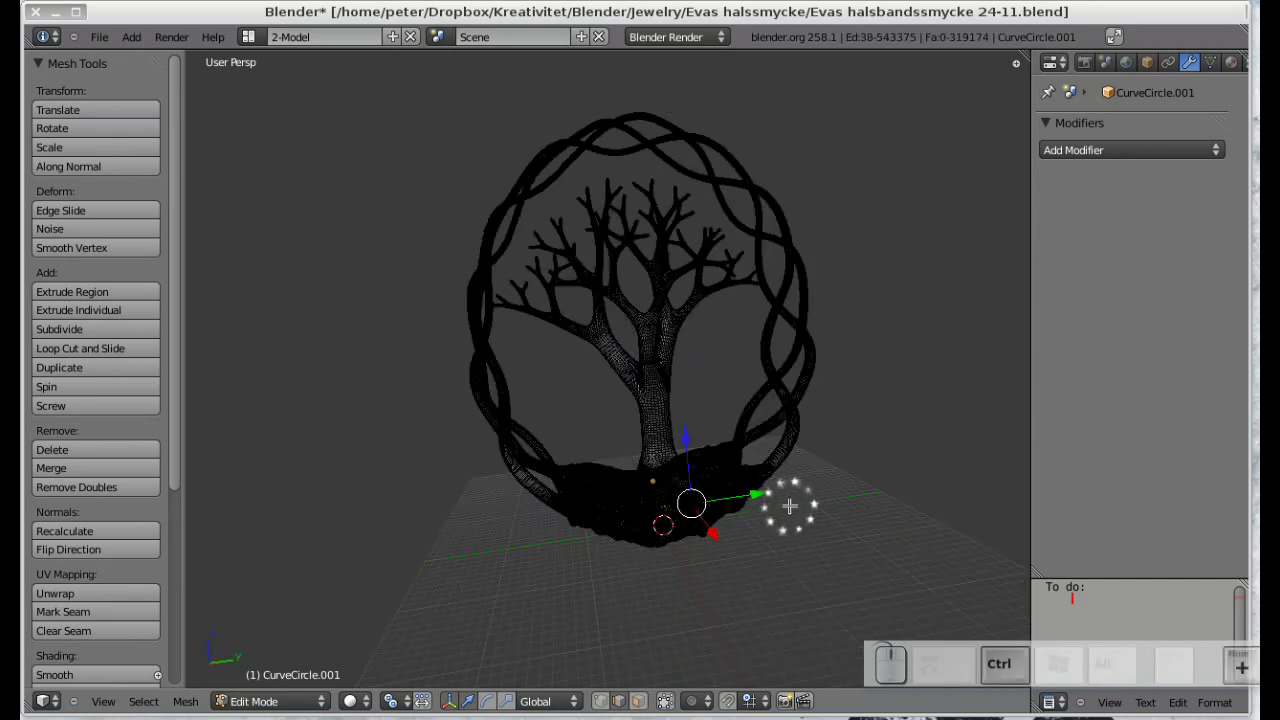
{"action": "key", "text": "ctrl+KP_Add"}
{"action": "key", "text": "ctrl+KP_Add"}
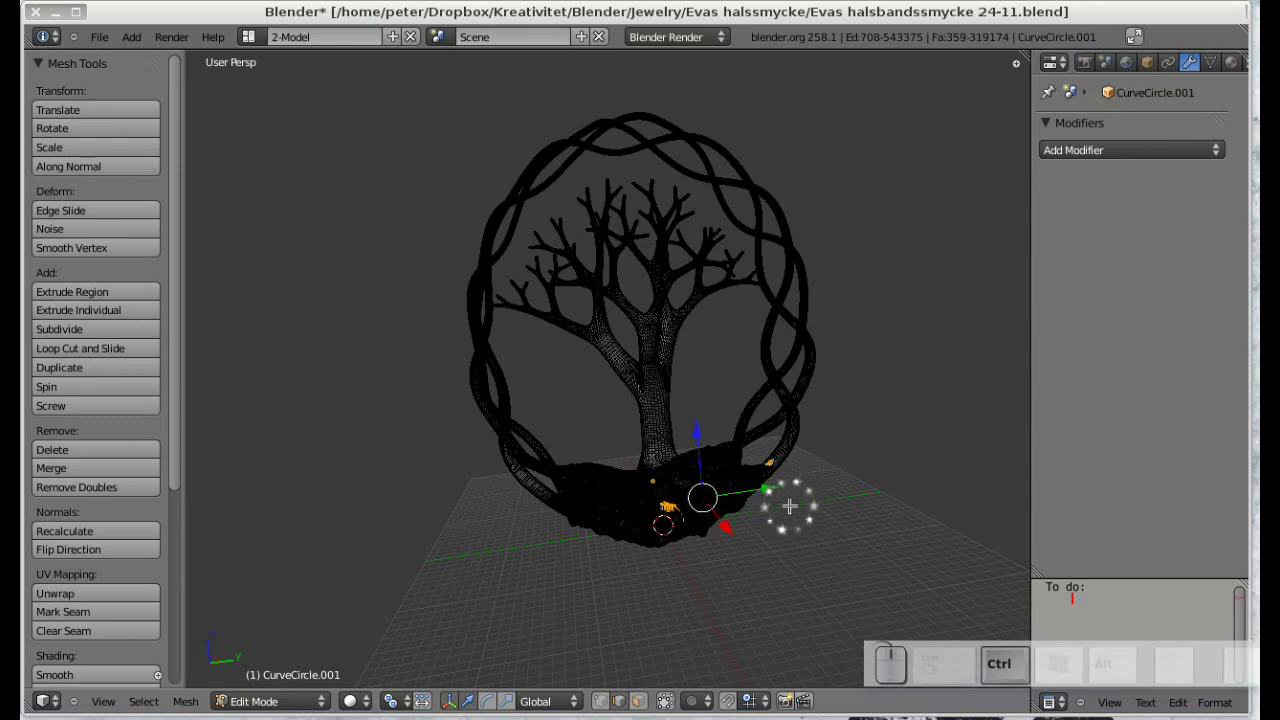
{"action": "key", "text": "ctrl+KP_Add"}
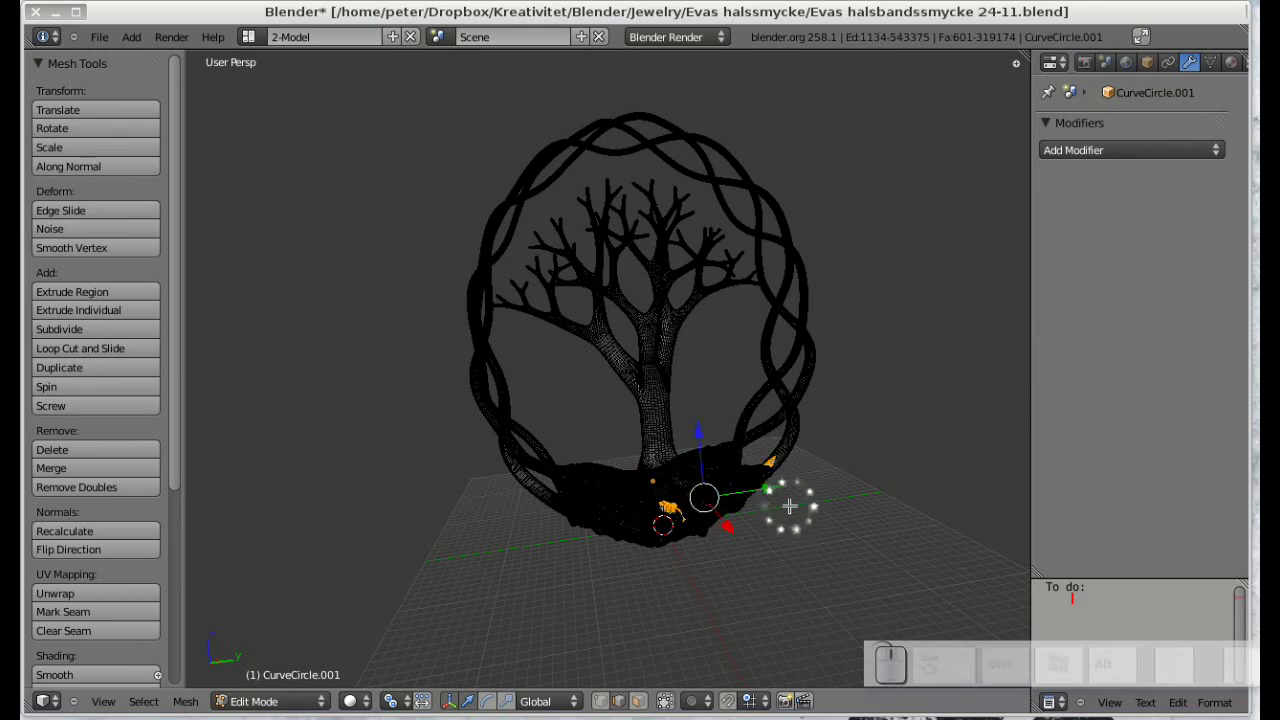
{"action": "key", "text": "F9"}
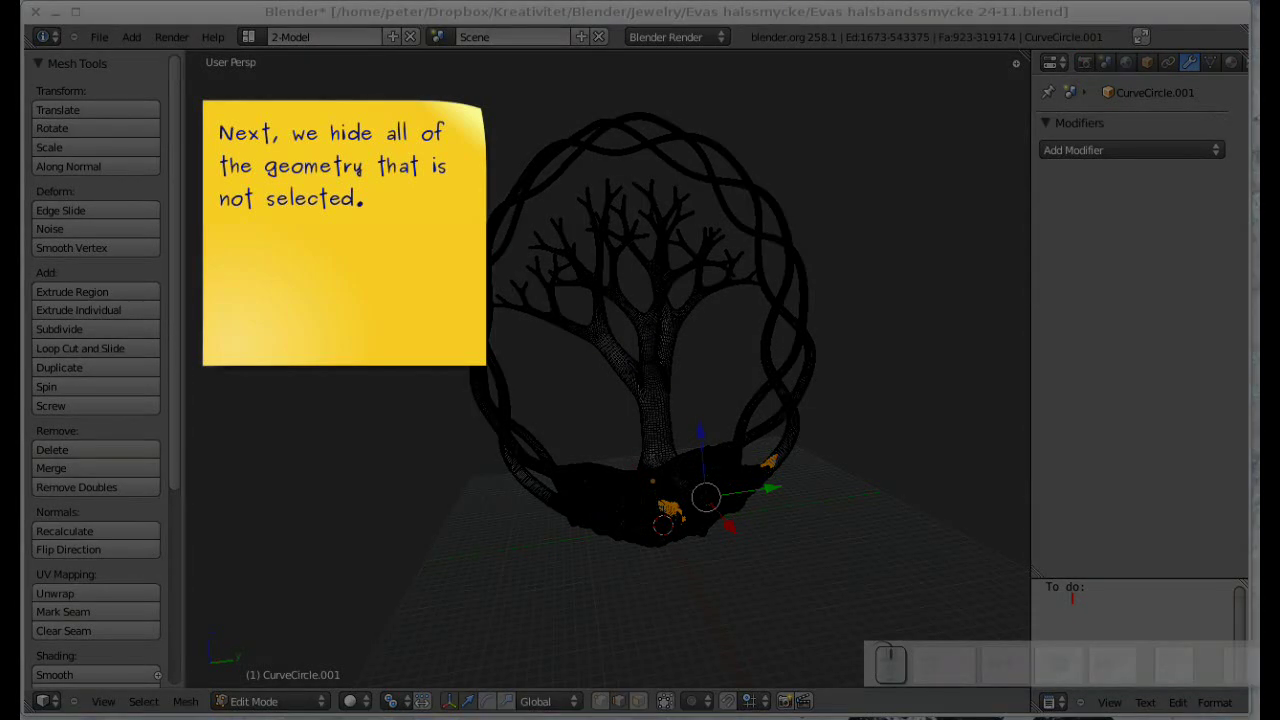
Hide unselected geometry, deselect, and reselect only the stray pieces' non-manifold edges.
{"action": "key", "text": "F9"}
{"action": "key", "text": "shift+h"}
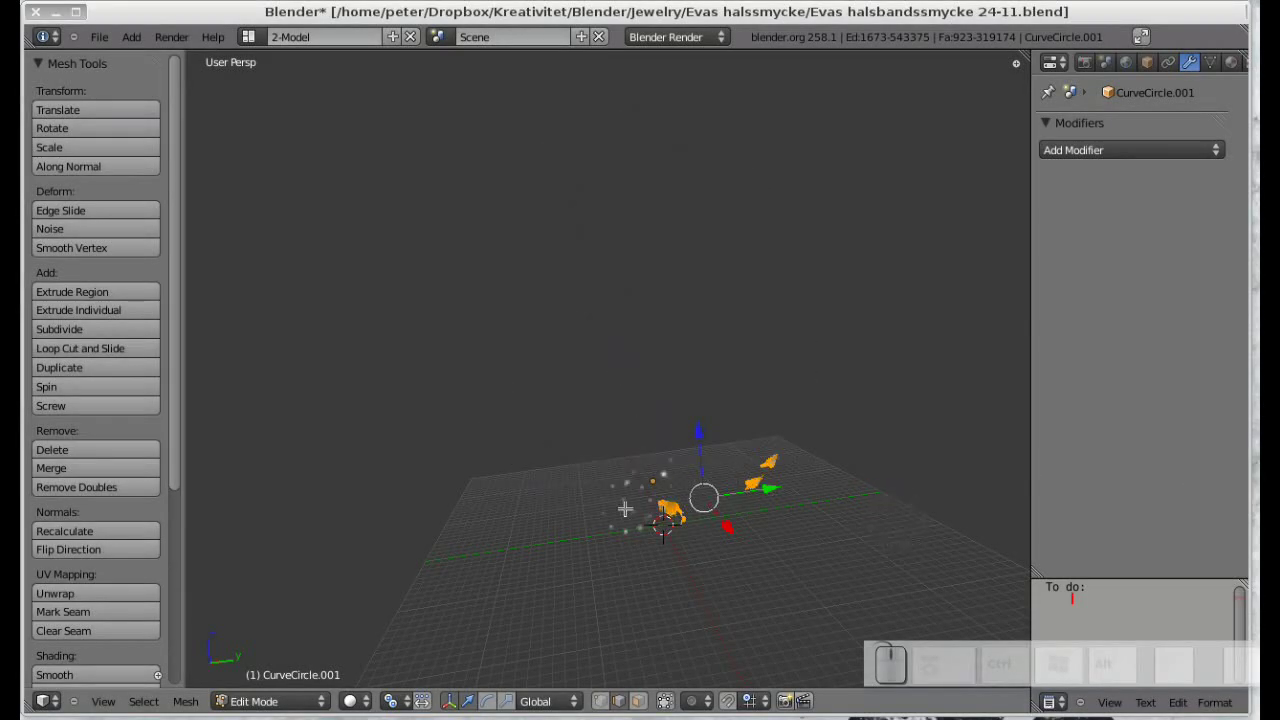
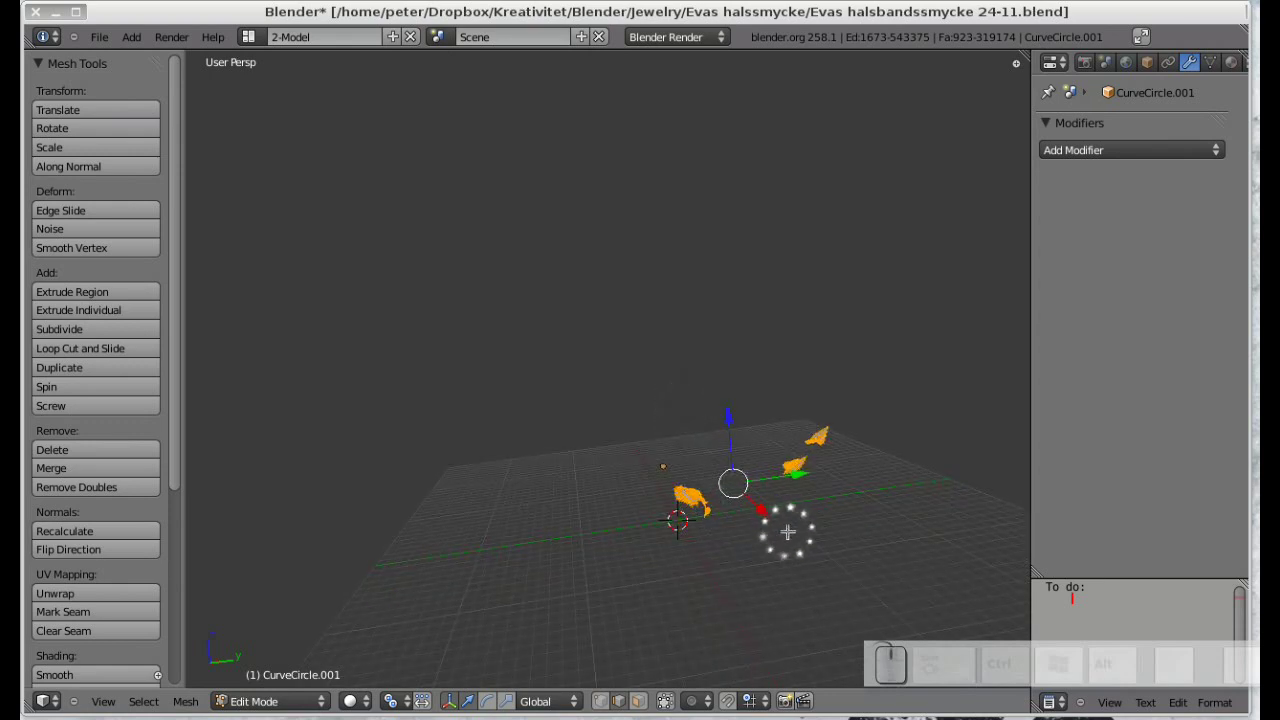
{"action": "key", "text": "a"}
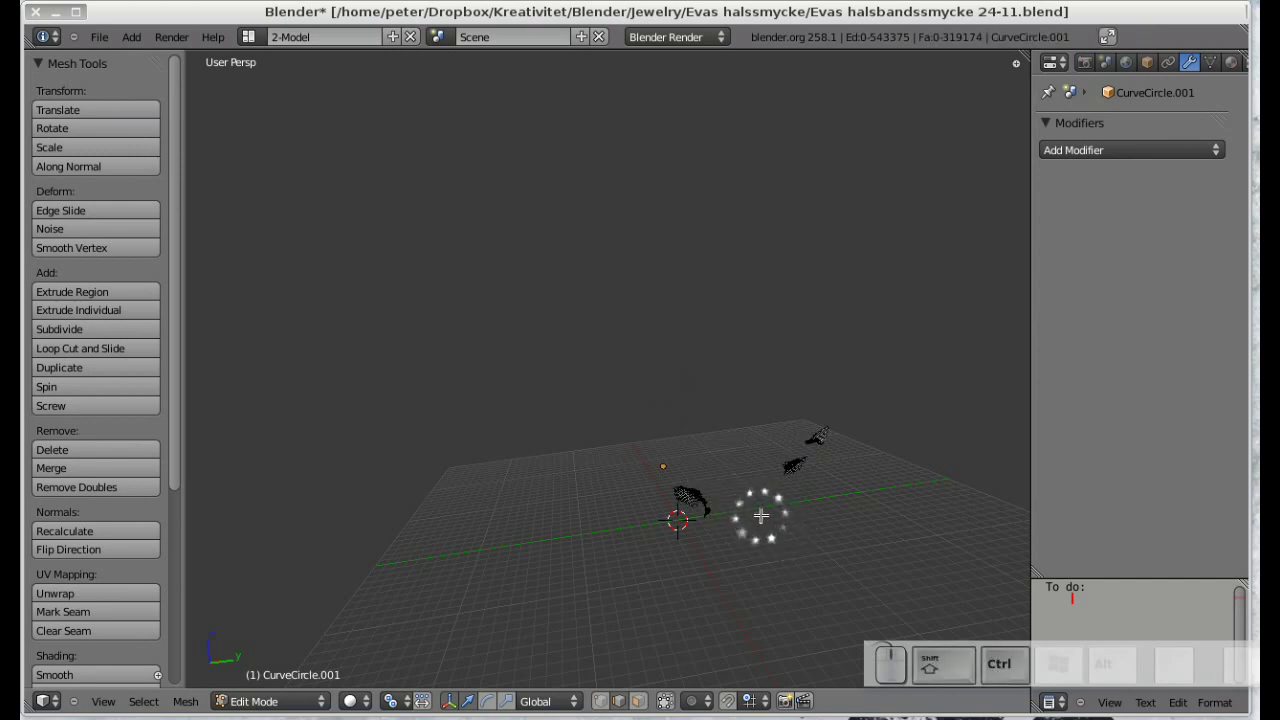
{"action": "key", "text": "ctrl+shift+alt+m"}
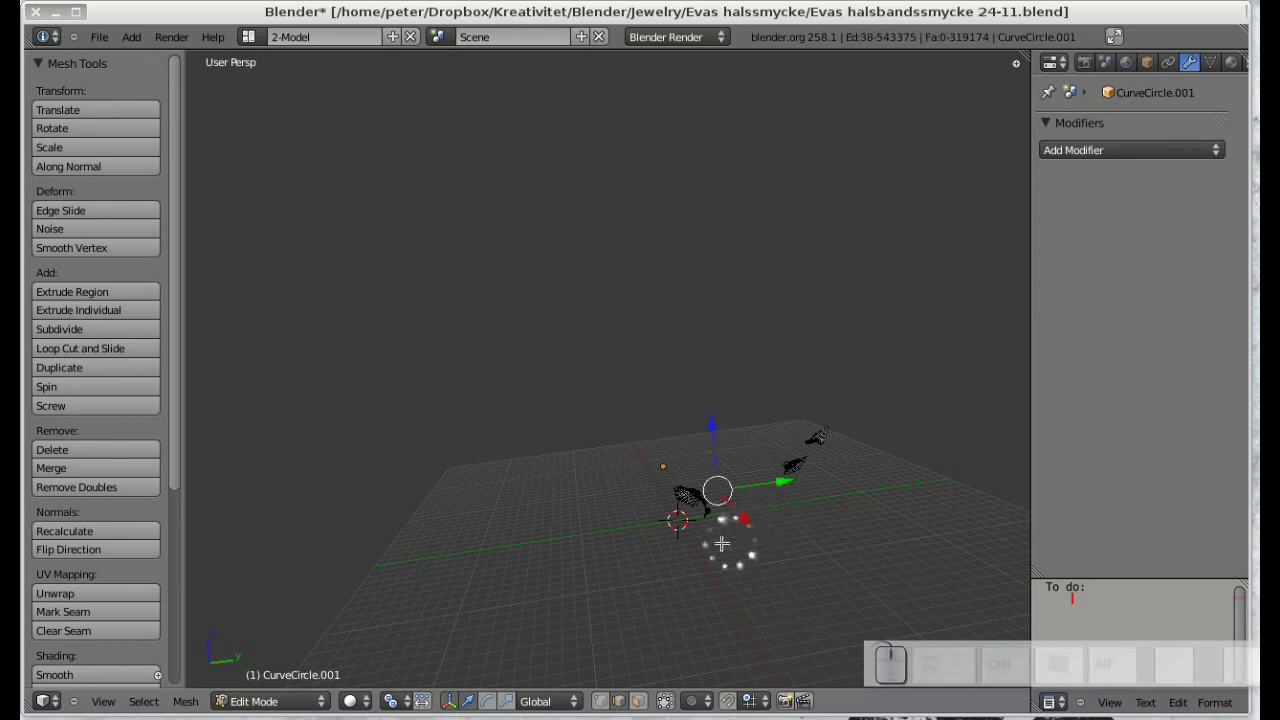
Delete the faulty non-manifold edges from the stray pieces and return to the whole pendant.
{"action": "scroll", "scroll_direction": "up", "scroll_amount": 3}
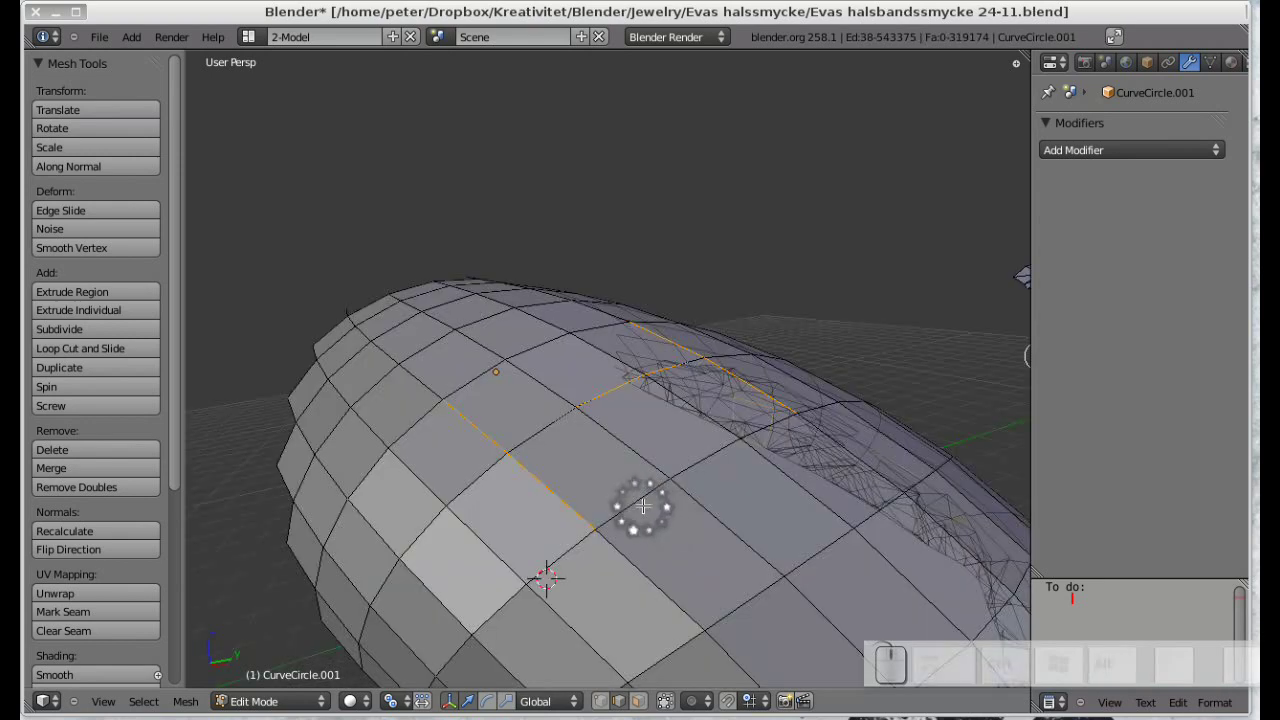
{"action": "key", "text": "a"}
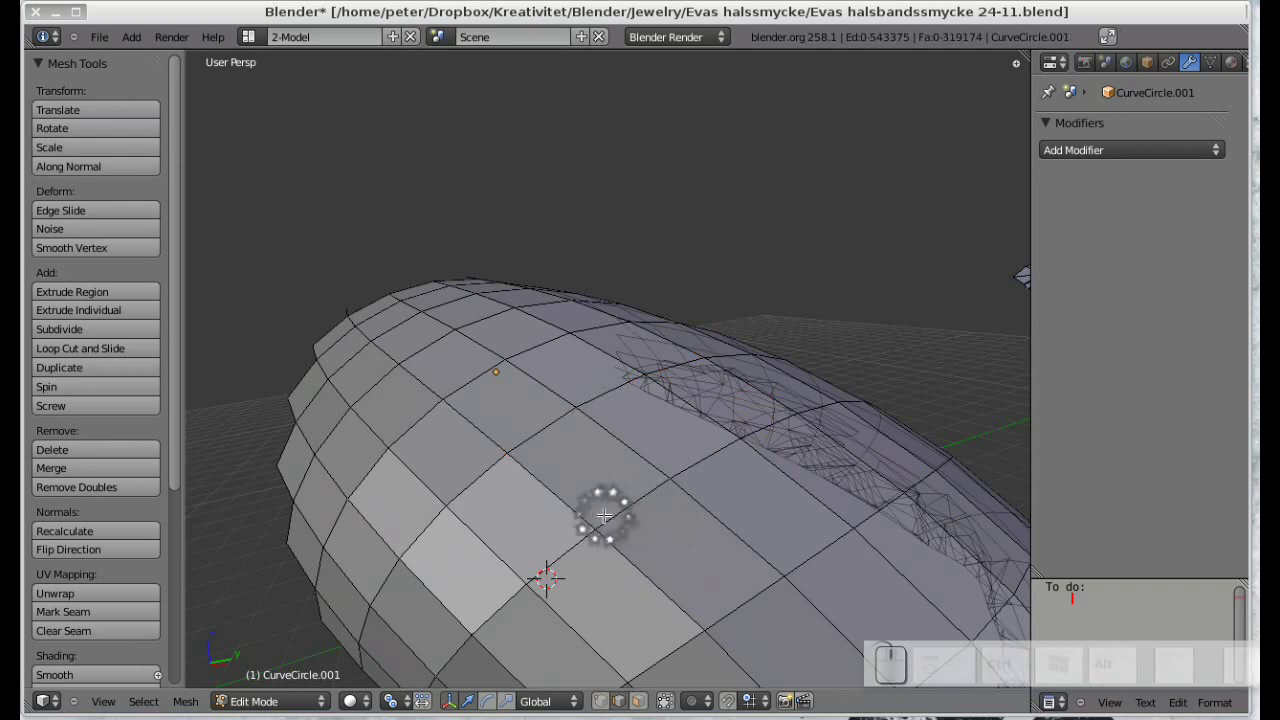
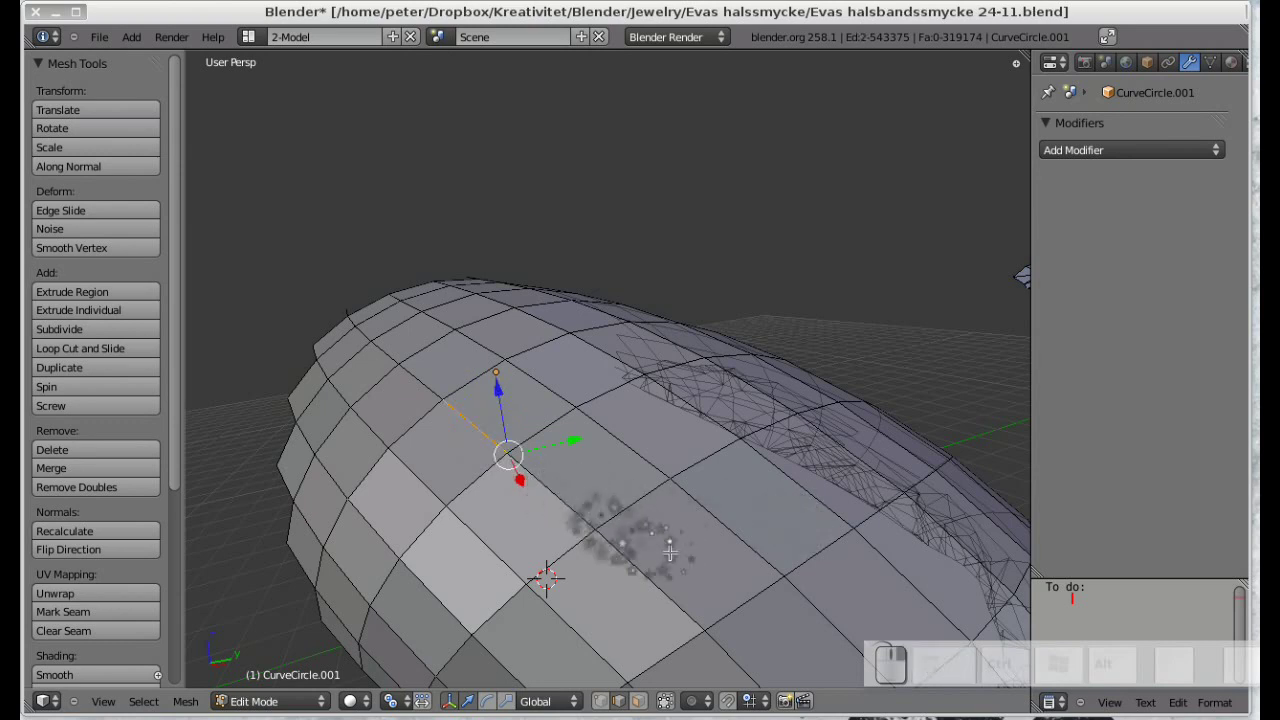
{"action": "key", "text": "x"}
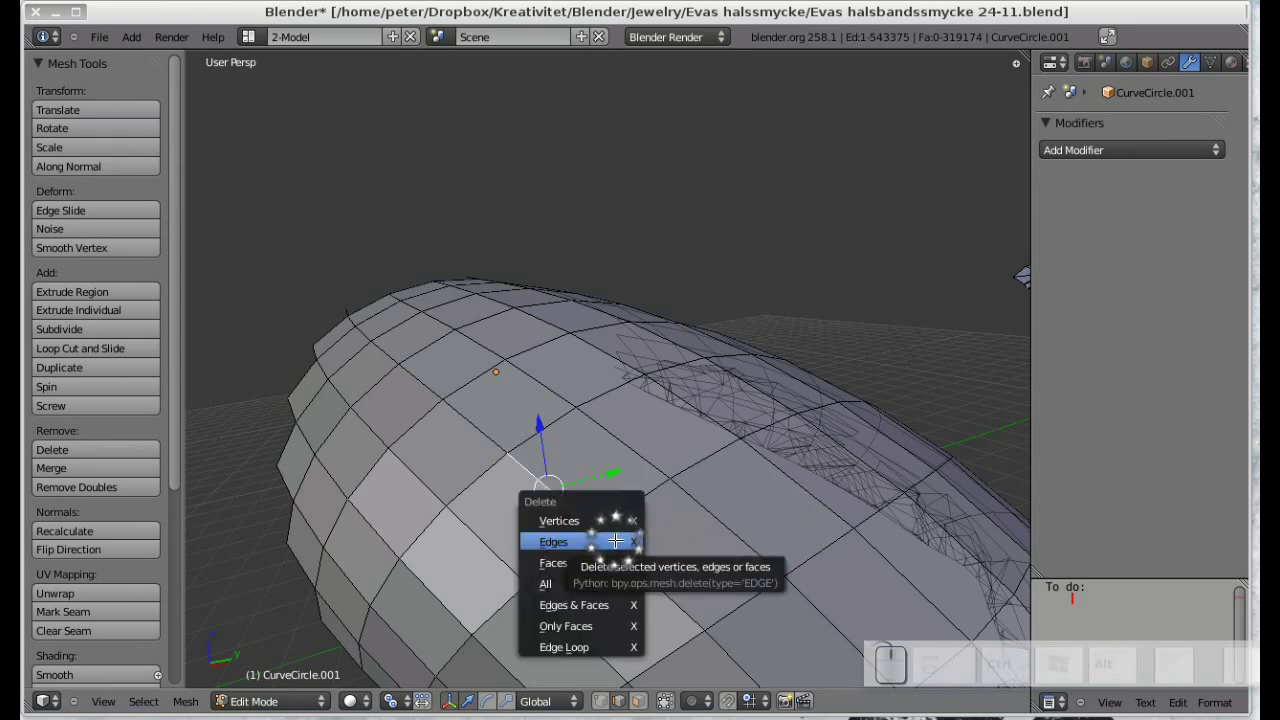
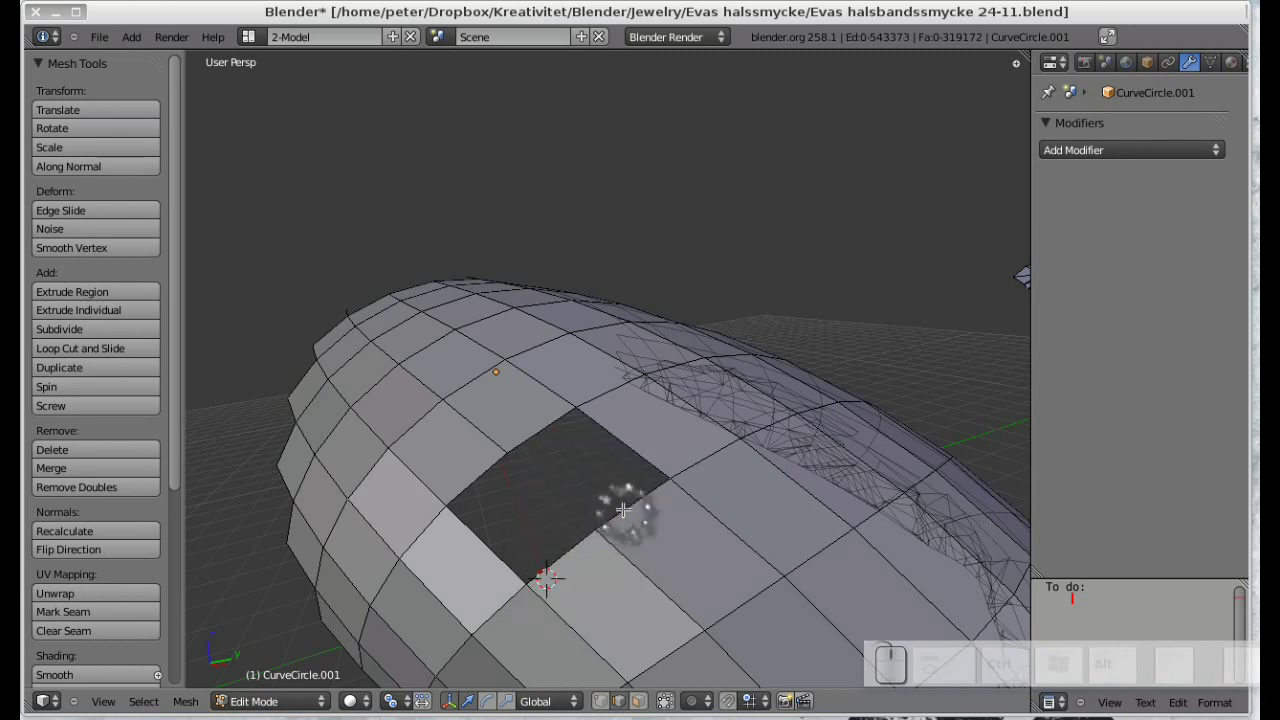
{"action": "key", "text": "F9"}
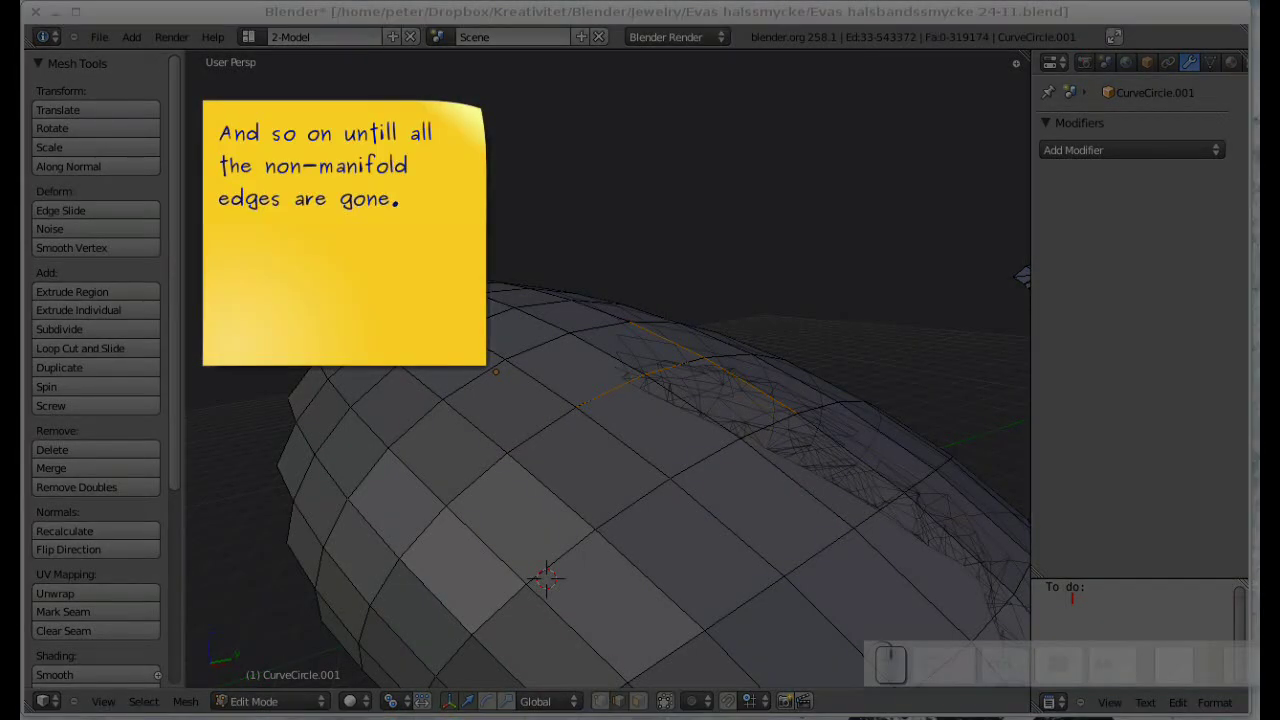
{"action": "key", "text": "F9"}
Select the entire pendant mesh, recalculate its normals outside, and return to Object Mode.
{"action": "key", "text": "F9"}
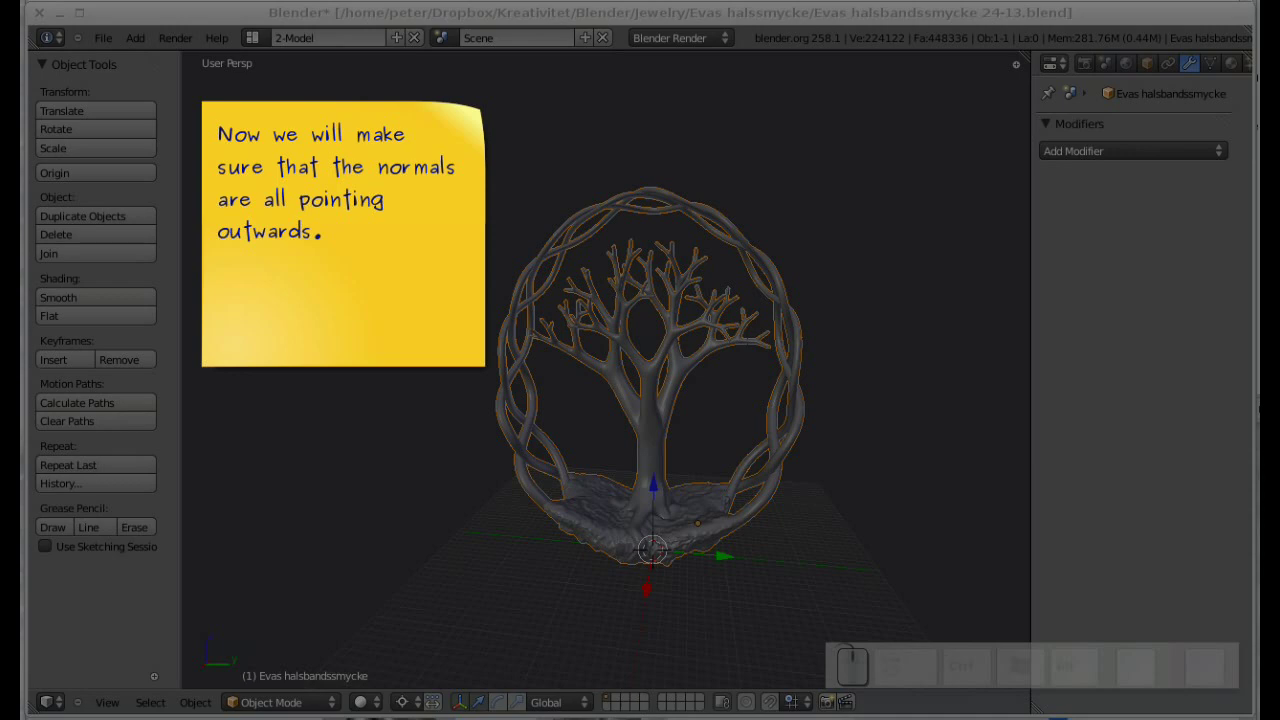
{"action": "key", "text": "F9"}
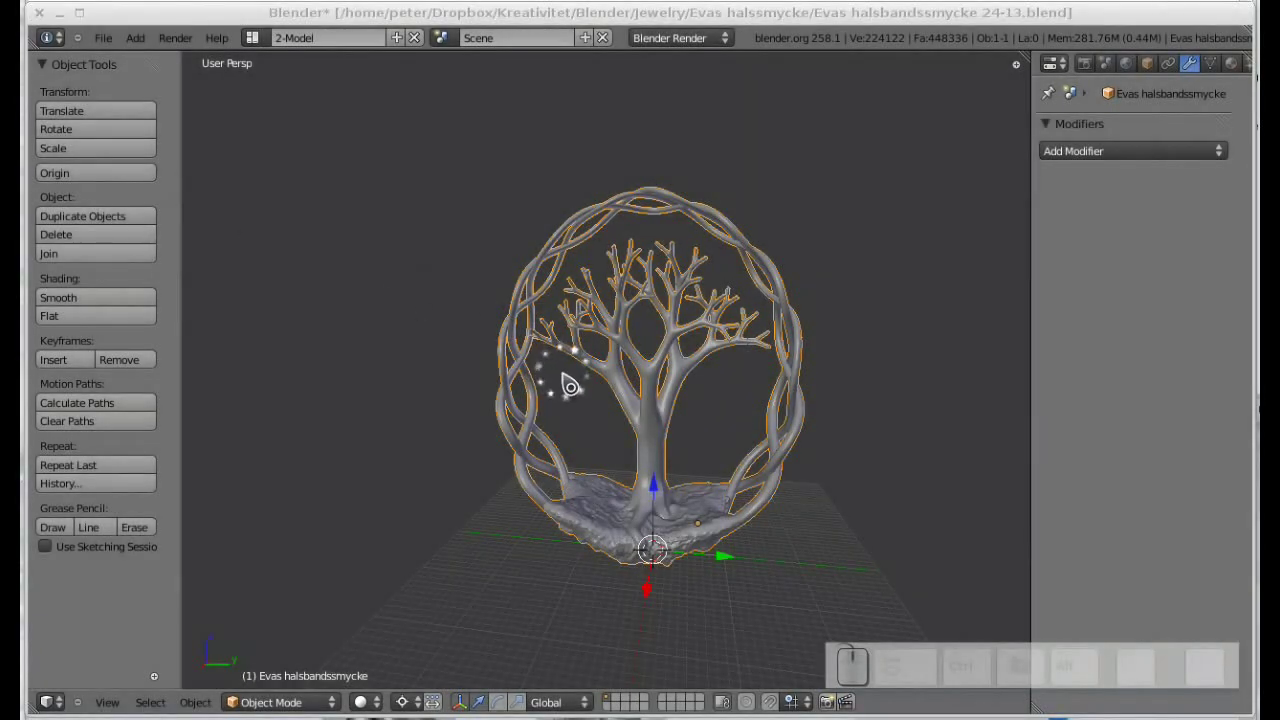
{"action": "key", "text": "Tab"}
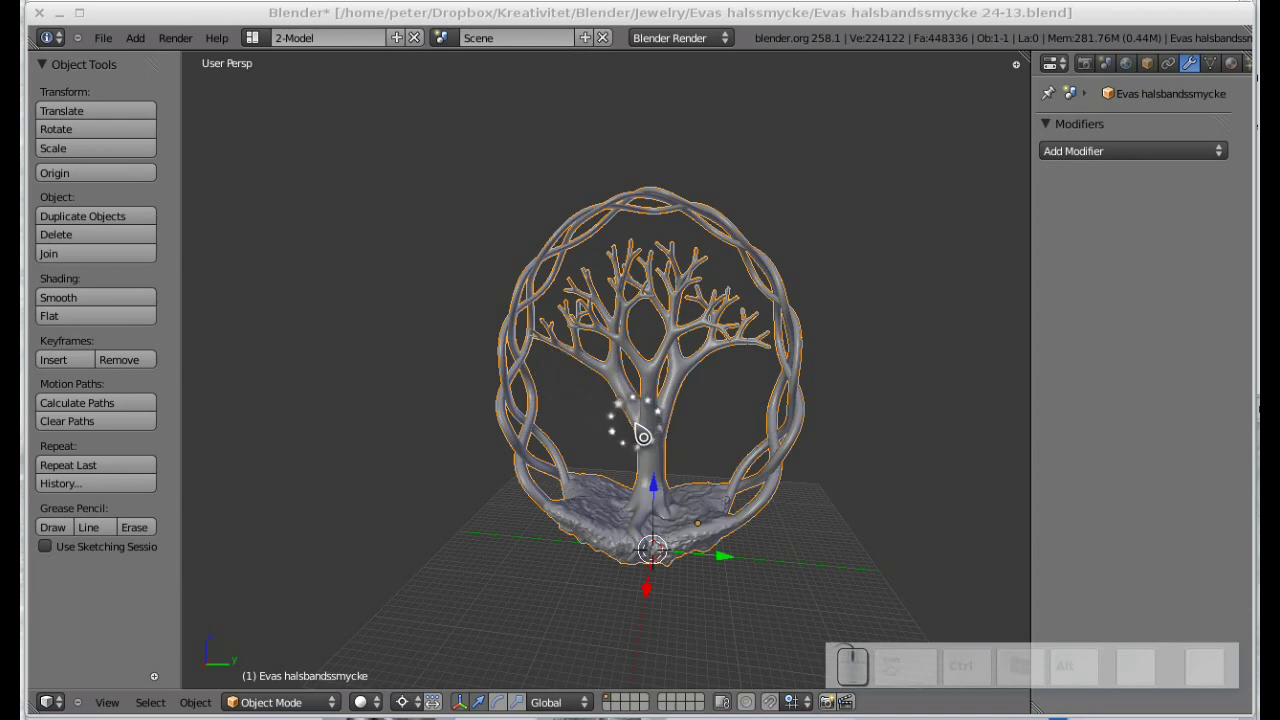
{"action": "left_click", "coordinate": [655, 443]}
{"action": "key", "text": "Tab"}
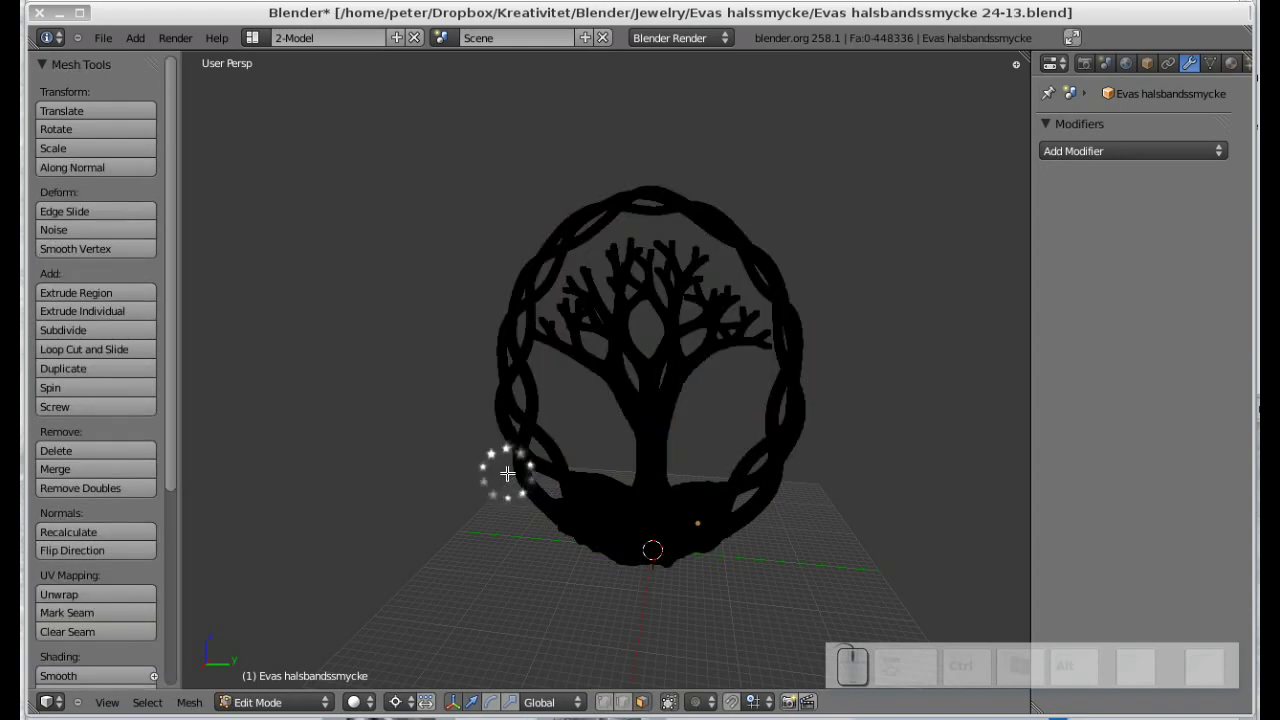
{"action": "key", "text": "a"}
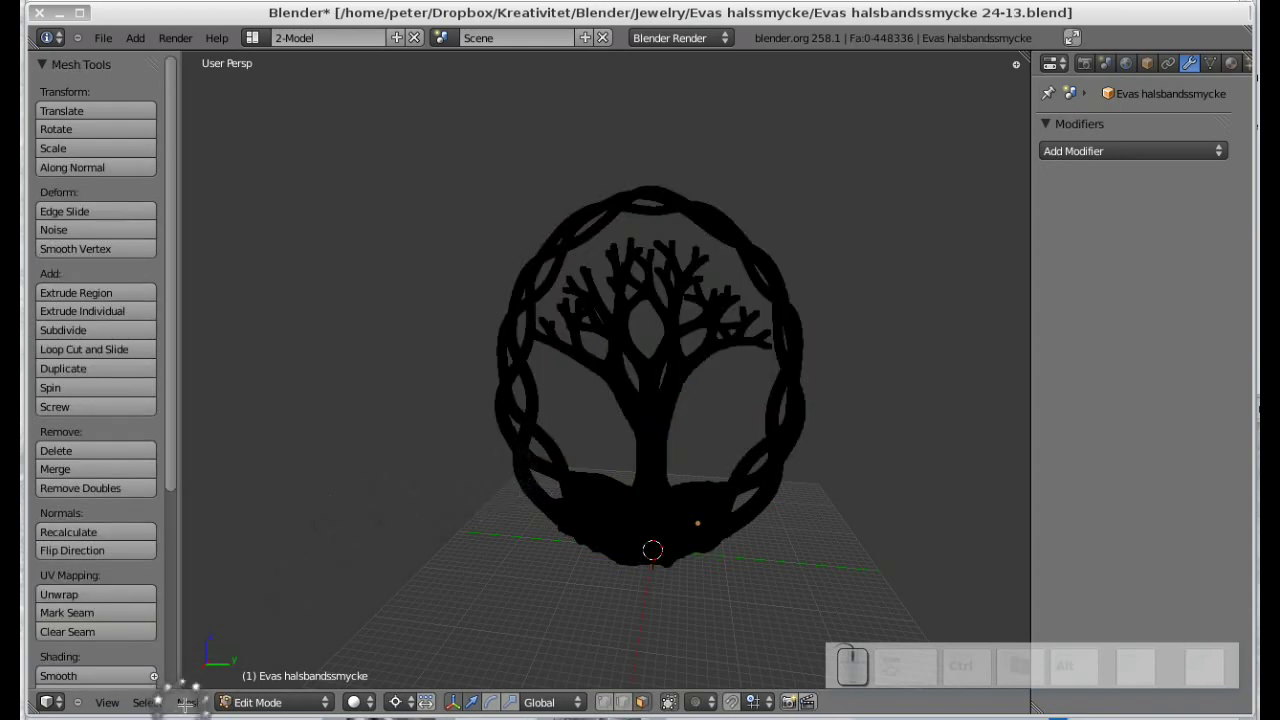
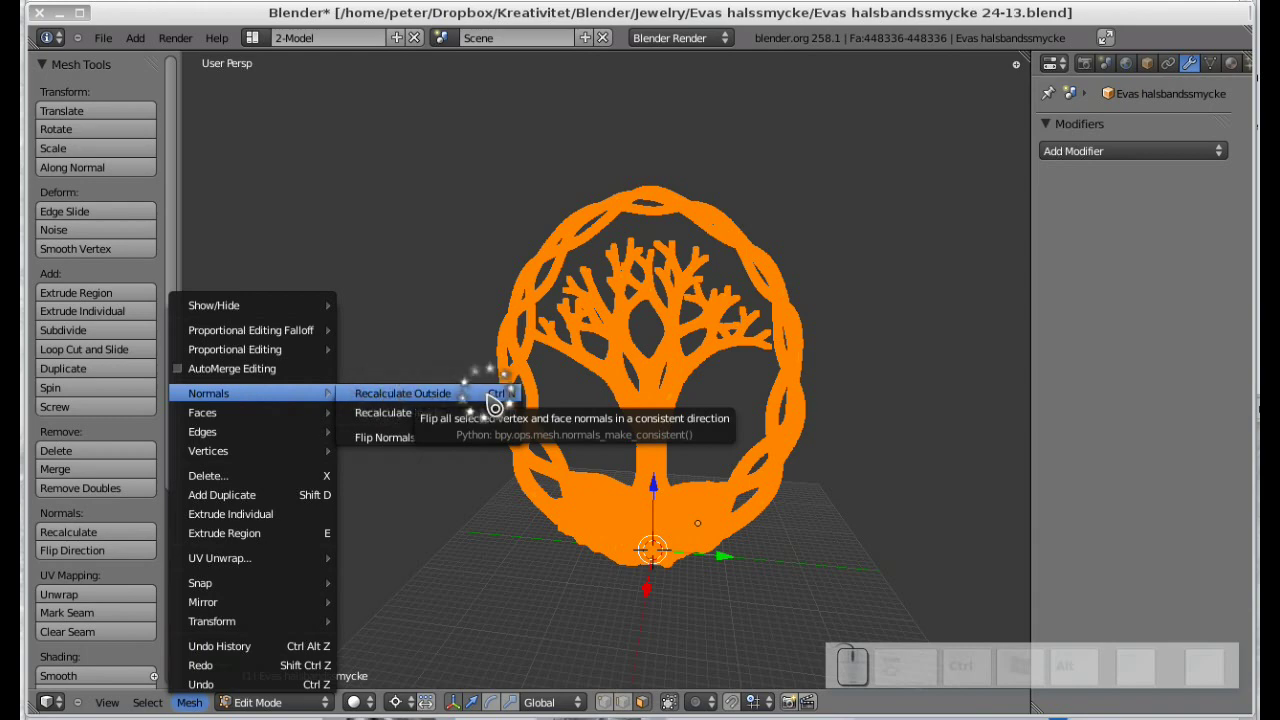
{"action": "left_click", "coordinate": [512, 402]}
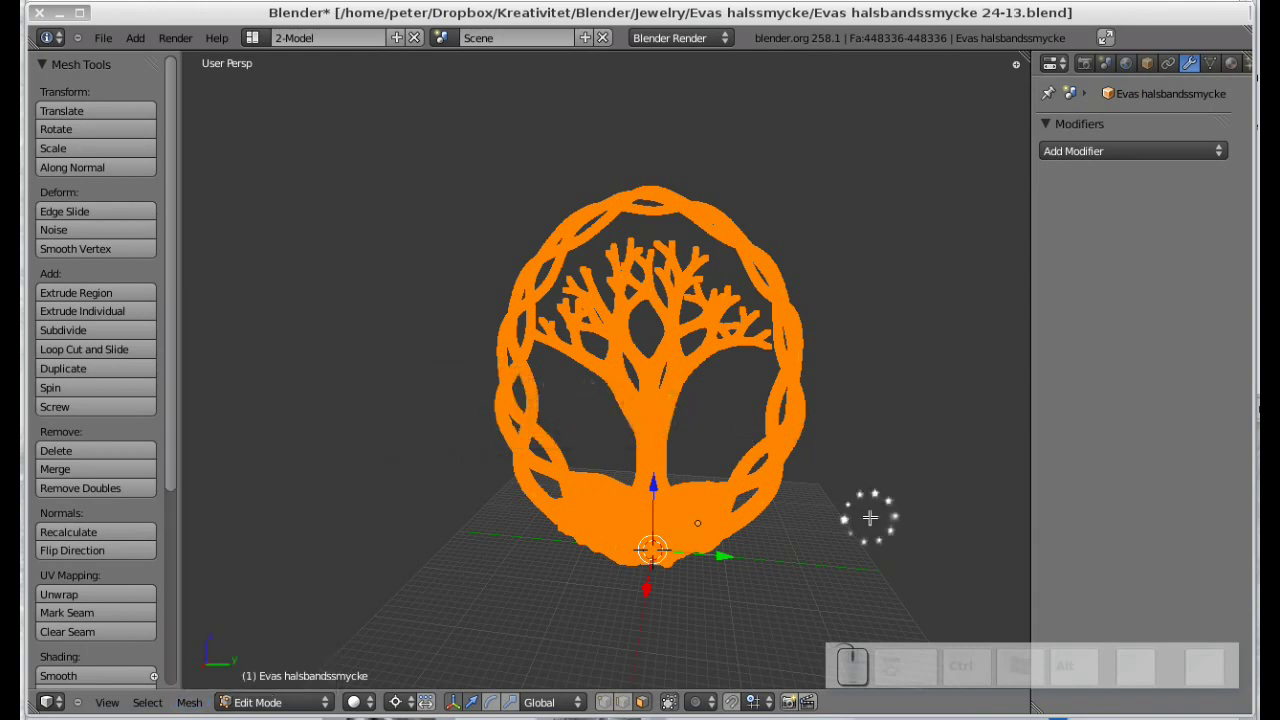
{"action": "key", "text": "Tab"}
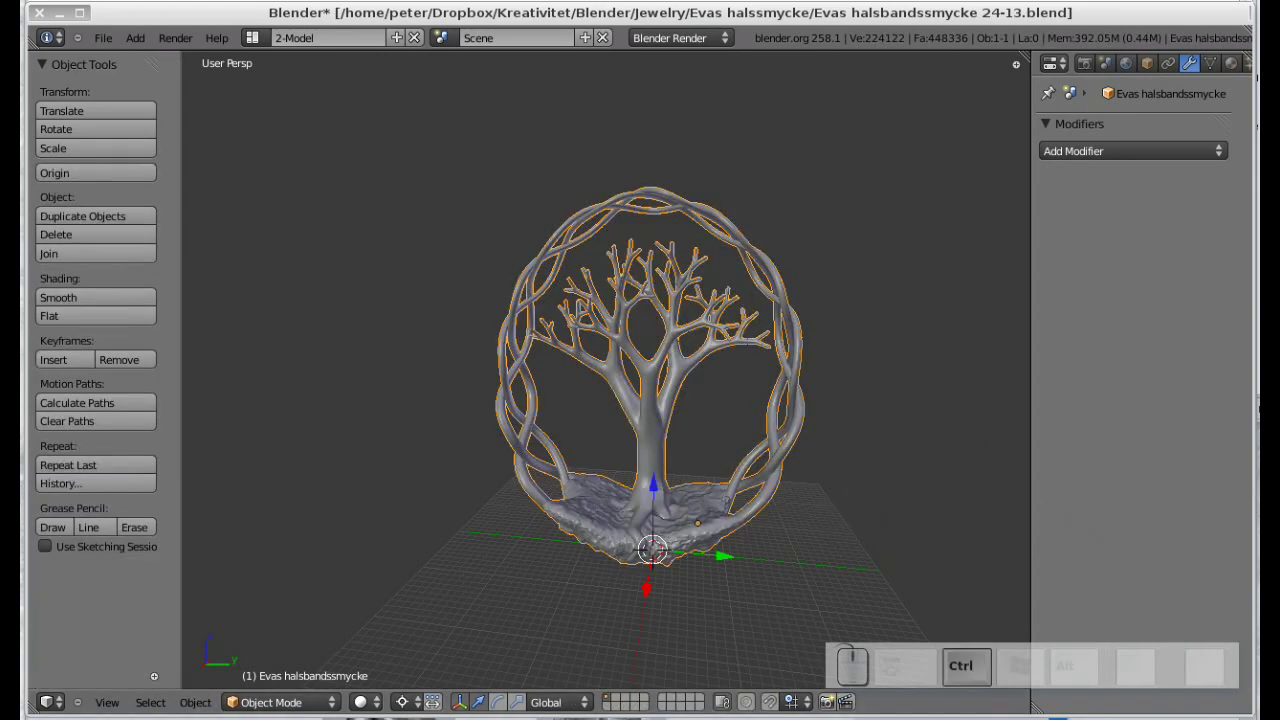
Switch to a flat Right Ortho side view of the pendant to check its dimensions.
{"action": "key", "text": "ctrl+alt+p"}
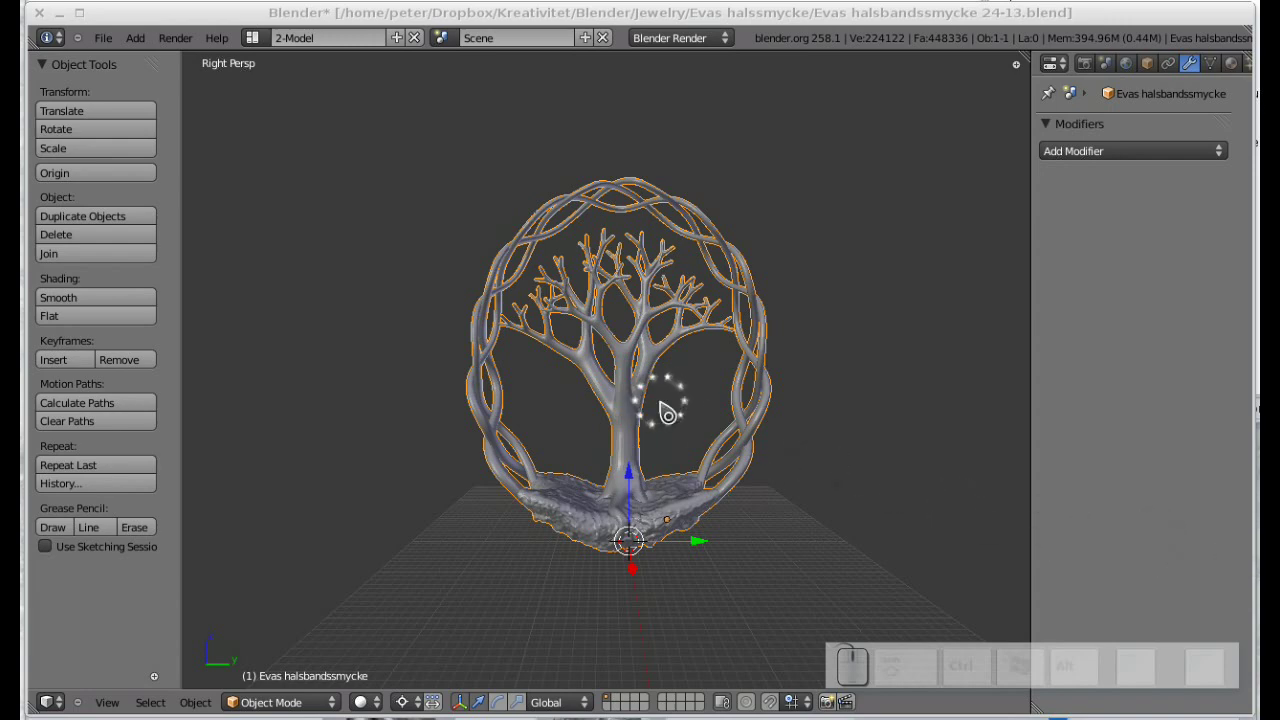
{"action": "key", "text": "F9"}
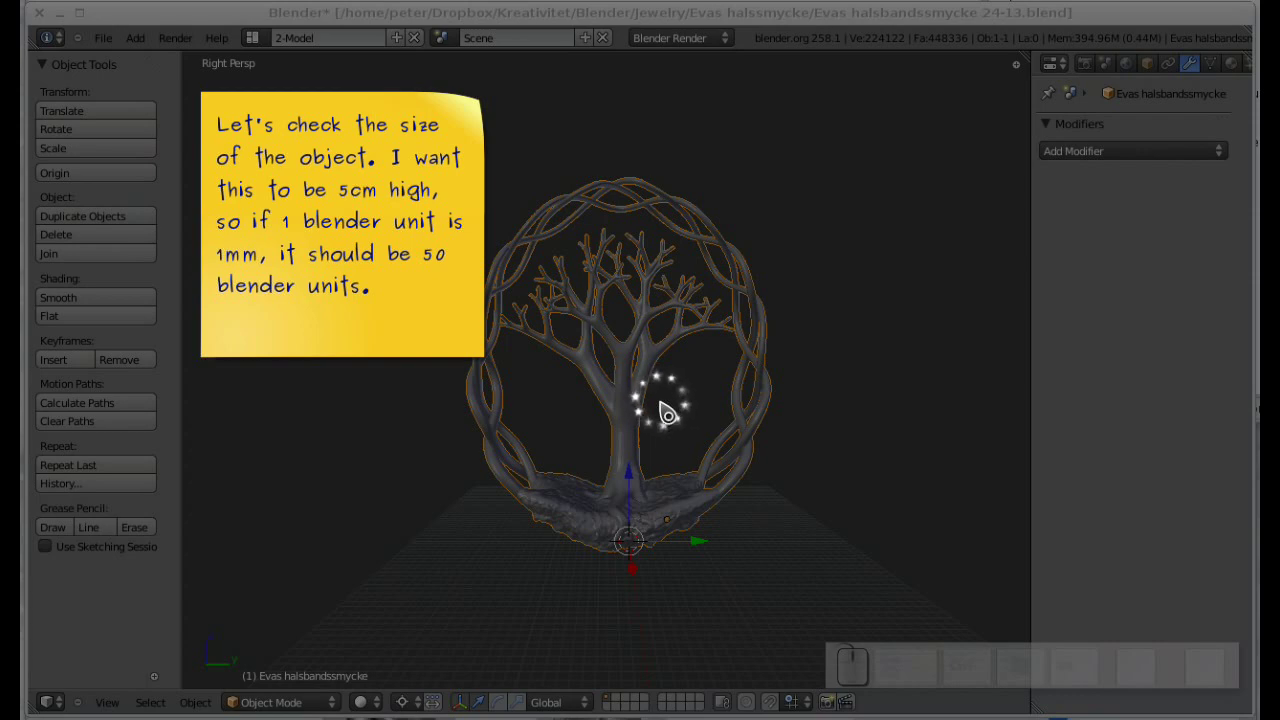
{"action": "key", "text": "F9"}
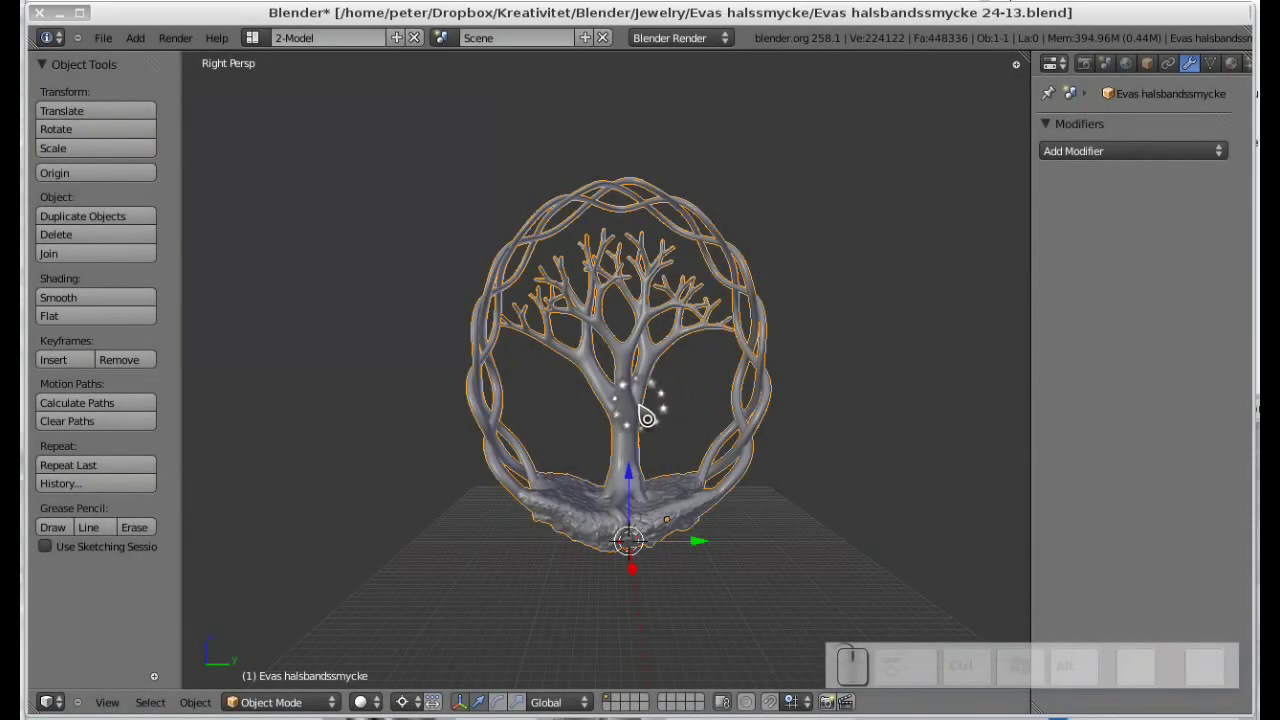
{"action": "key", "text": "KP_1"}
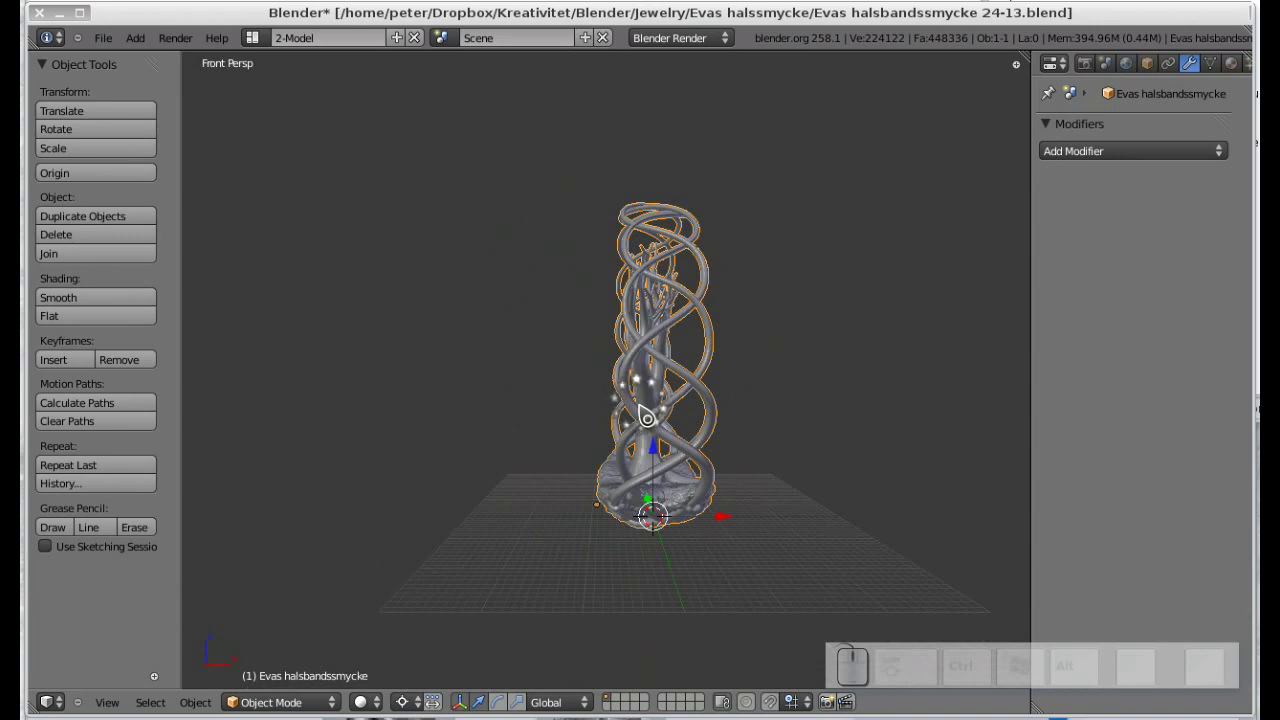
{"action": "key", "text": "KP_2"}
{"action": "key", "text": "KP_3"}
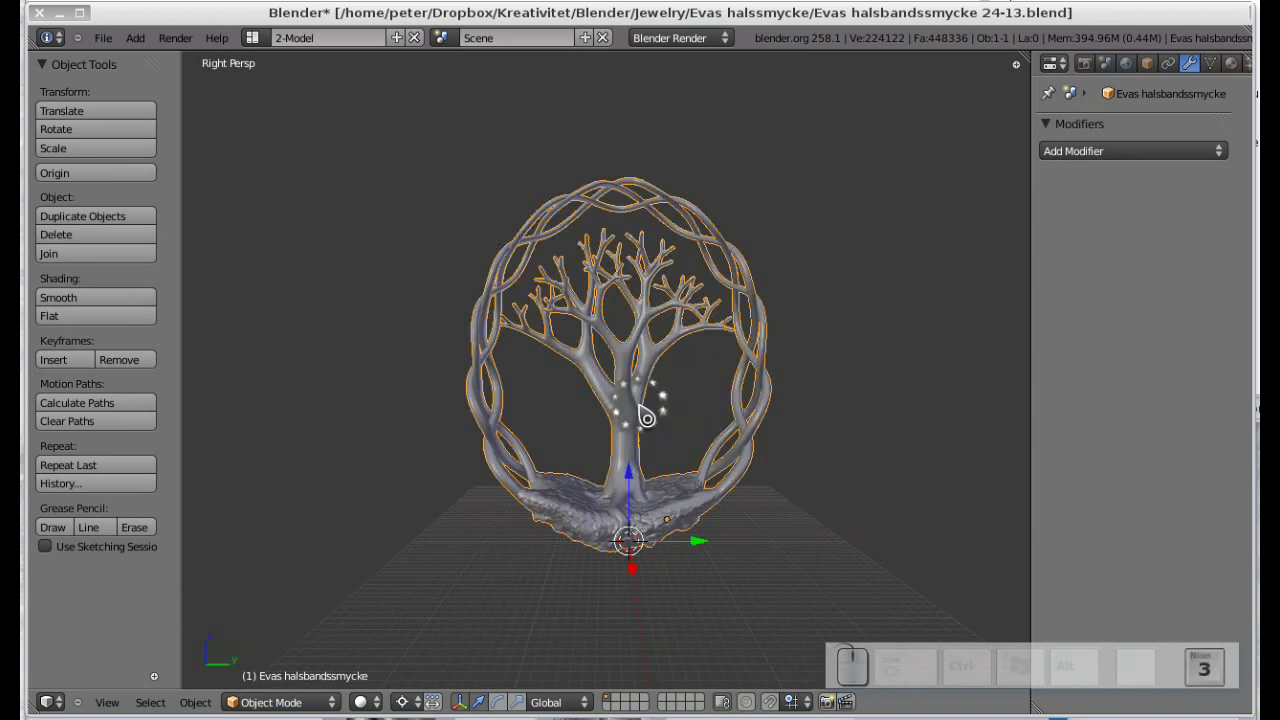
{"action": "key", "text": "KP_5"}
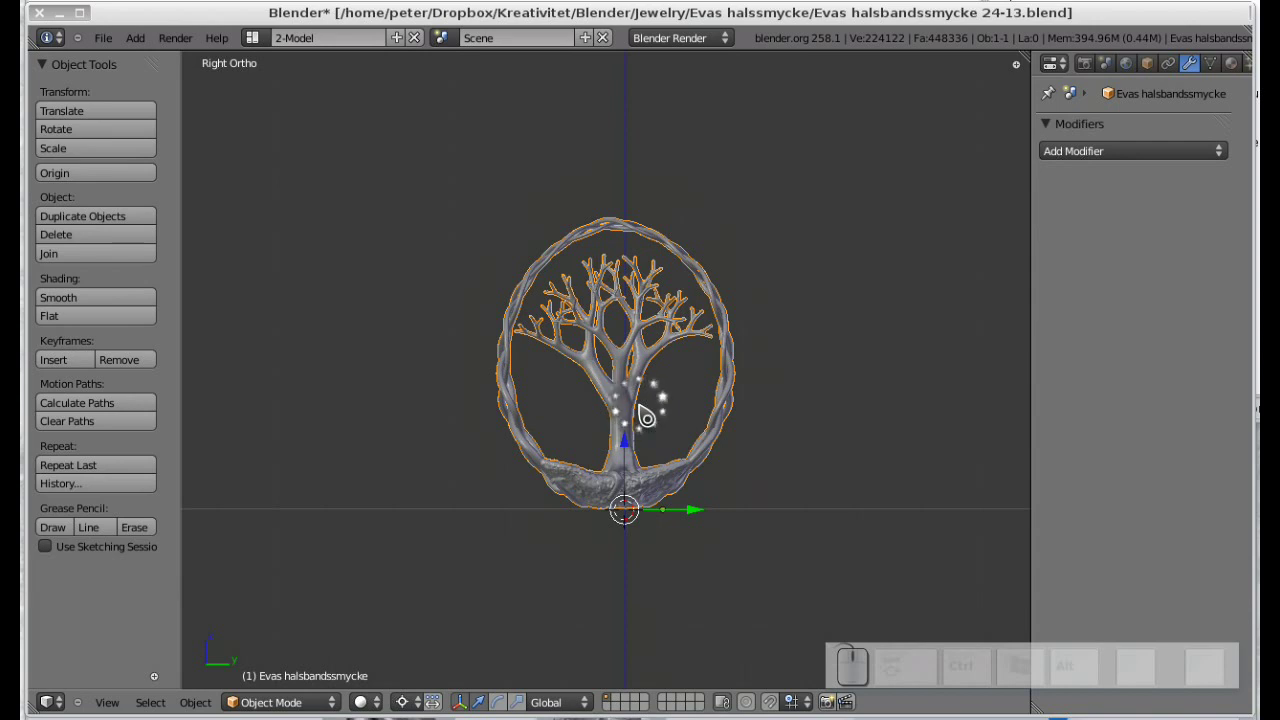
Show the Transform panel and apply Rotation & Scale, zeroing rotation with height about 49.4 units.
{"action": "key", "text": "n"}
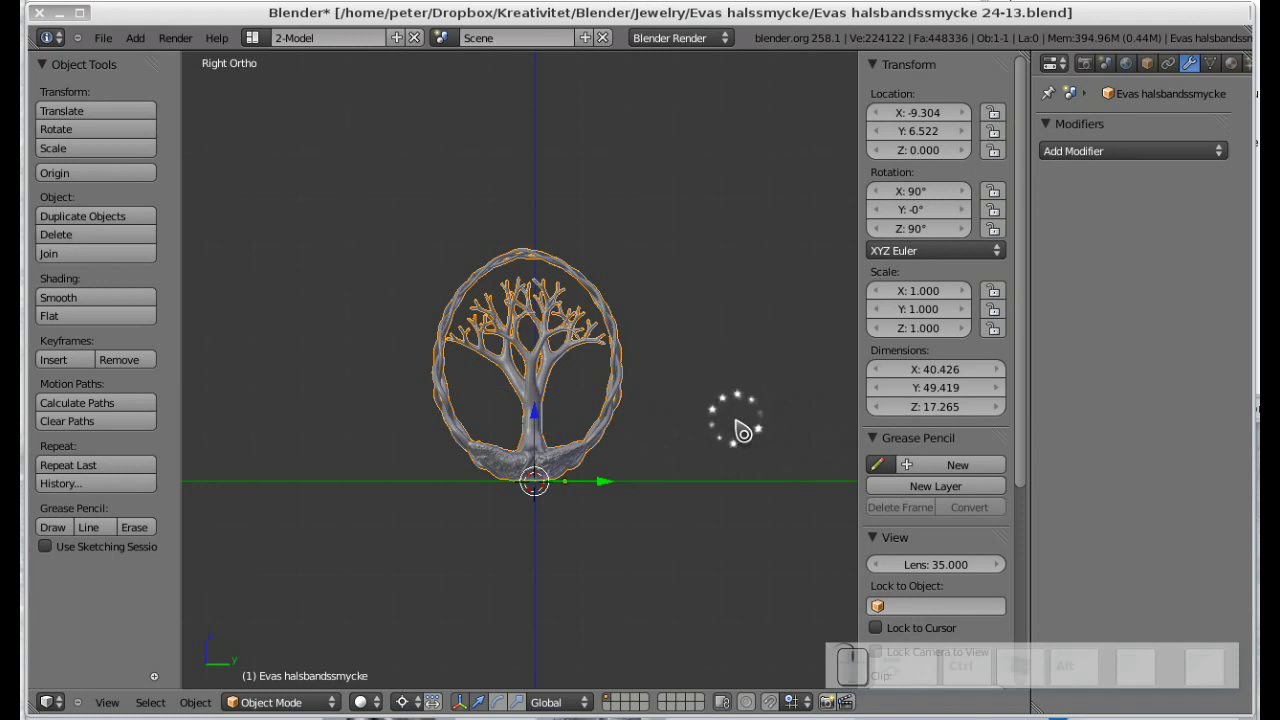
{"action": "key", "text": "ctrl+a"}
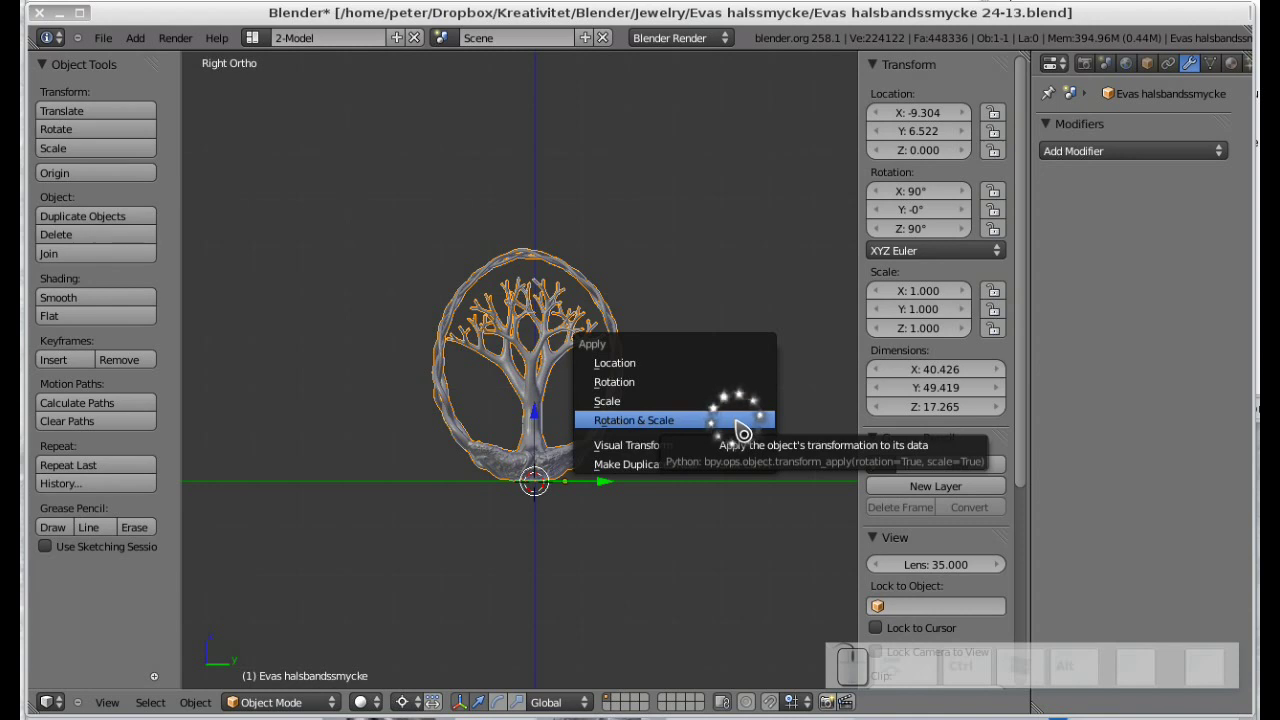
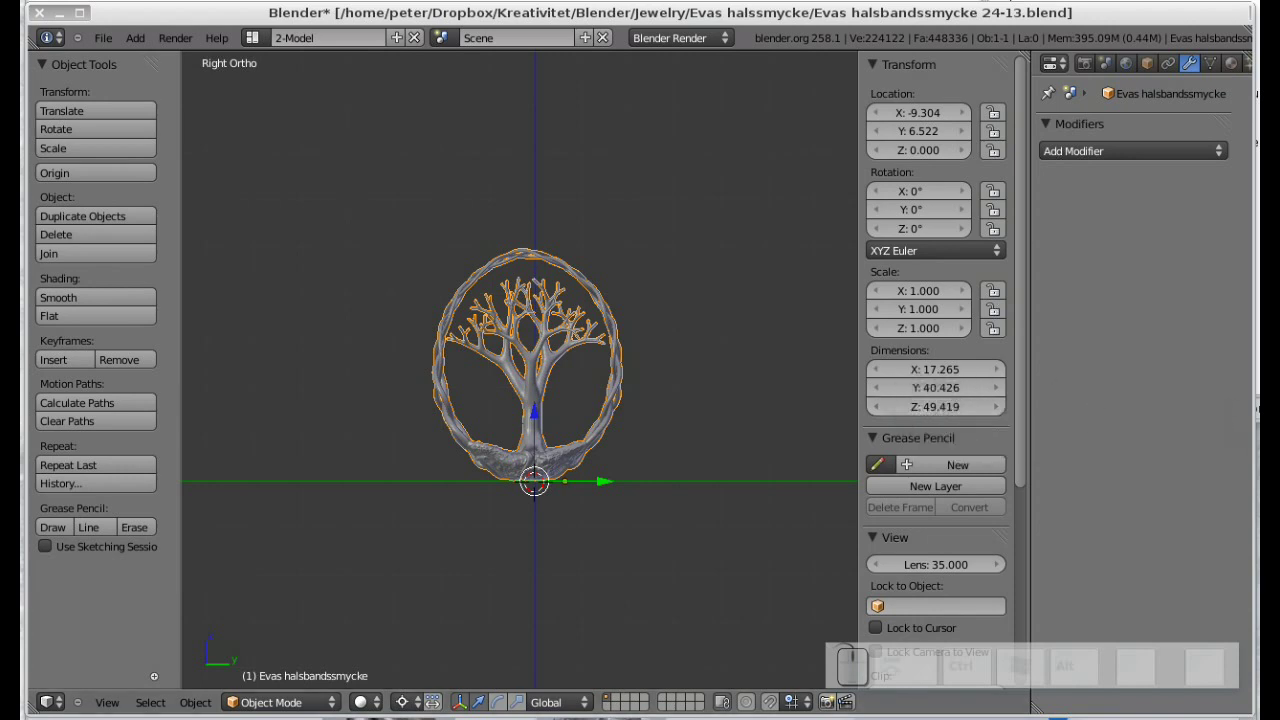
{"action": "key", "text": "ctrl+alt+["}
{"action": "key", "text": "ctrl+alt+p"}
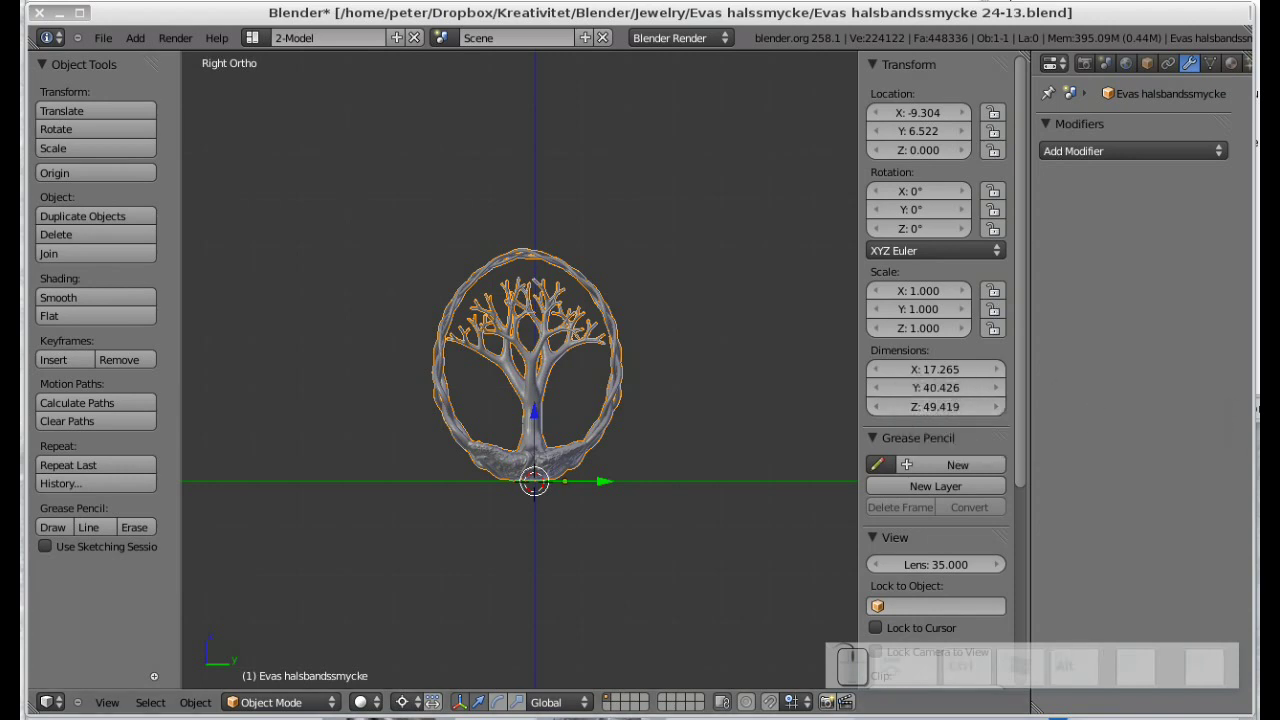
Hide the Transform panel and place the 3D cursor to the right of the pendant.
{"action": "key", "text": "F9"}
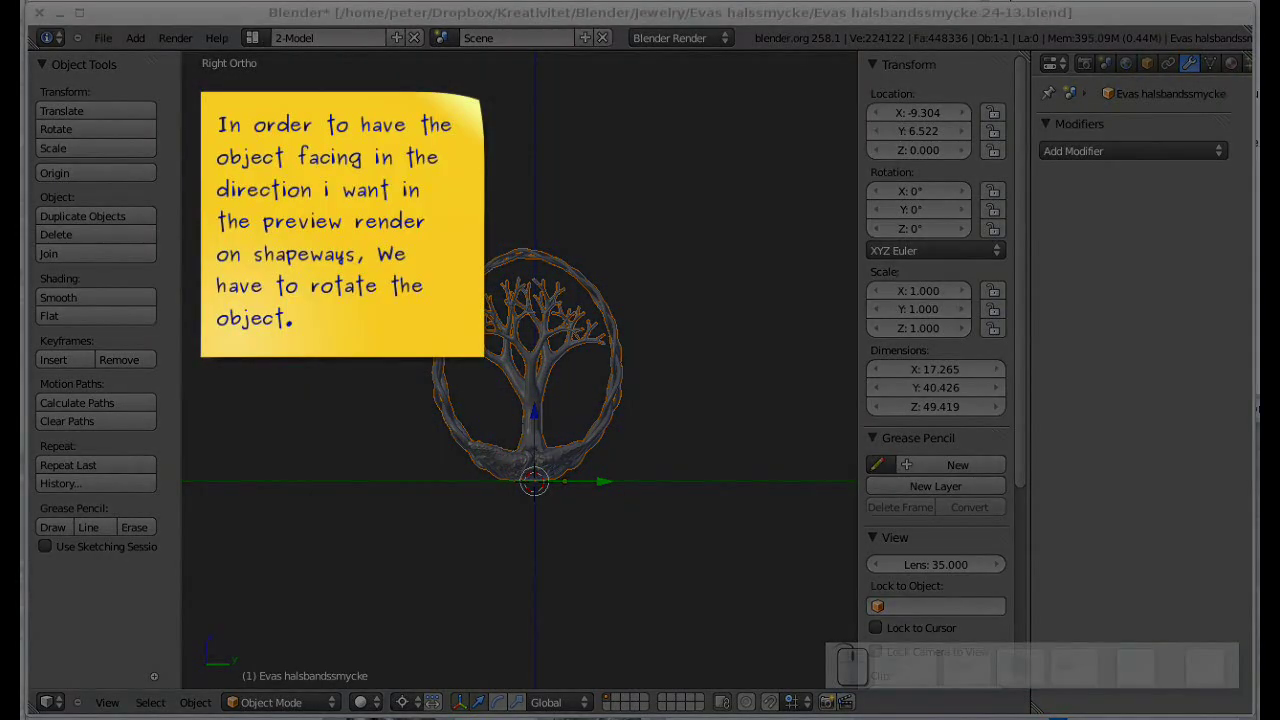
{"action": "key", "text": "F9"}
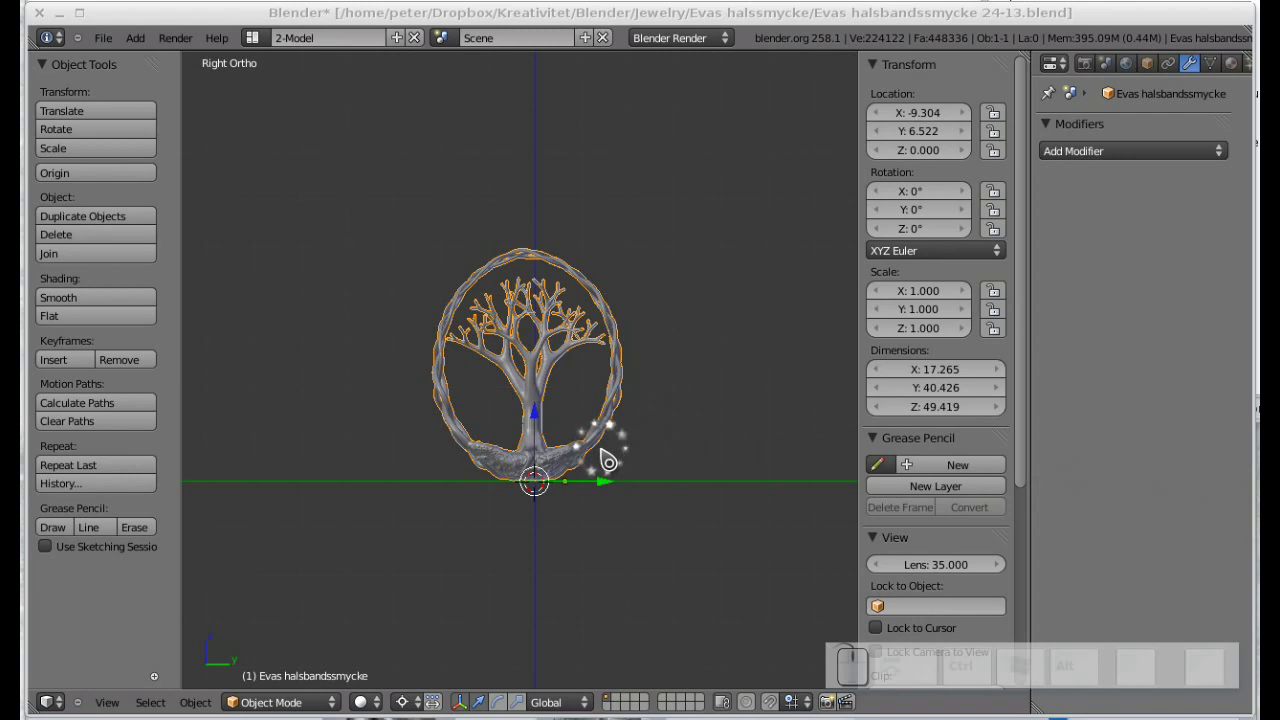
{"action": "key", "text": "n"}
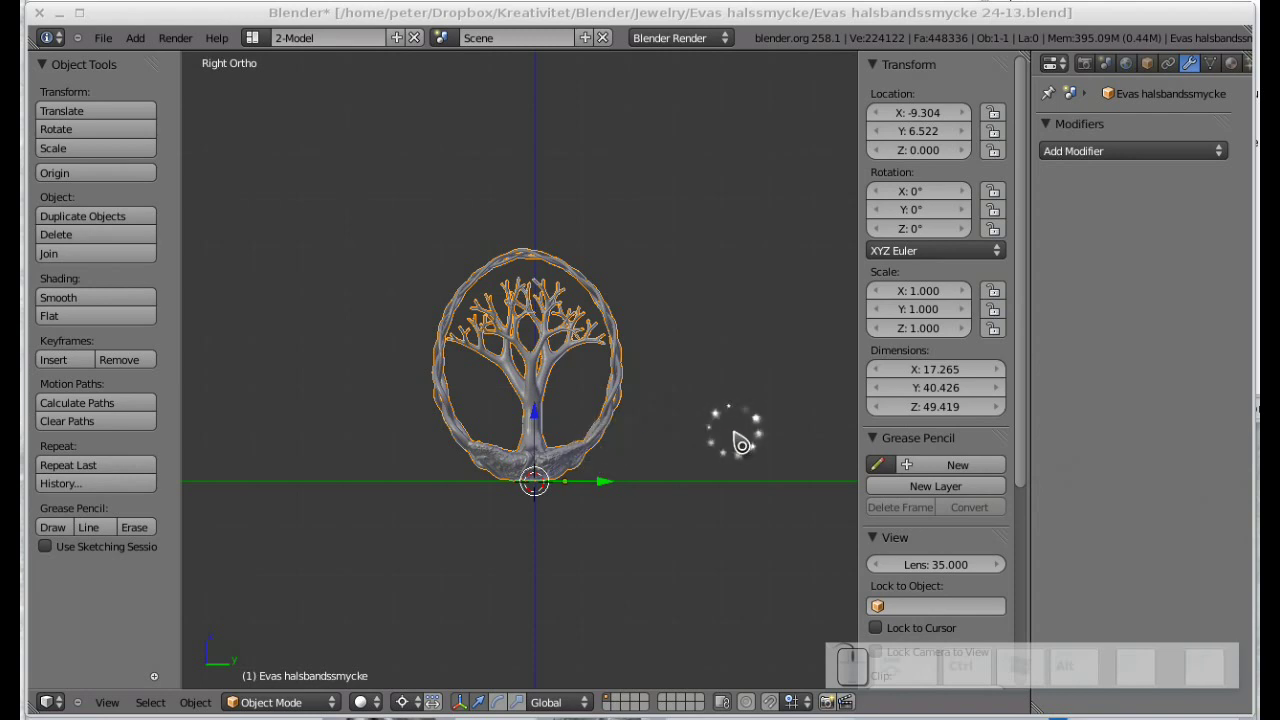
{"action": "left_click", "coordinate": [743, 439]}
{"action": "key", "text": "n"}
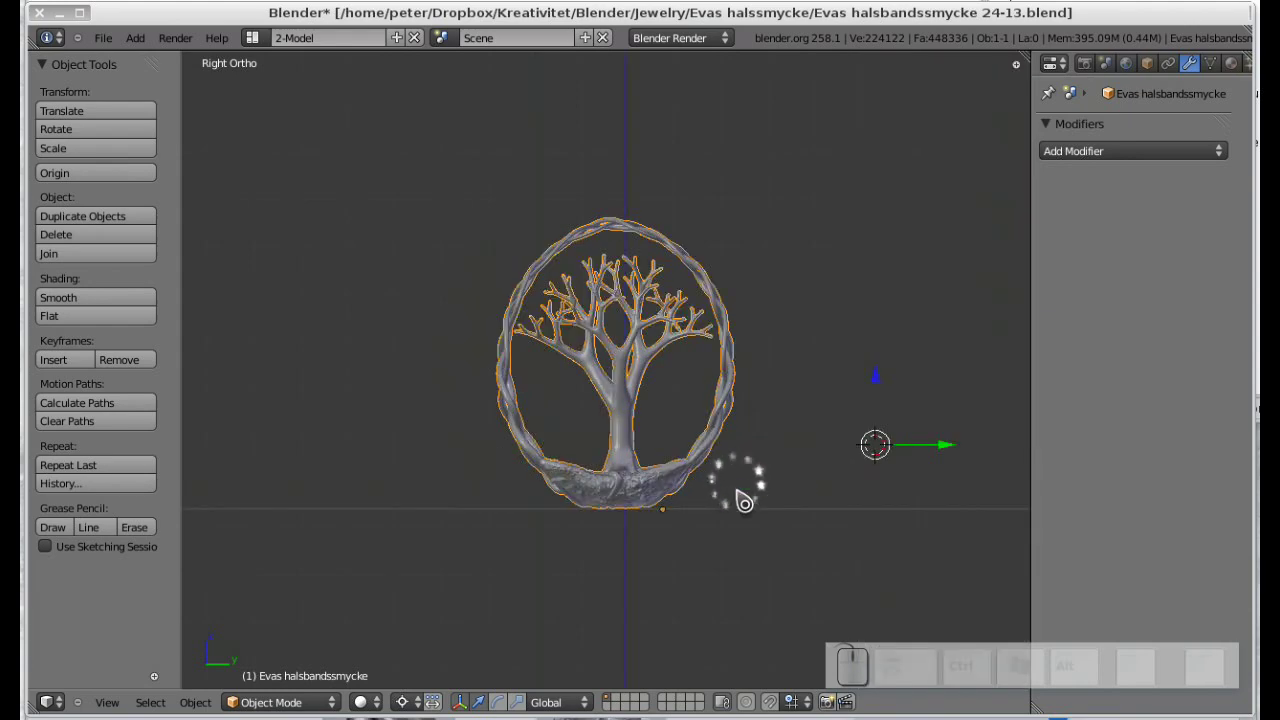
Switch to a Front Ortho view of the pendant.
{"action": "key", "text": "KP_5"}
{"action": "left_click_drag", "start_coordinate": [630, 507], "coordinate": [707, 513]}
{"action": "key", "text": "KP_1"}
{"action": "key", "text": "KP_5"}
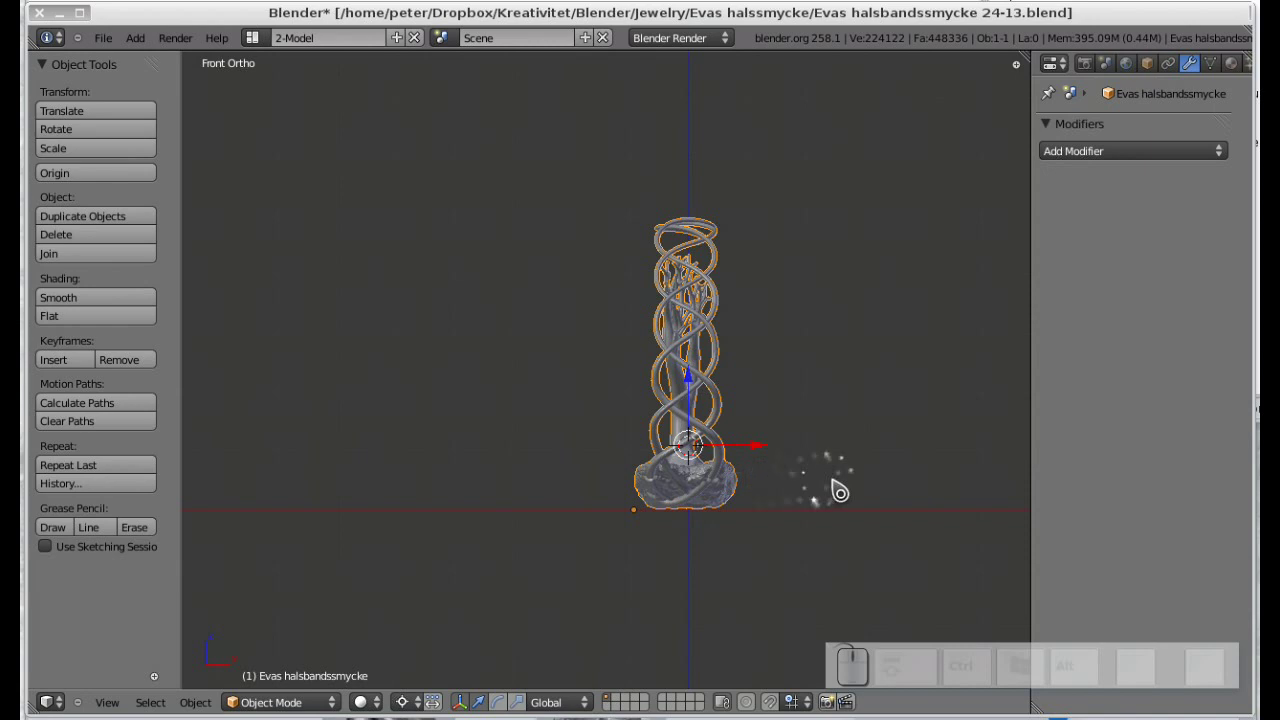
Cancel an off-centre rotation, recentre the cursor, and rotate the pendant about global Z so the tree faces front.
{"action": "key", "text": "r"}
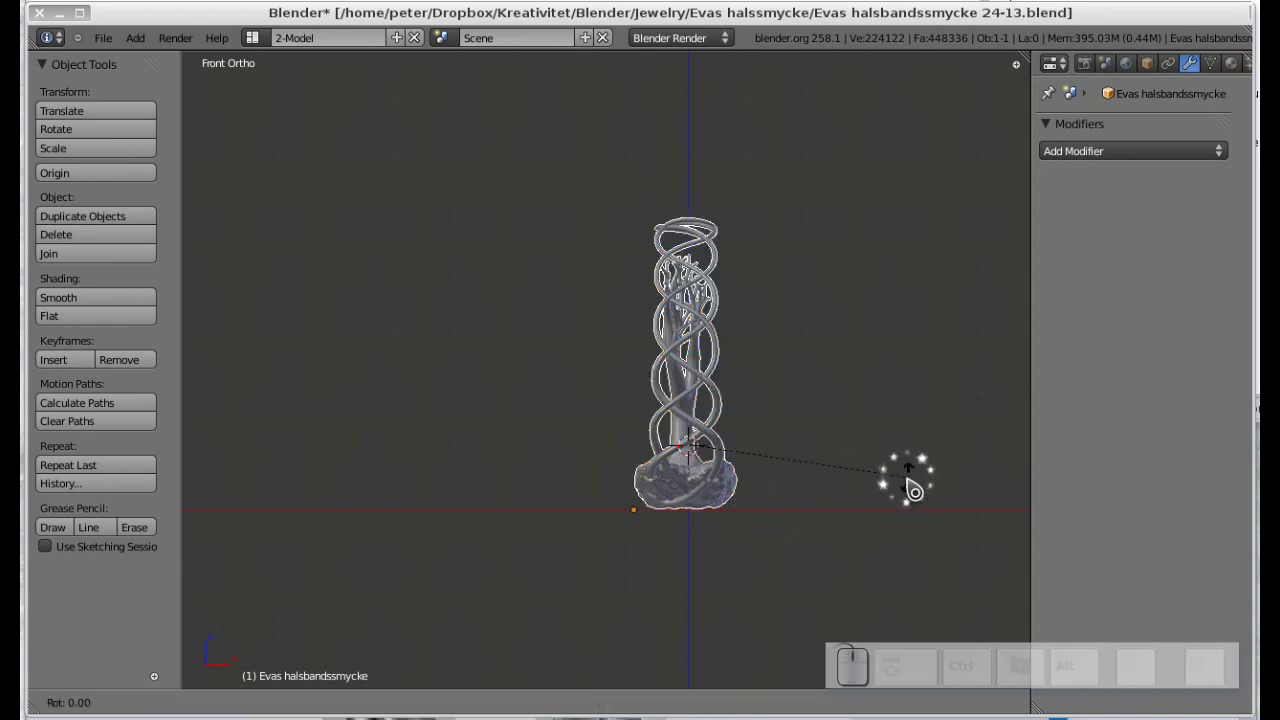
{"action": "key", "text": "z"}
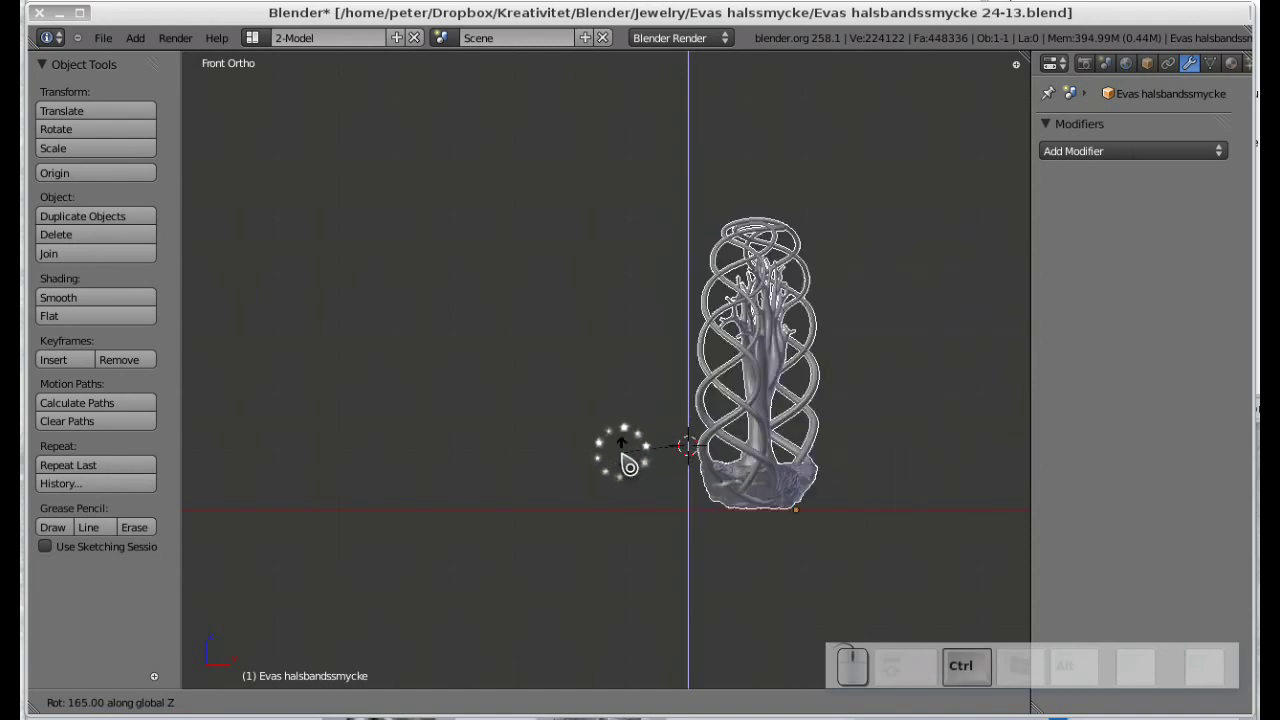
{"action": "left_click", "coordinate": [631, 461]}
{"action": "key", "text": "shift+c"}
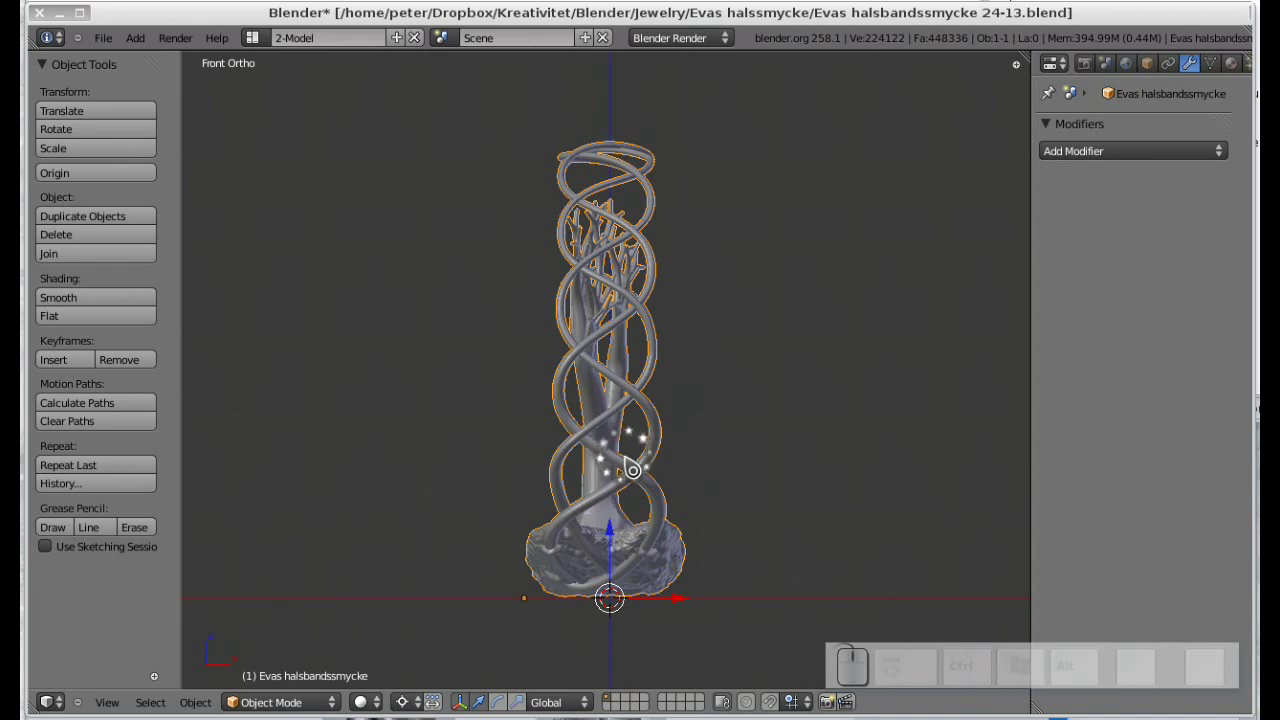
{"action": "key", "text": "r"}
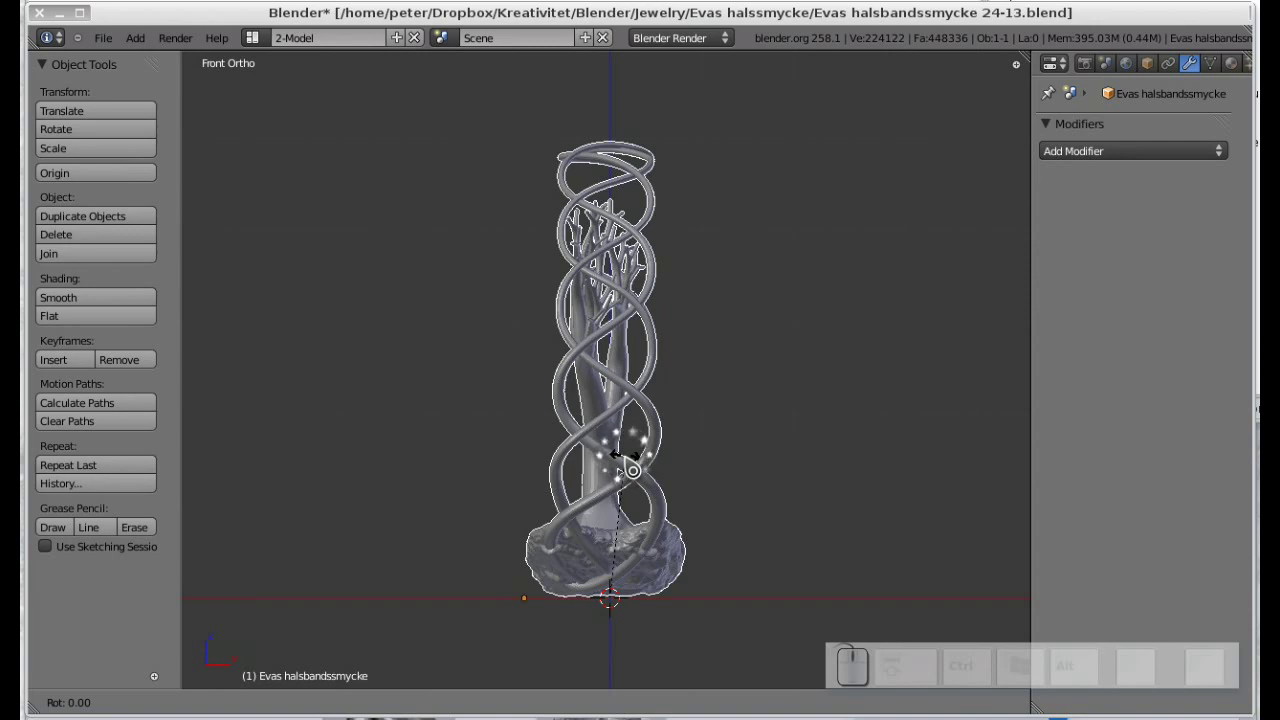
{"action": "key", "text": "z"}
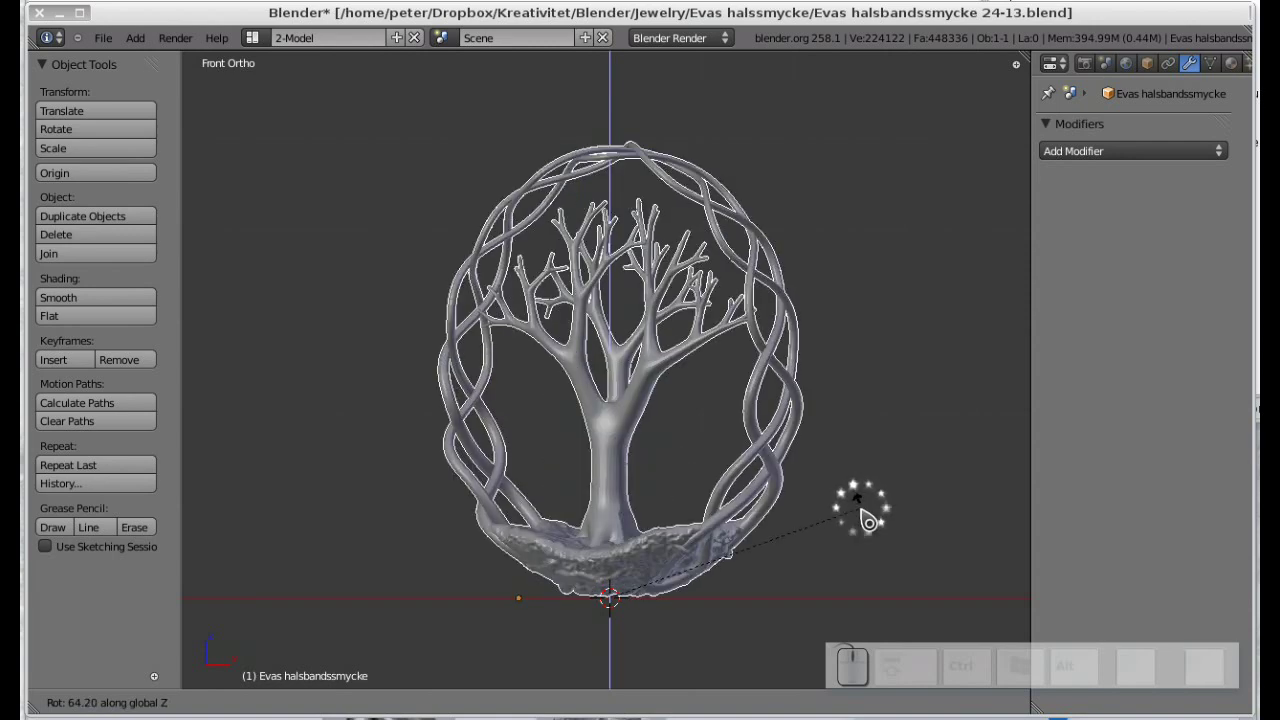
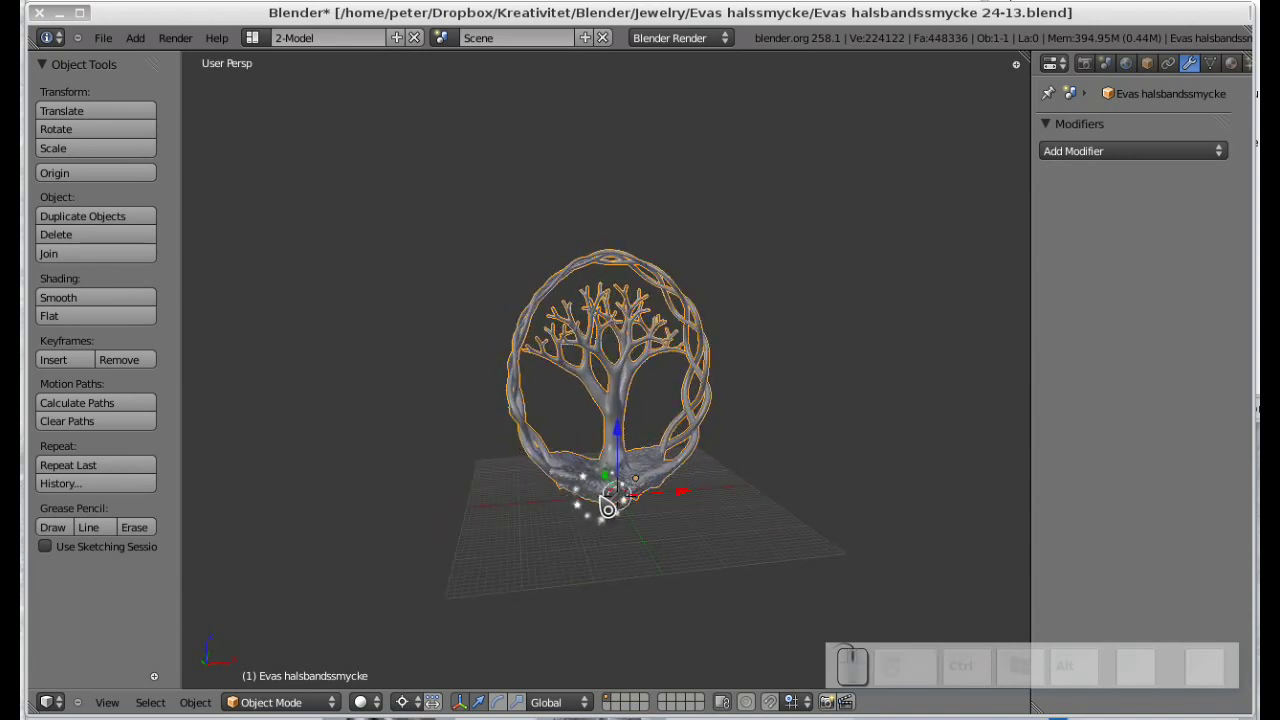
{"action": "key", "text": "ctrl+alt+p"}
{"action": "key", "text": "F9"}
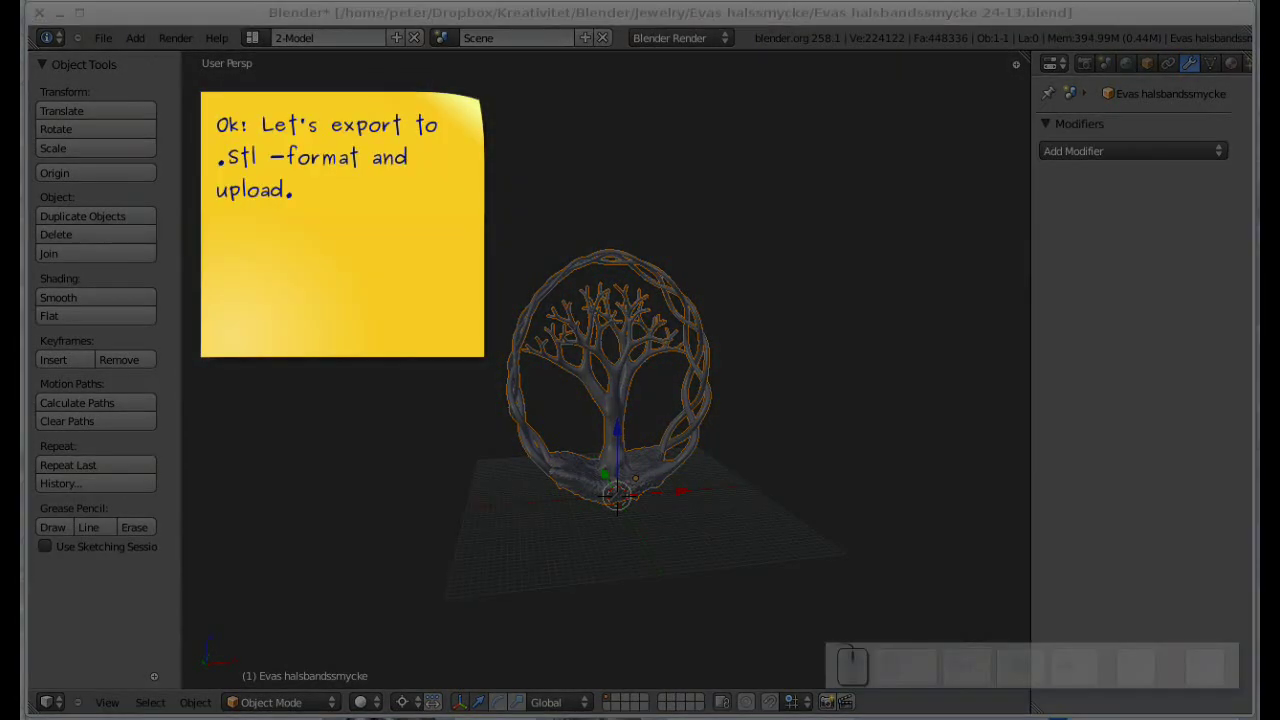
{"action": "key", "text": "F9"}
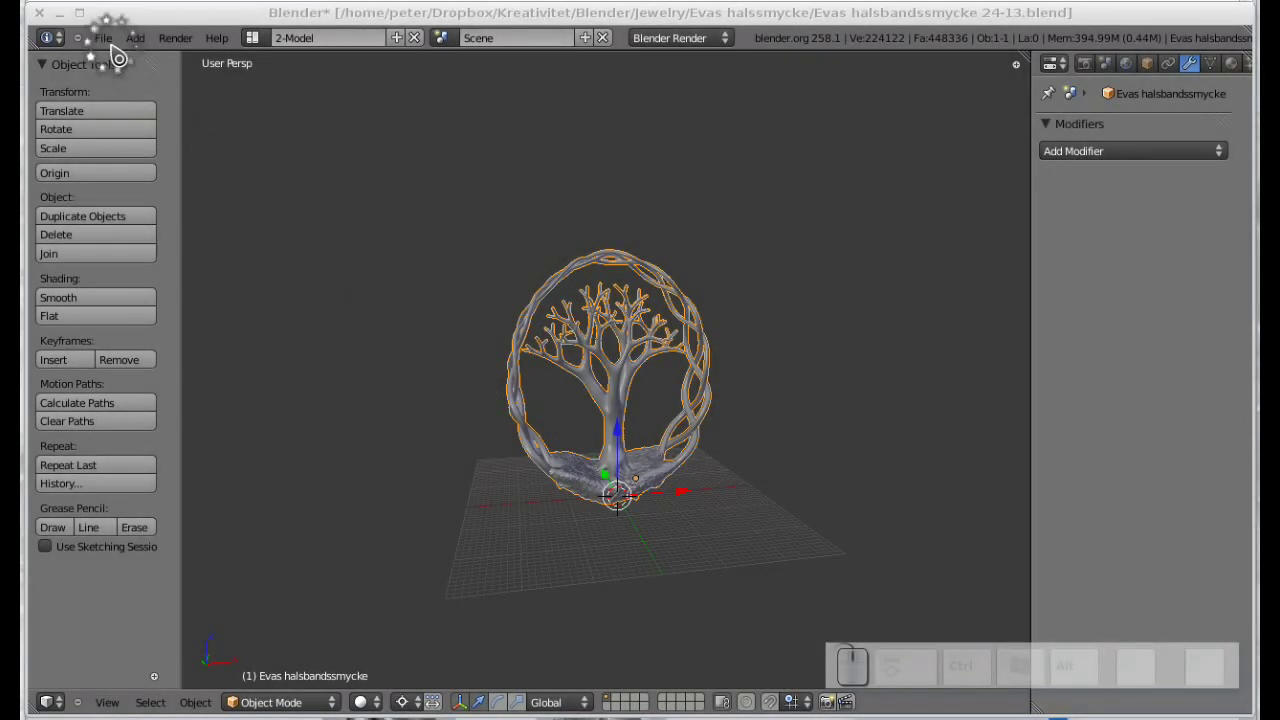
Export the pendant as STL to Earth Tree.stl, overwriting the existing file.
{"action": "left_click", "coordinate": [117, 47]}
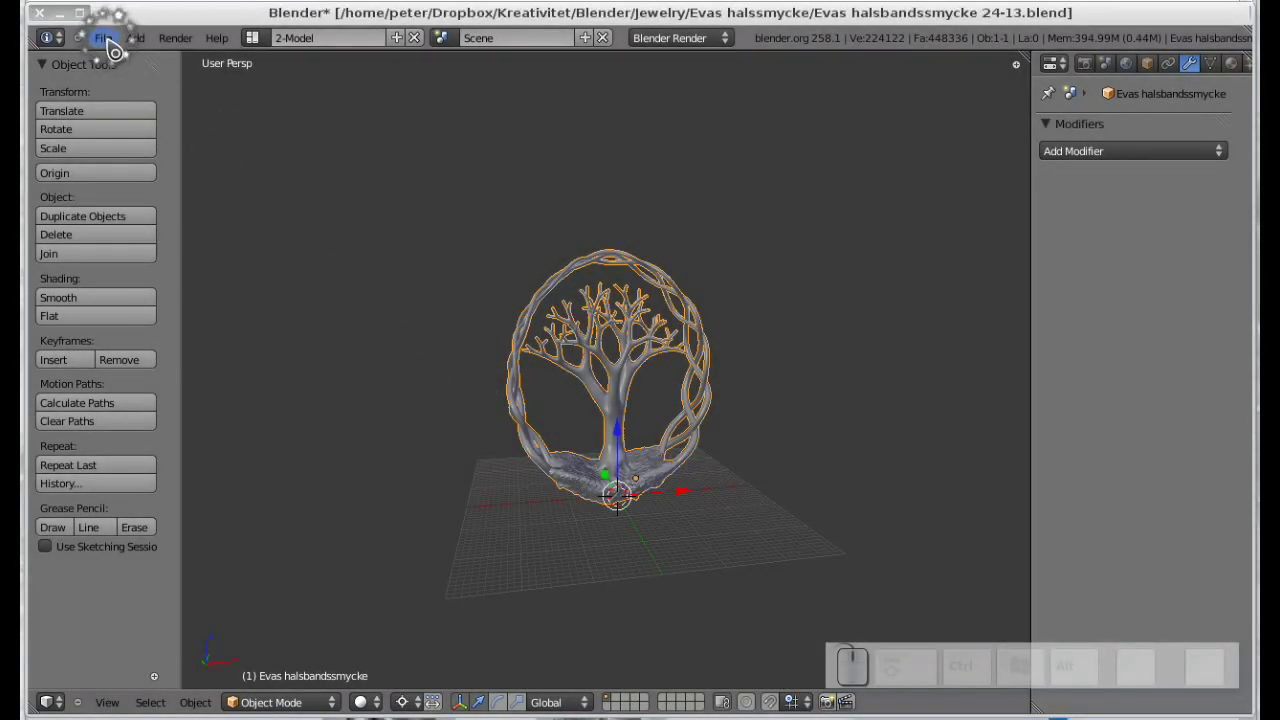
{"action": "left_click", "coordinate": [114, 50]}
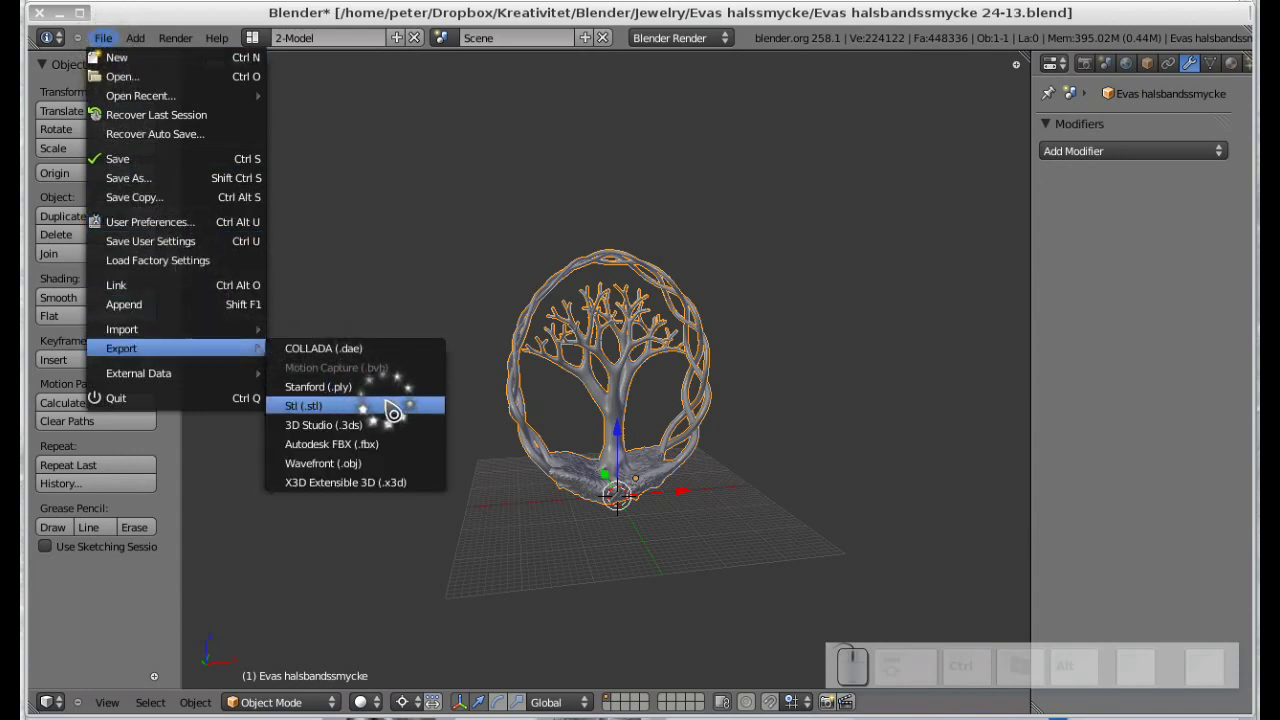
{"action": "left_click", "coordinate": [412, 408]}
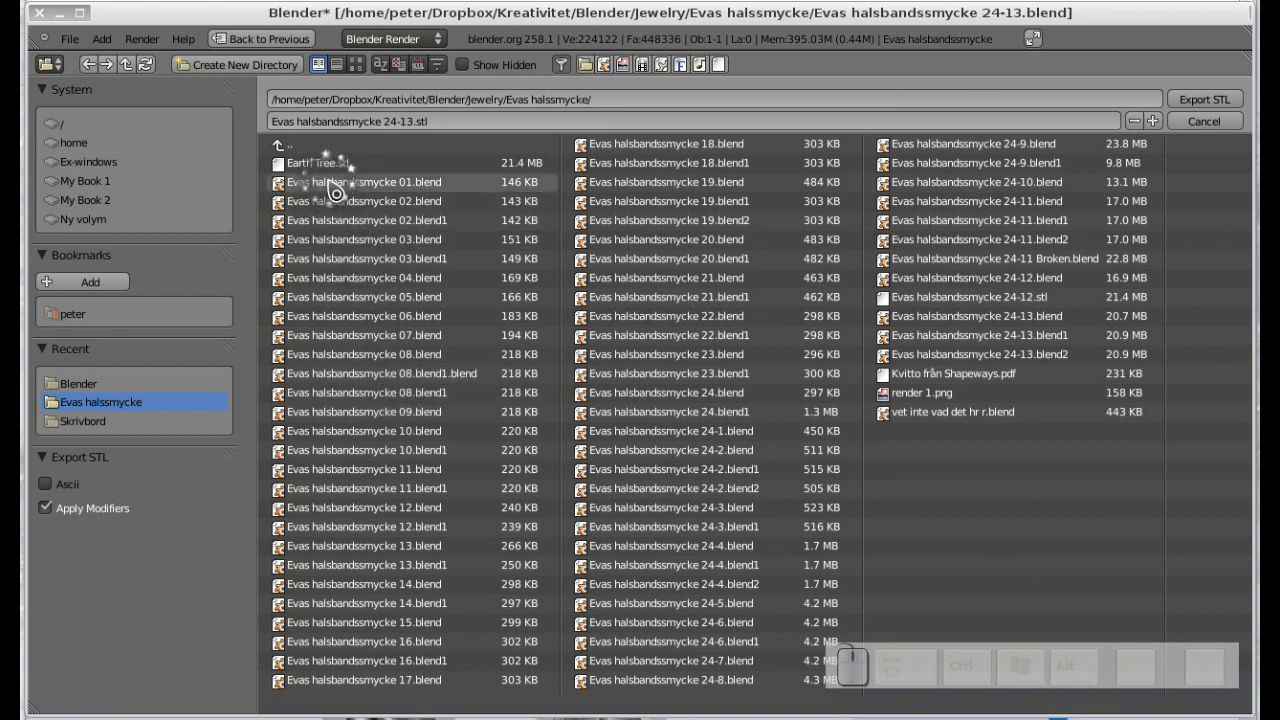
{"action": "left_click", "coordinate": [337, 173]}
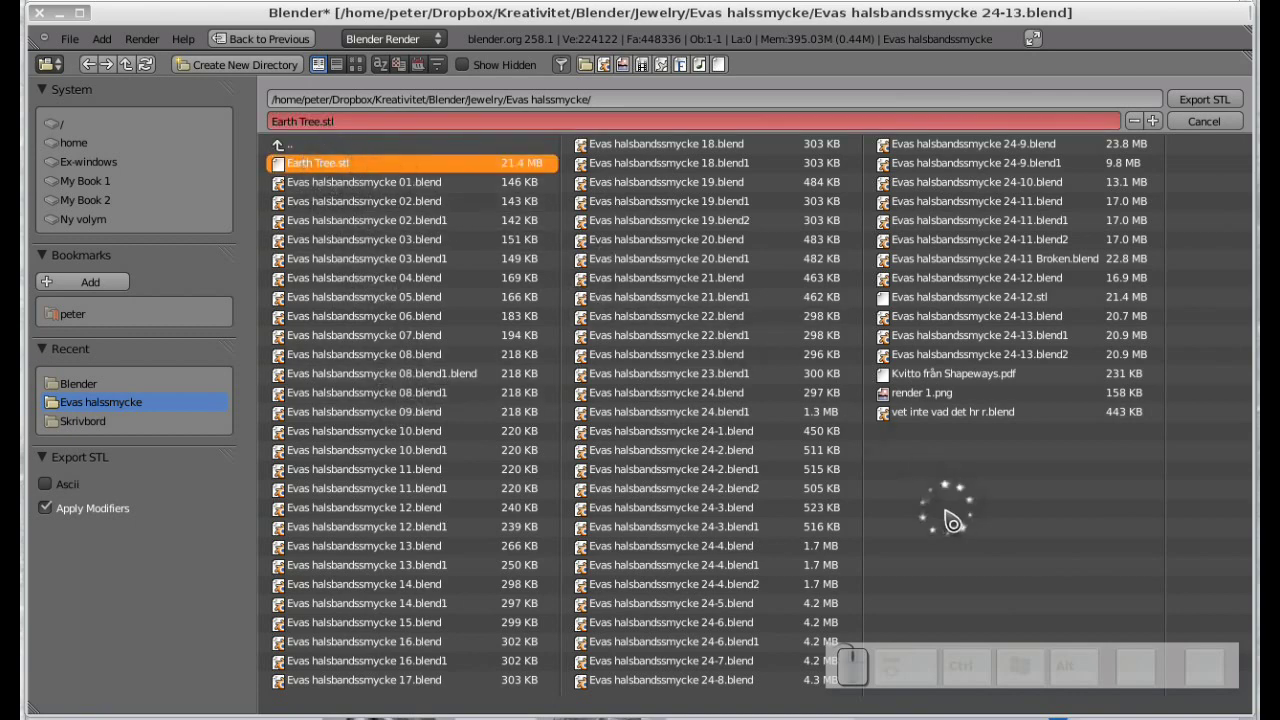
{"action": "left_click", "coordinate": [1228, 114]}
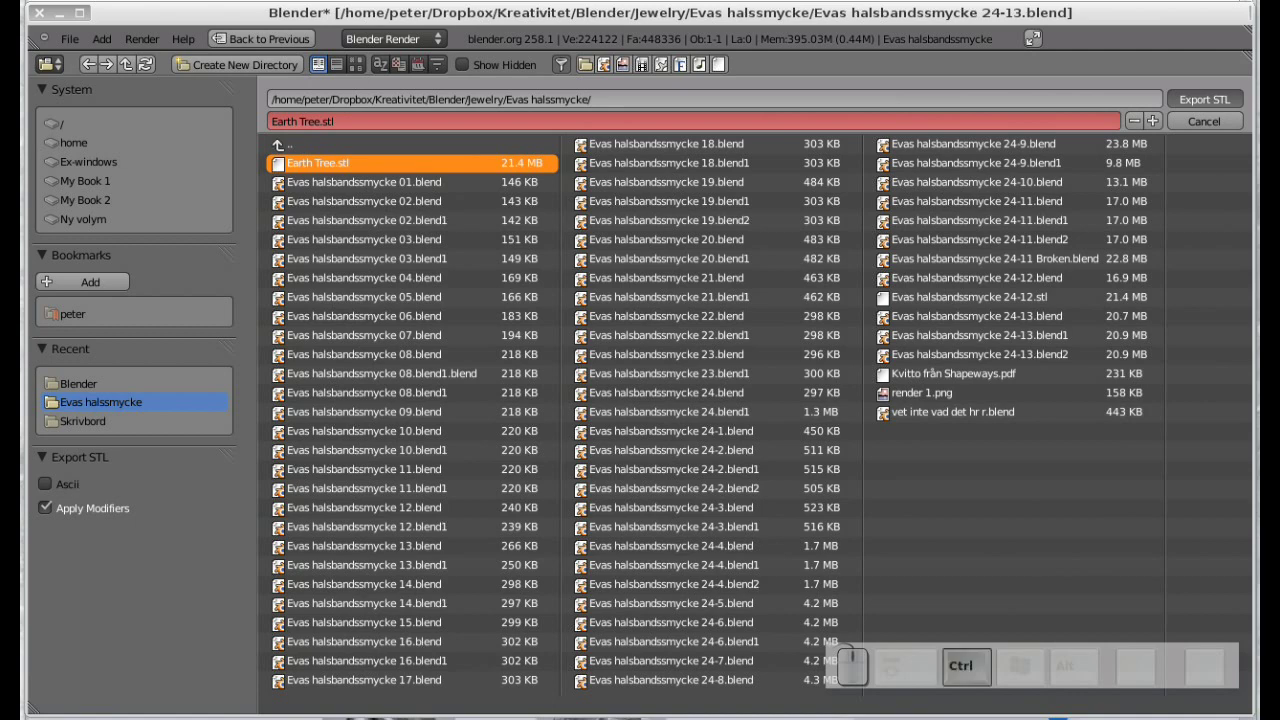
{"action": "key", "text": "ctrl+alt+p"}
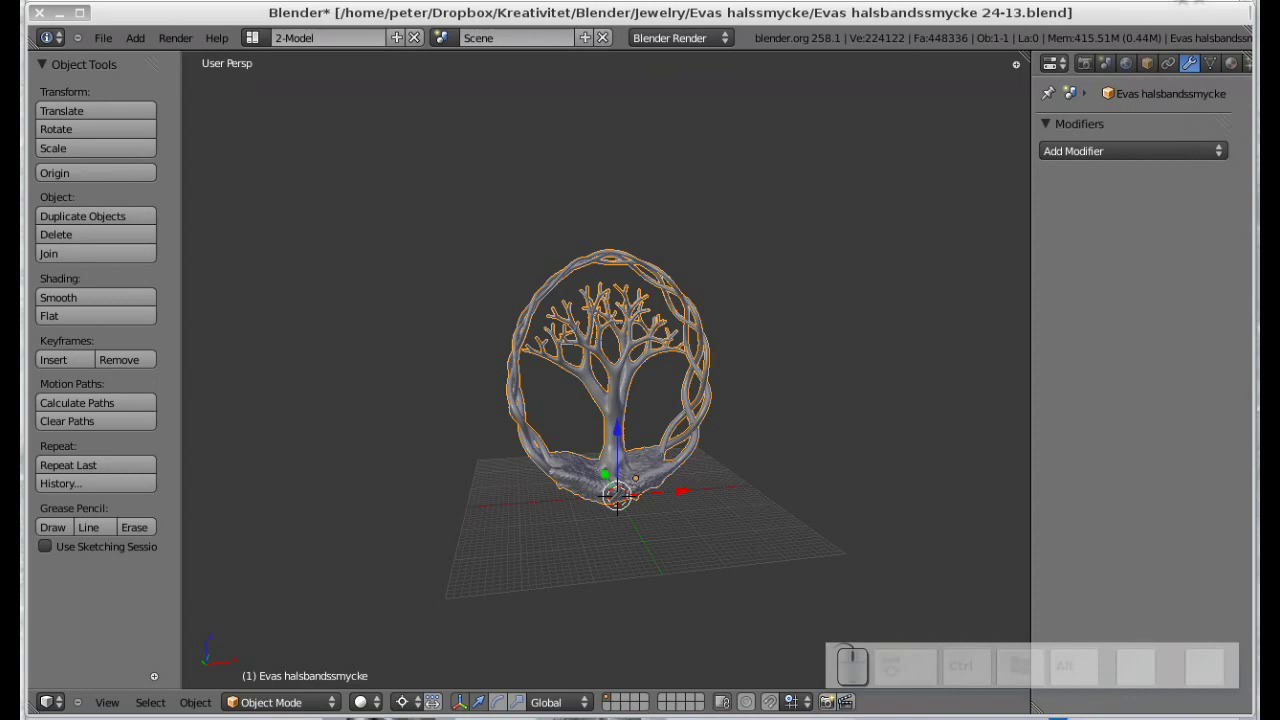
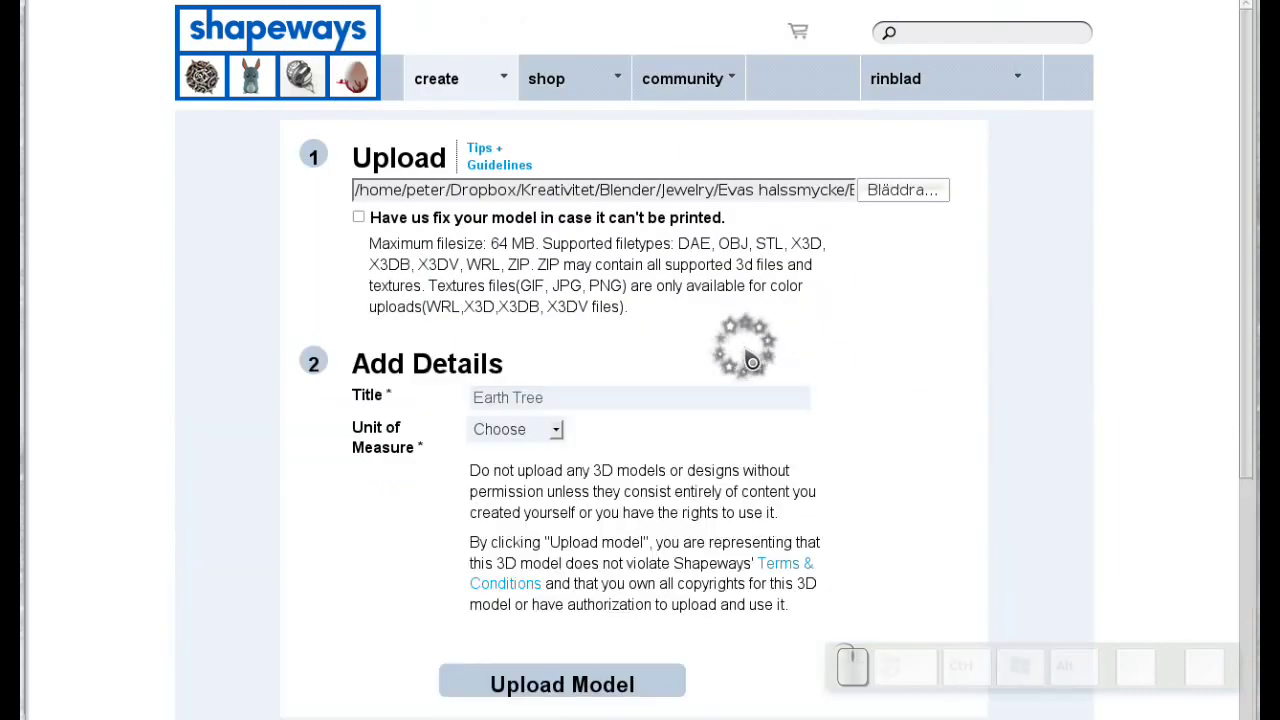
Set the upload's Unit of Measure to Millimeters and upload the Earth Tree model.
{"action": "scroll", "scroll_direction": "down", "scroll_amount": 3}
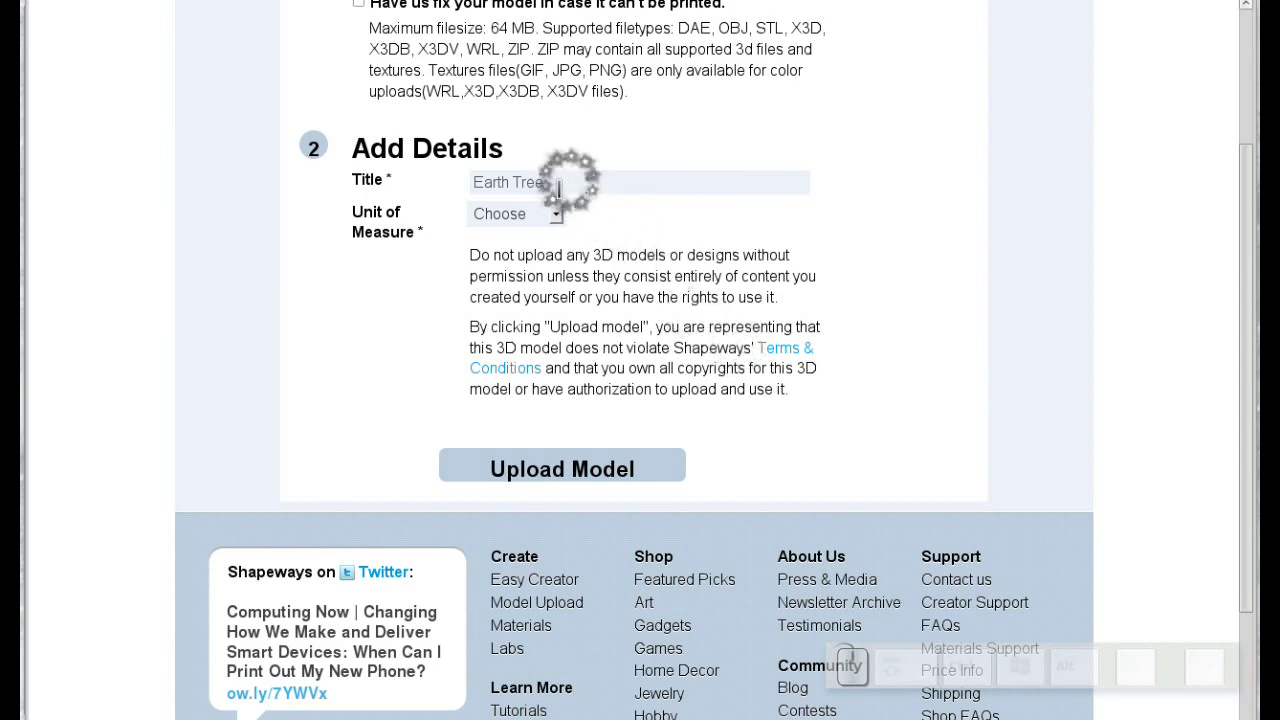
{"action": "left_click", "coordinate": [566, 219]}
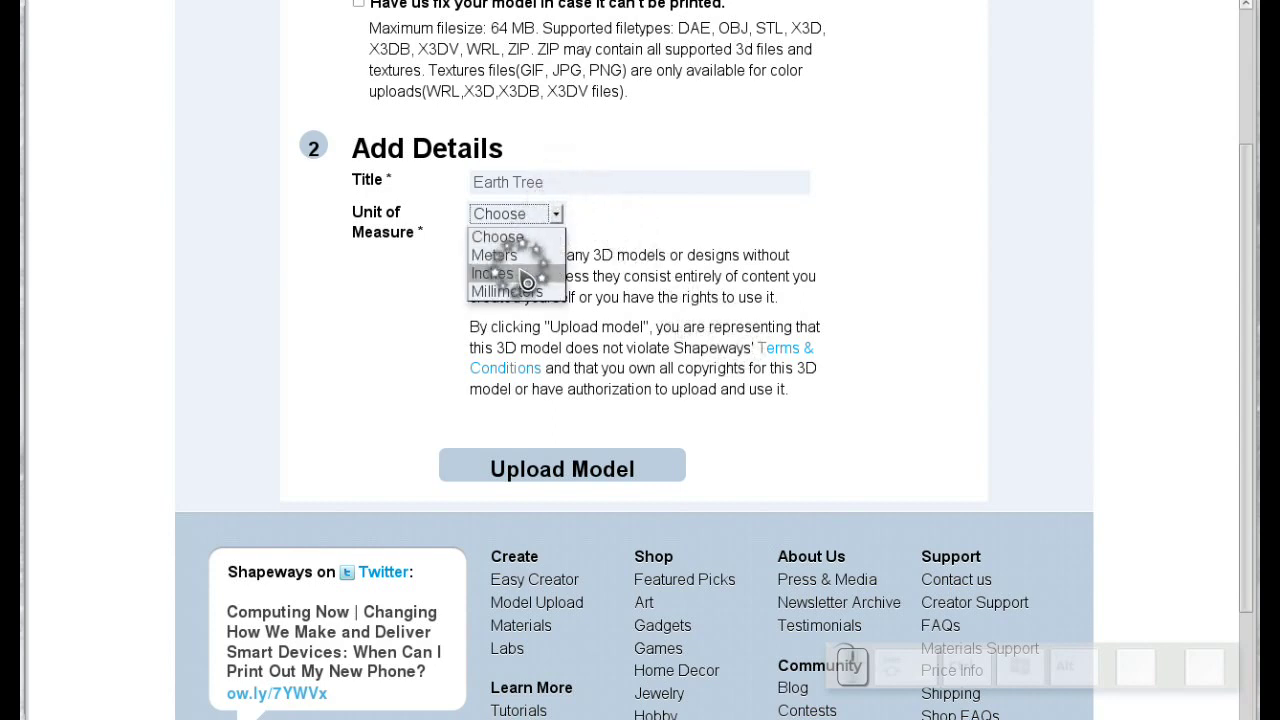
{"action": "left_click", "coordinate": [526, 294]}
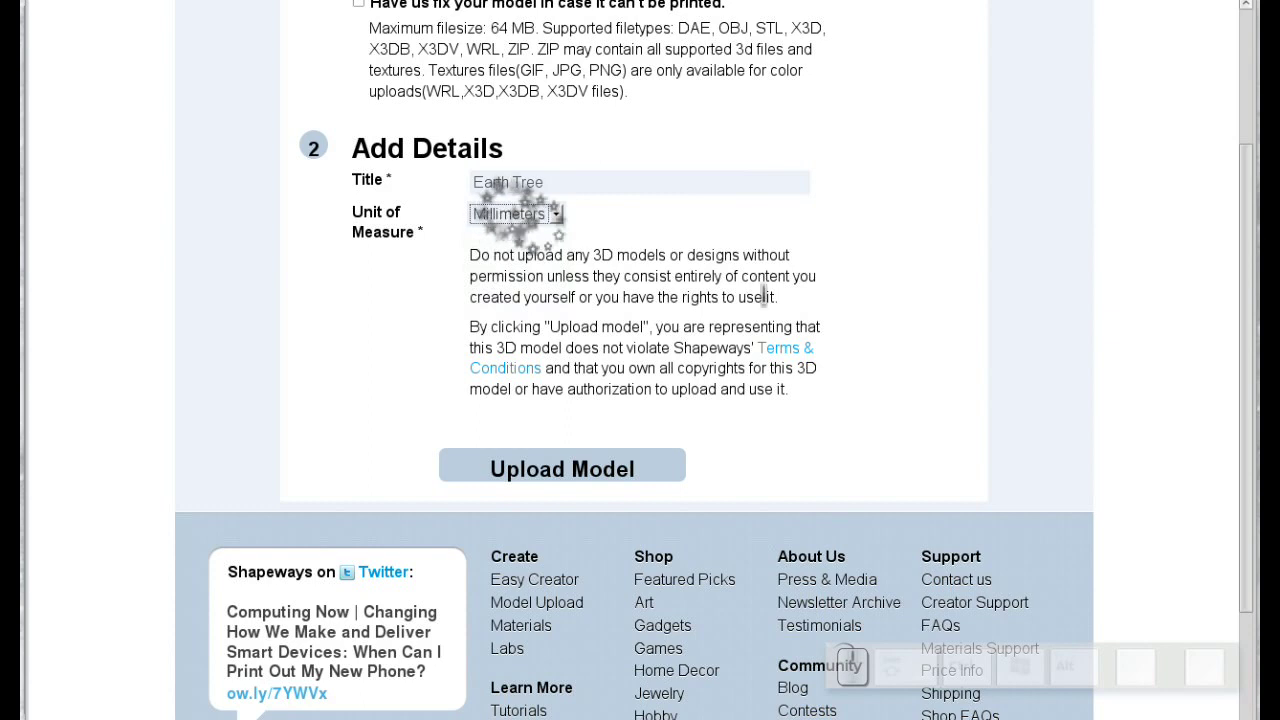
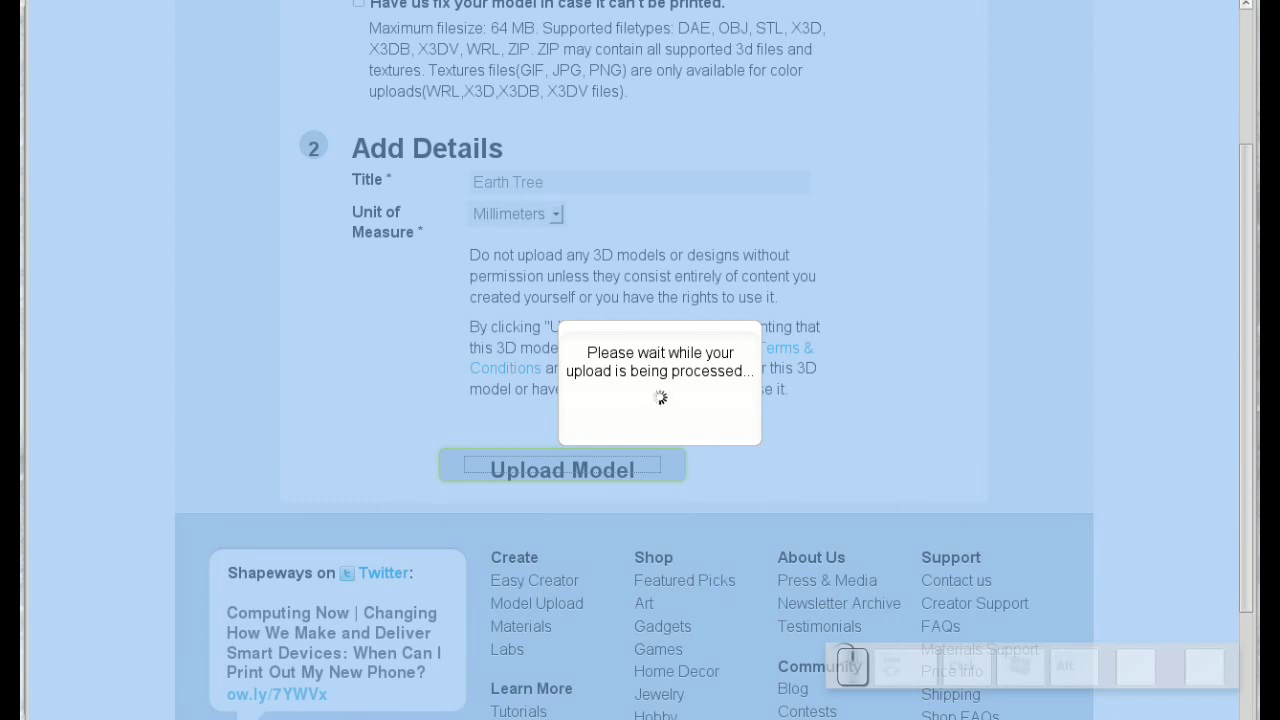
{"action": "key", "text": "ctrl+alt+p"}
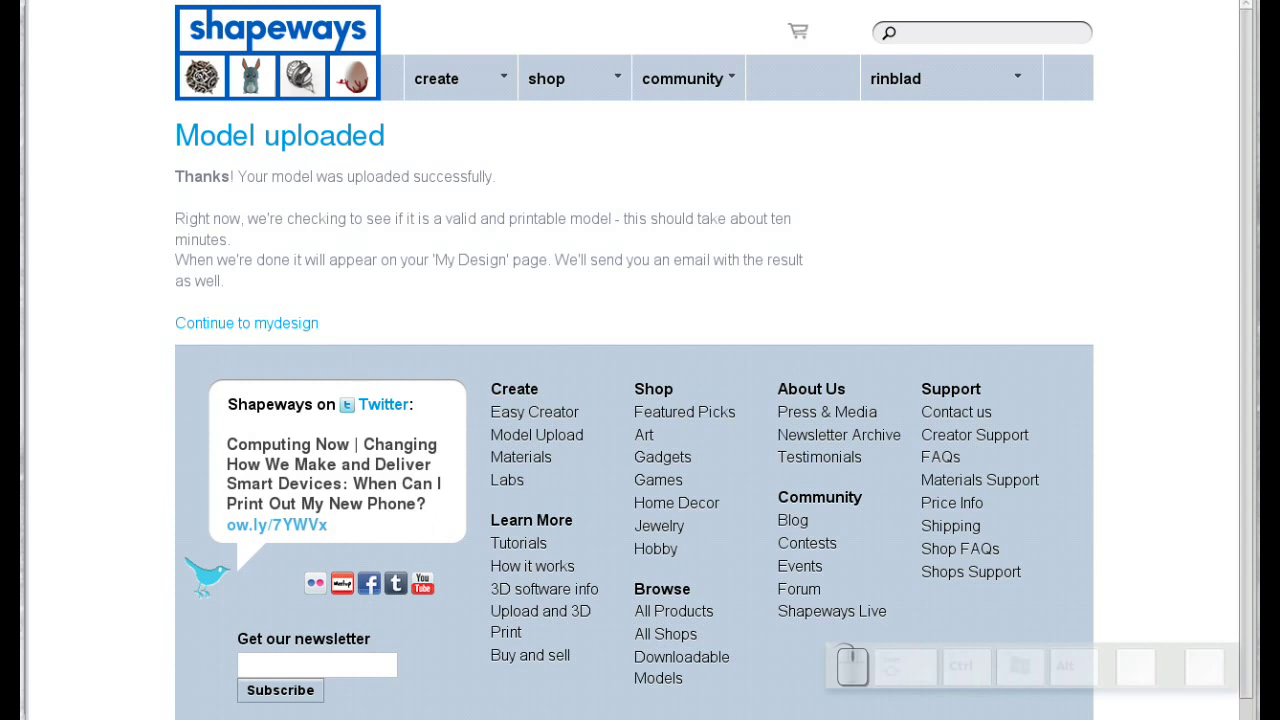
Continue to My Models and open the Earth Tree model page with its pendant render.
{"action": "key", "text": "ctrl+alt+p"}
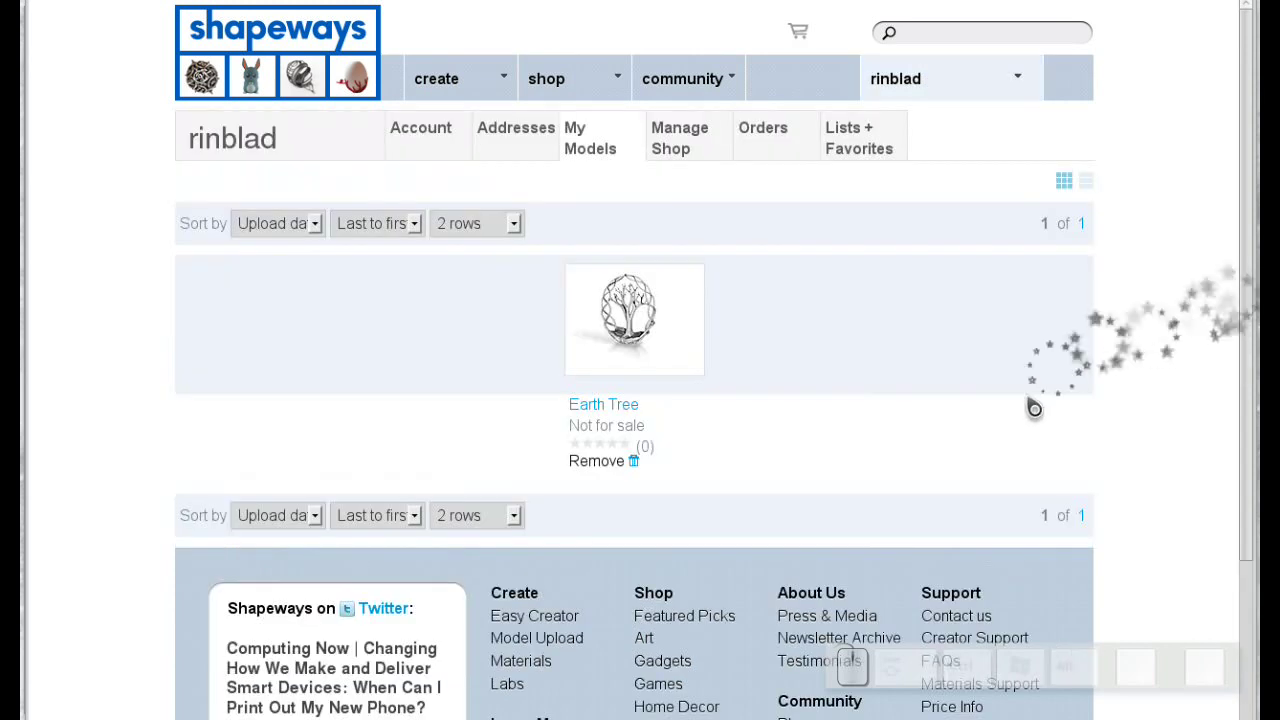
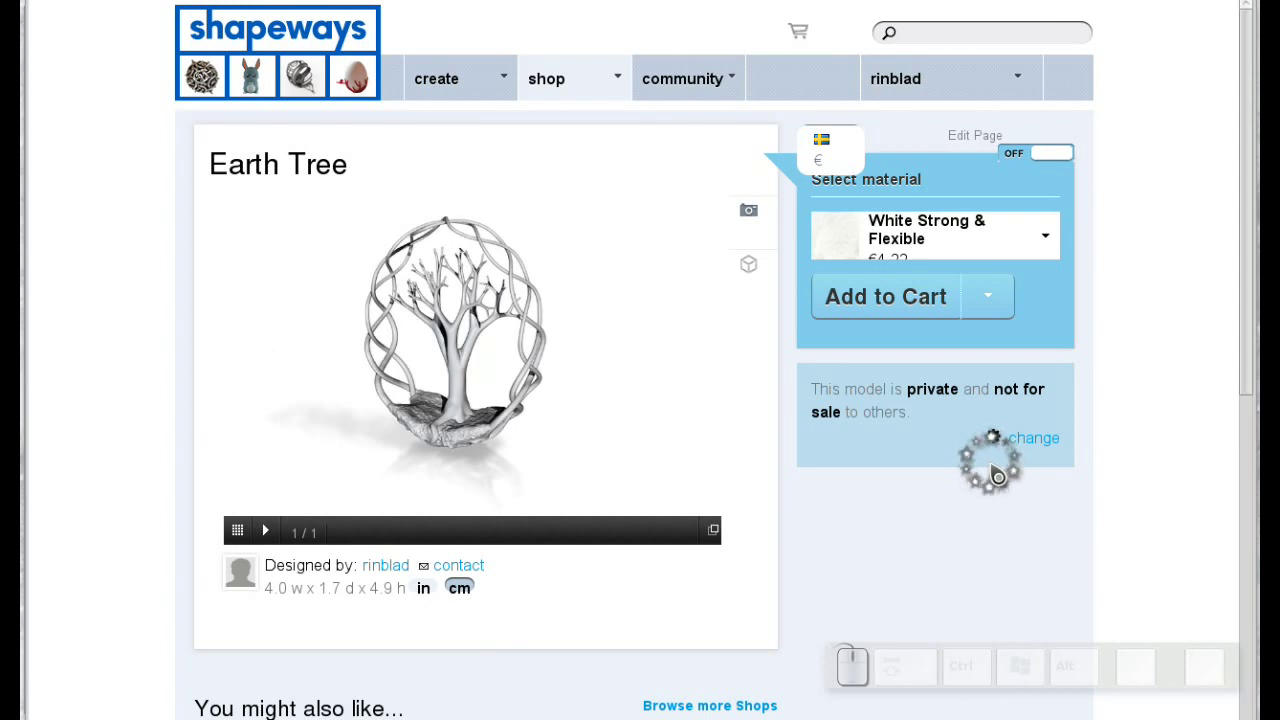
{"action": "key", "text": "ctrl+alt+p"}
{"action": "key", "text": "F9"}
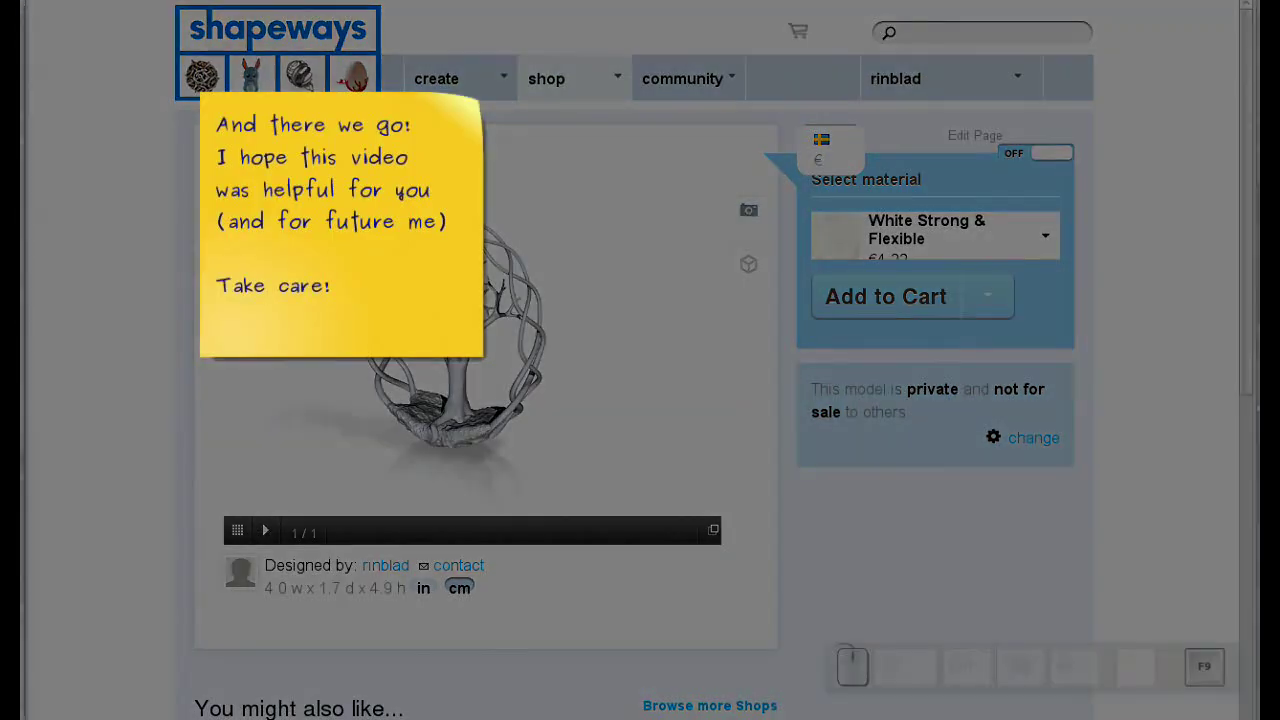